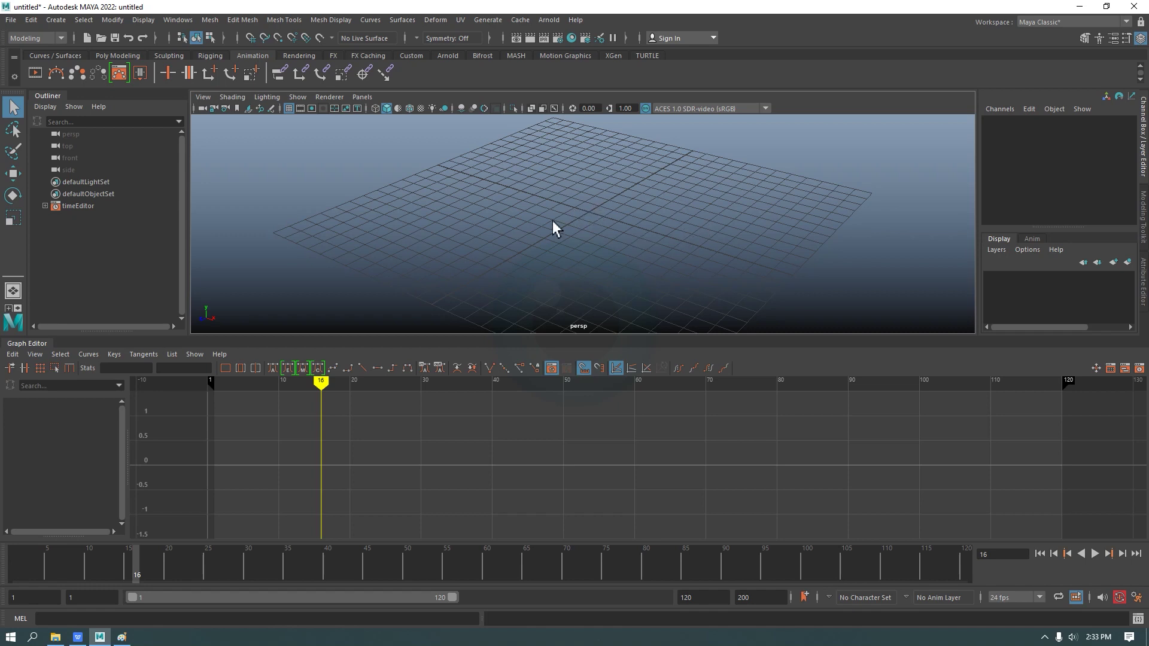
# - Pan and zoom the empty perspective and graph views before adjusting the timeline
pyautogui.click(602, 247)
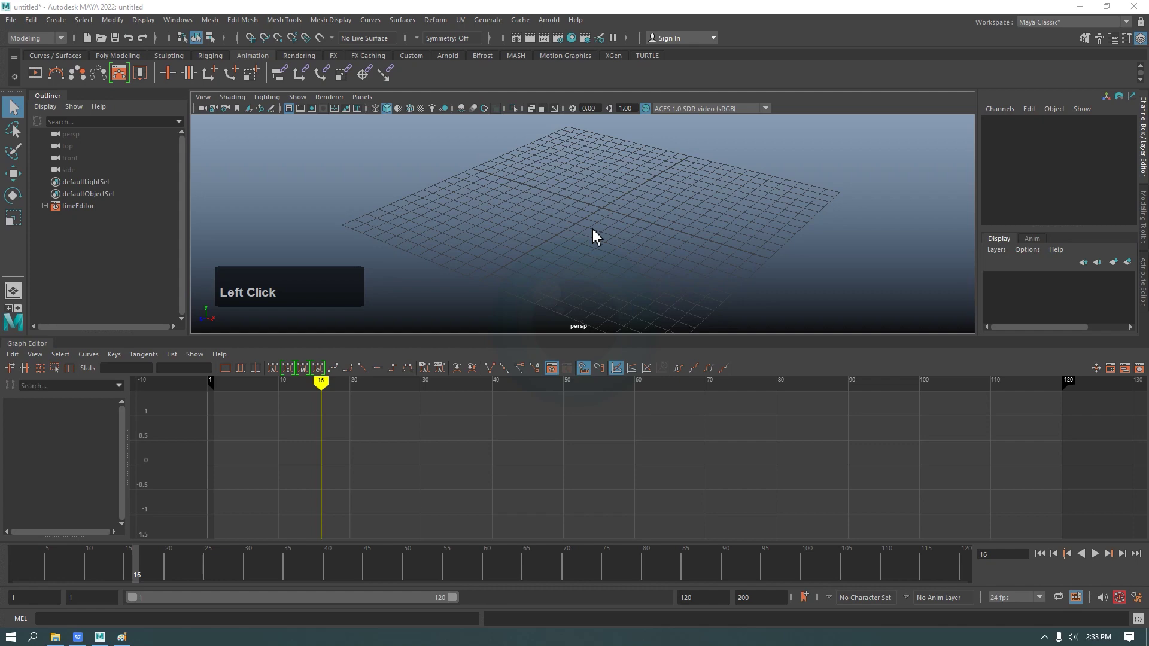
pyautogui.click(597, 240)
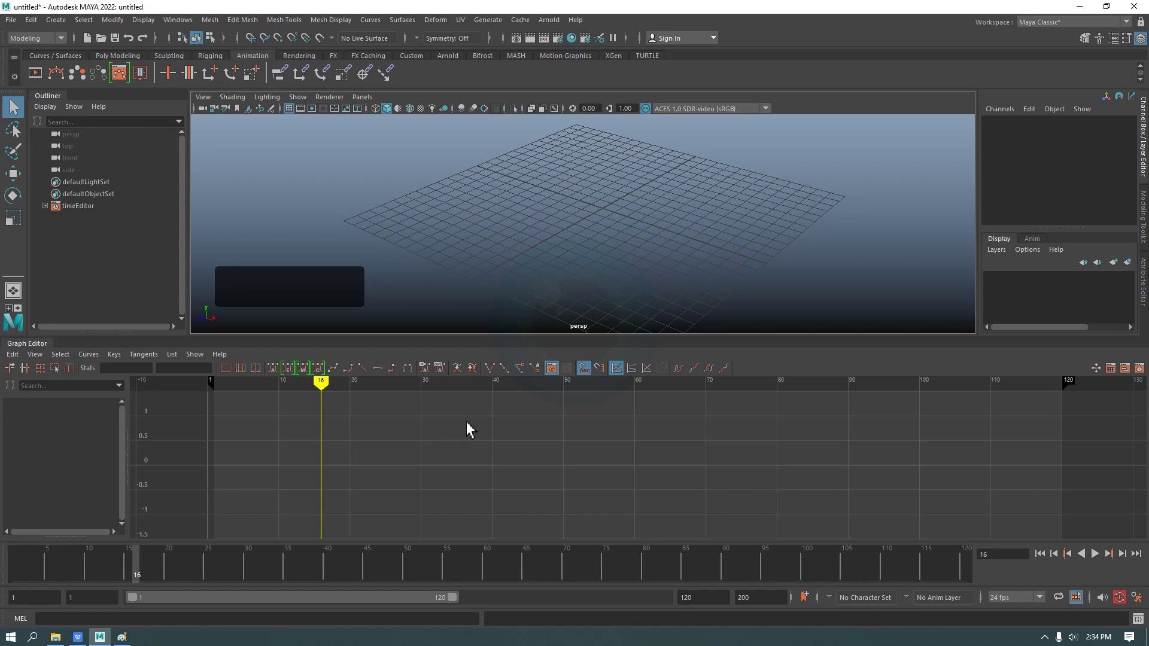
pyautogui.click(466, 437)
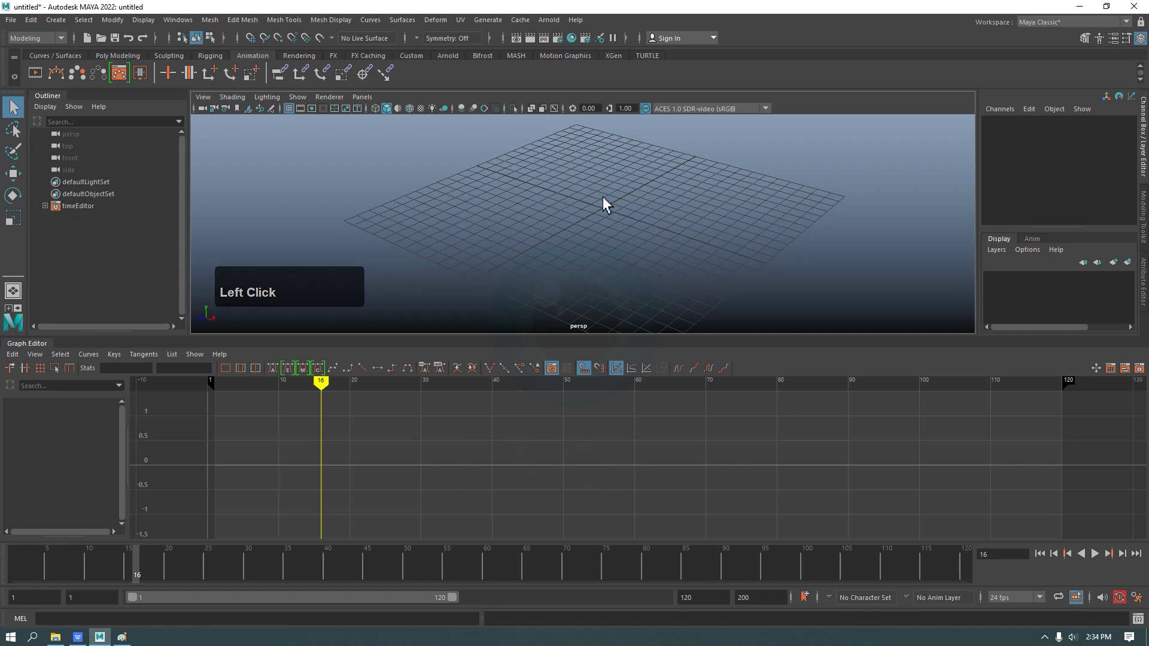
pyautogui.middleClick(614, 222)
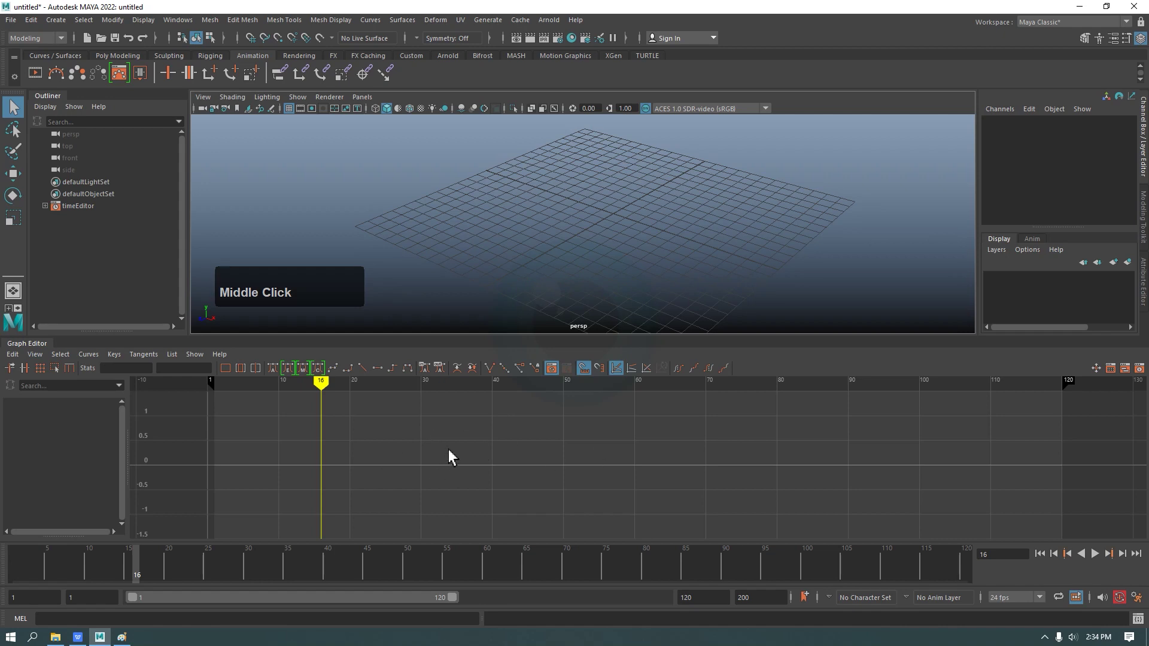
pyautogui.middleClick(453, 442)
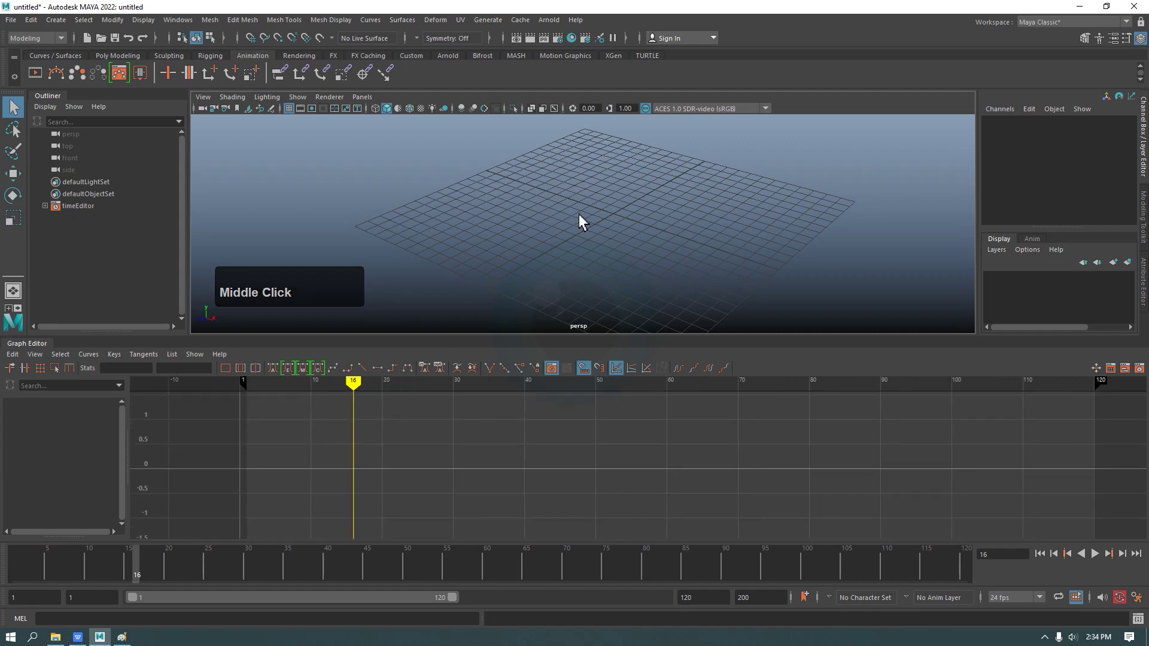
pyautogui.rightClick(598, 217)
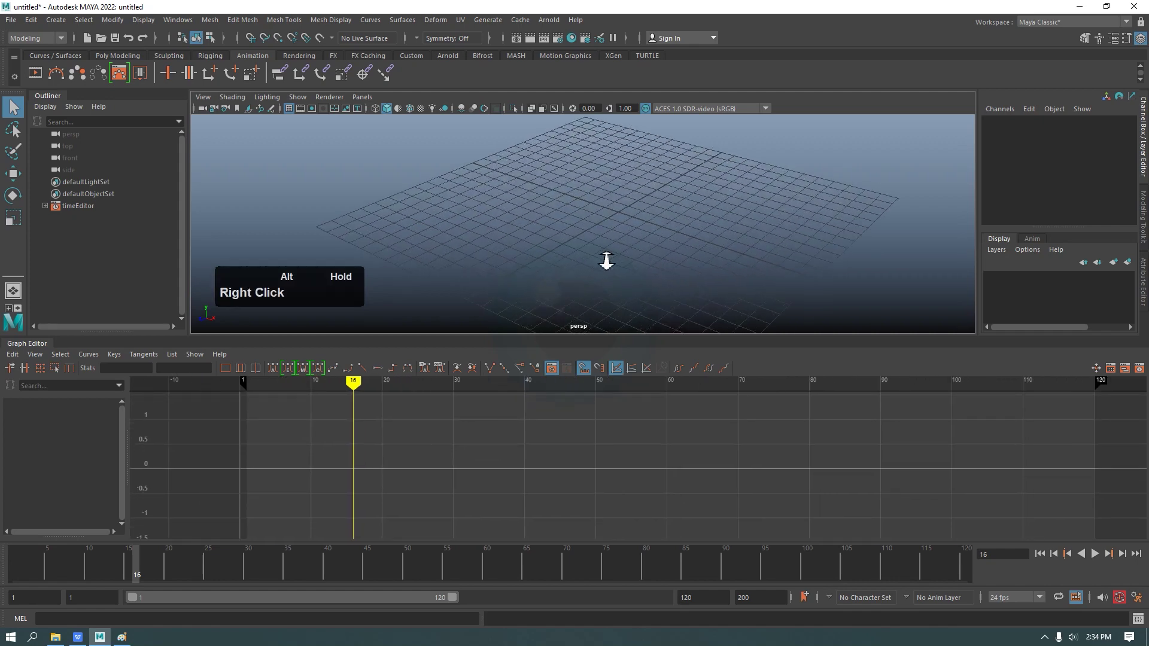
pyautogui.scroll(-3)
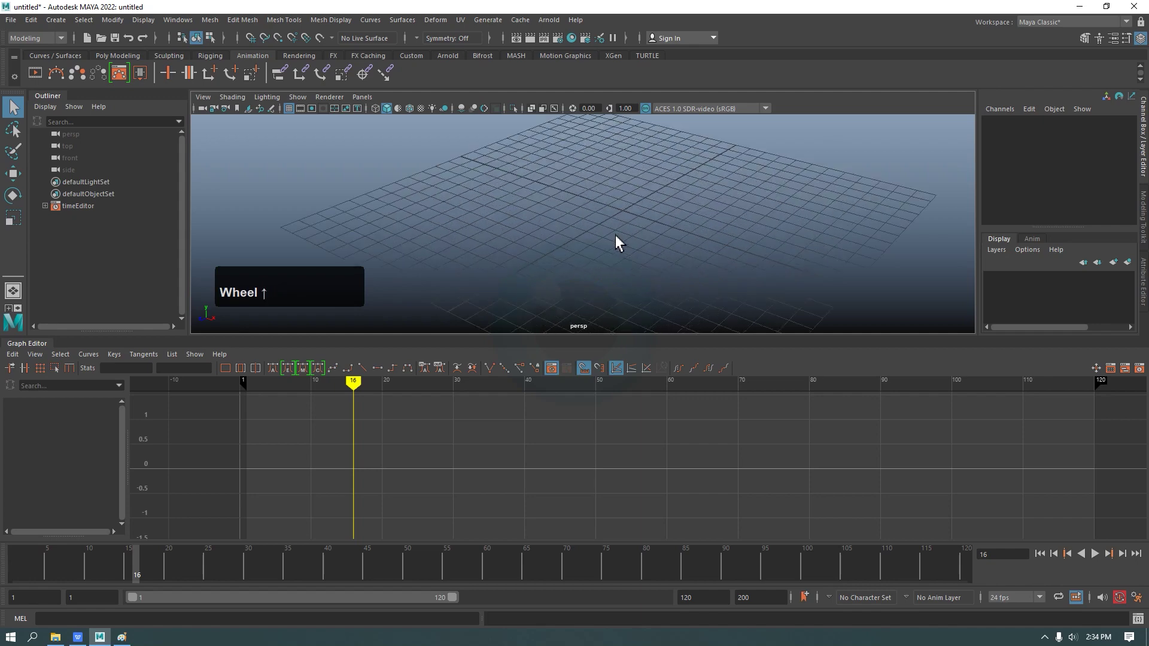
pyautogui.scroll(3)
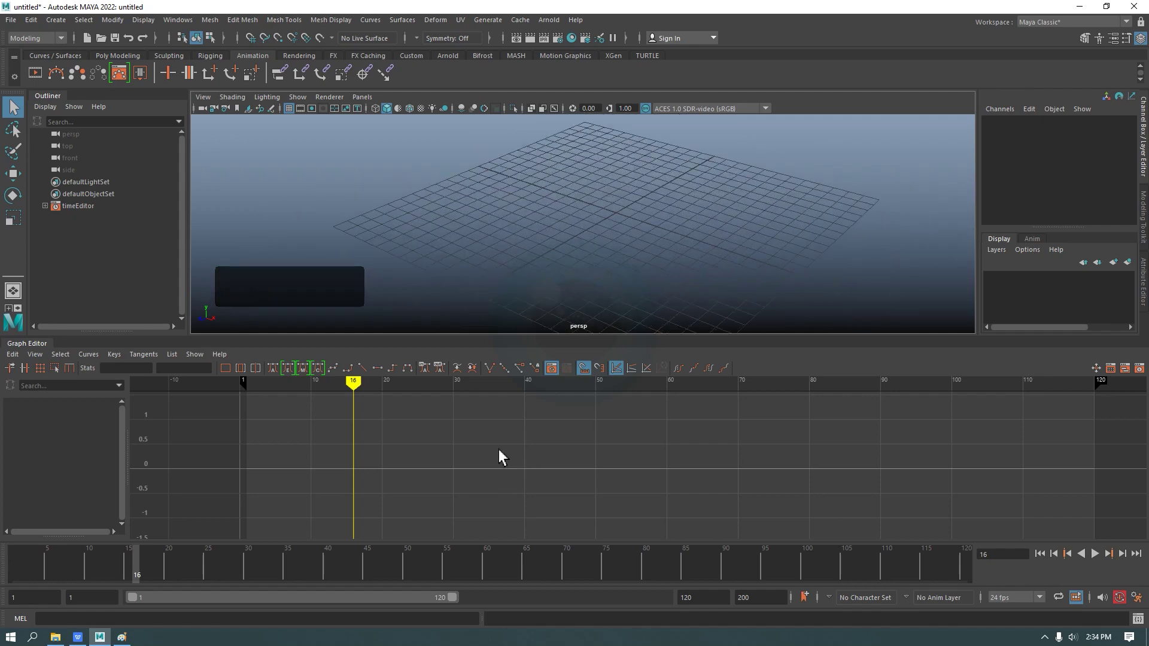
pyautogui.scroll(-3)
pyautogui.scroll(-3)
pyautogui.scroll(3)
pyautogui.rightClick(554, 446)
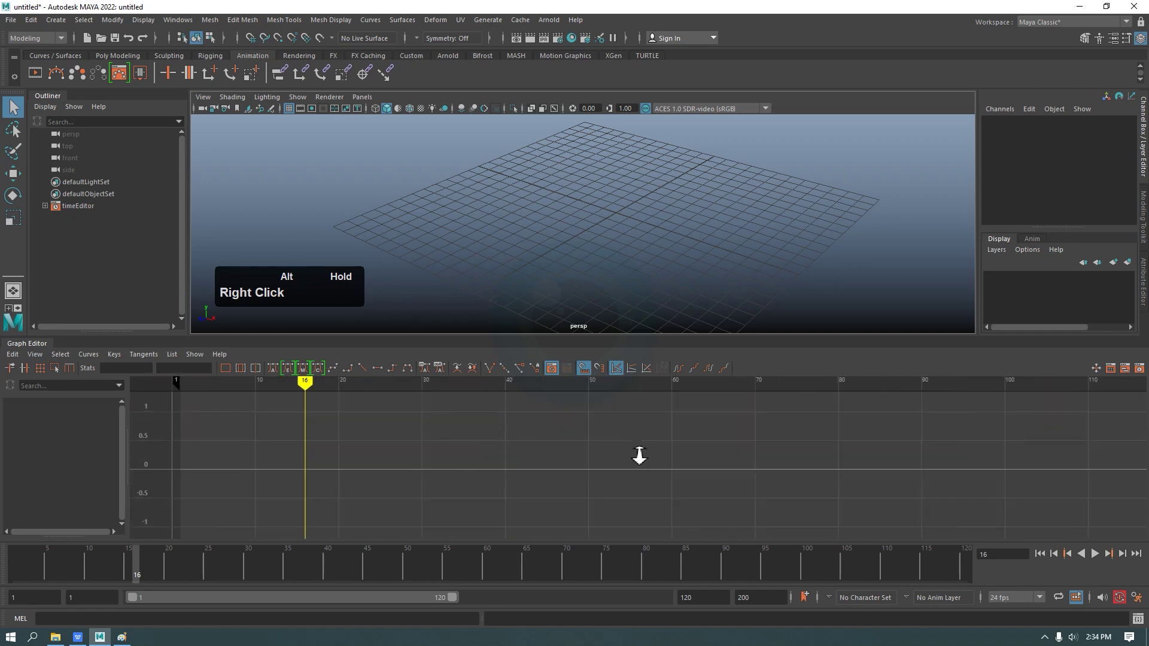
pyautogui.middleClick(580, 453)
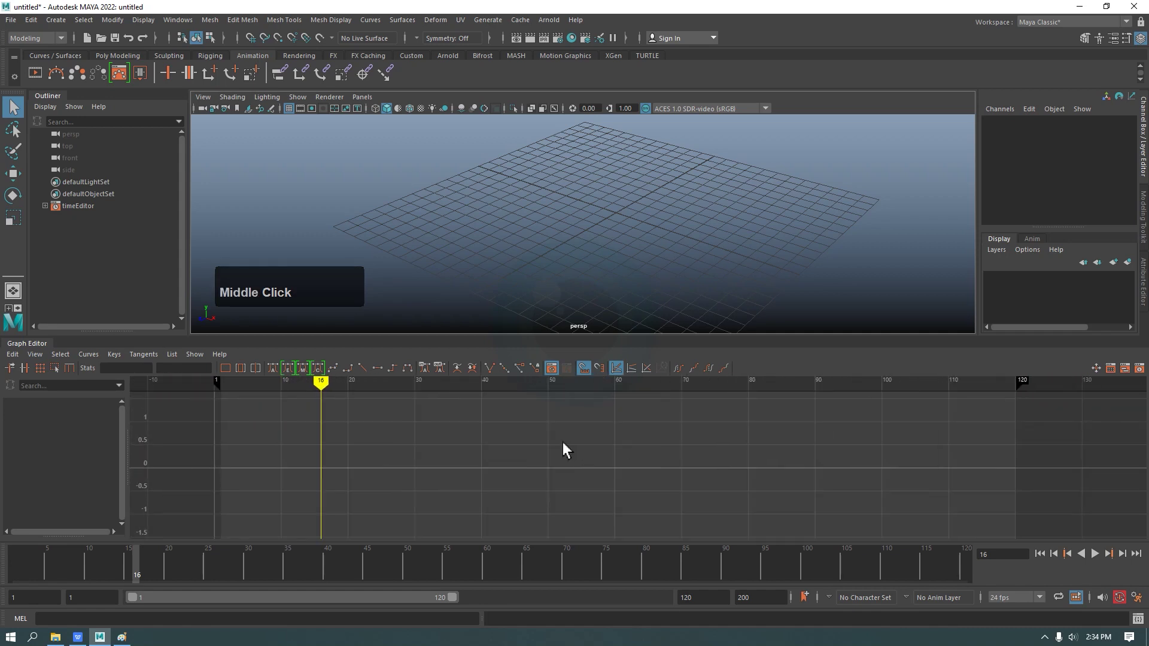
# - Narrow the playback range to frames 18 through 100 and move the current time to frame 57
pyautogui.moveTo(88, 571); pyautogui.dragTo(646, 471)
pyautogui.middleClick(723, 452)
pyautogui.middleClick(566, 441)
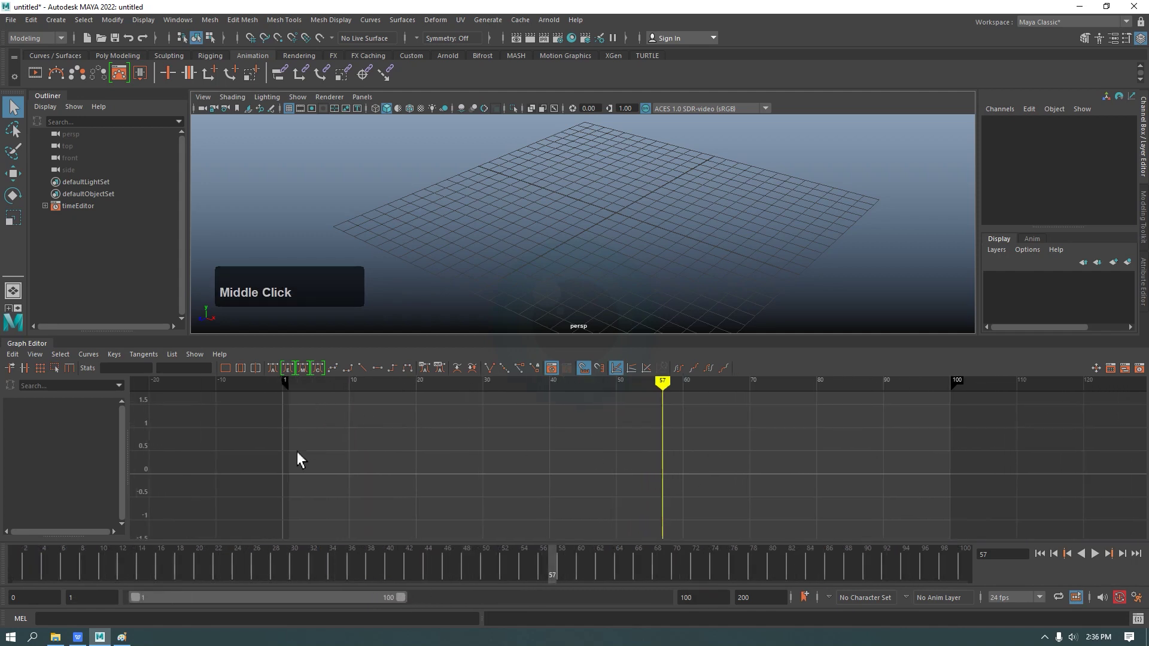
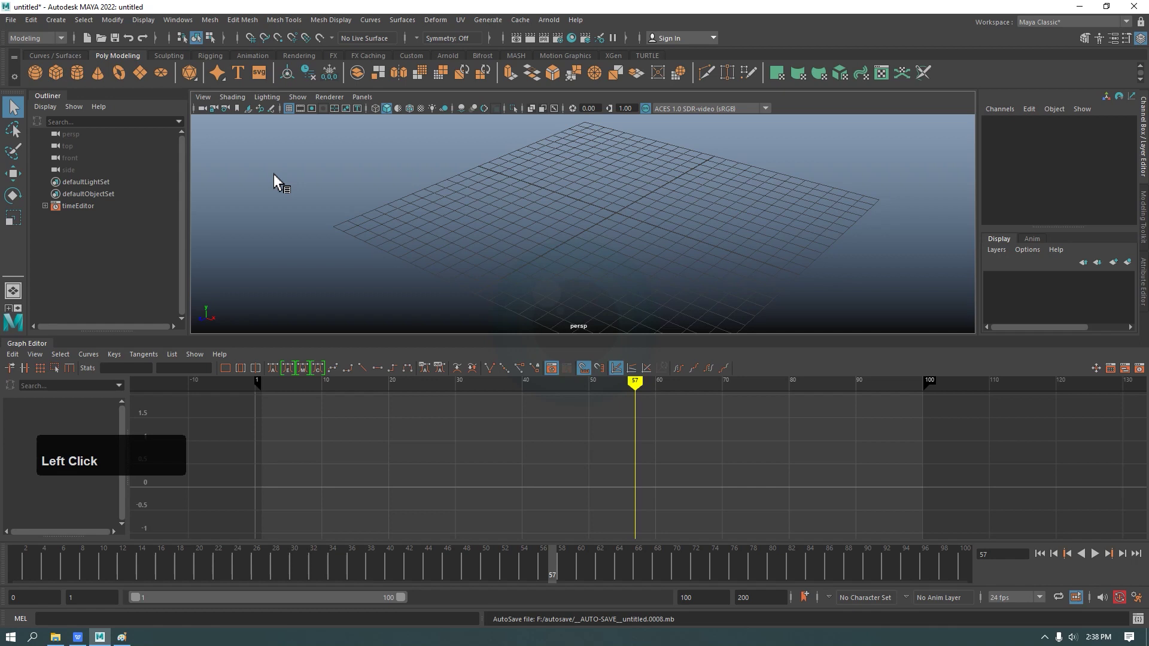
# - Create a polygon sphere from the shelf and key all its channels at frame 1
pyautogui.click(472, 222)
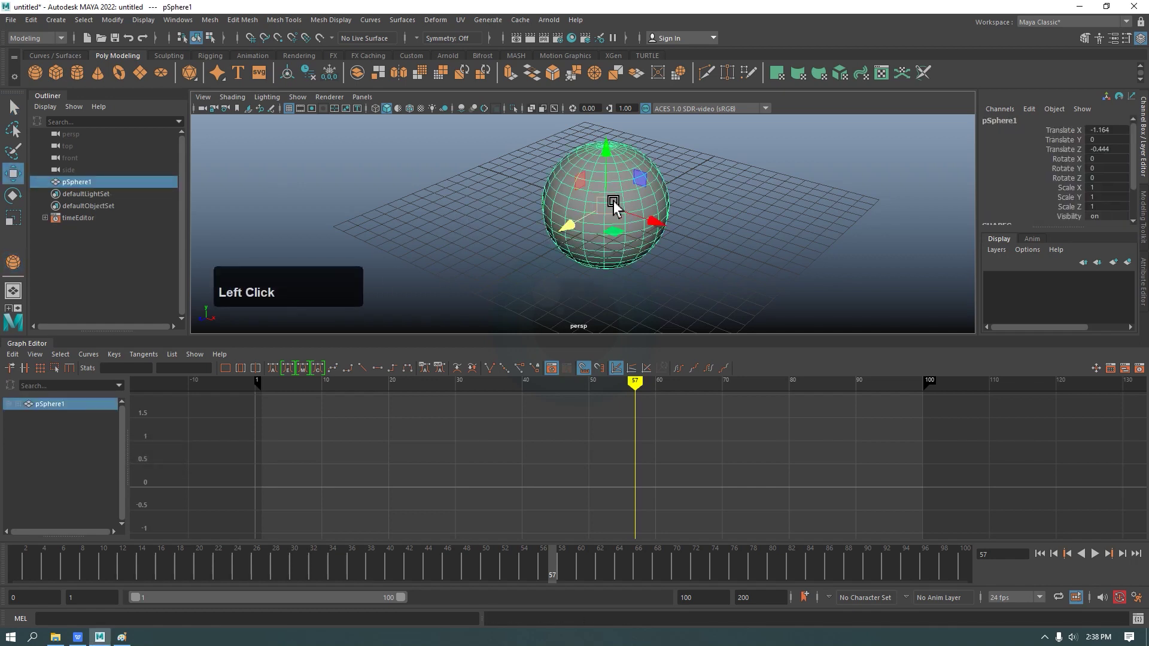
pyautogui.scroll(-3)
pyautogui.click(621, 269)
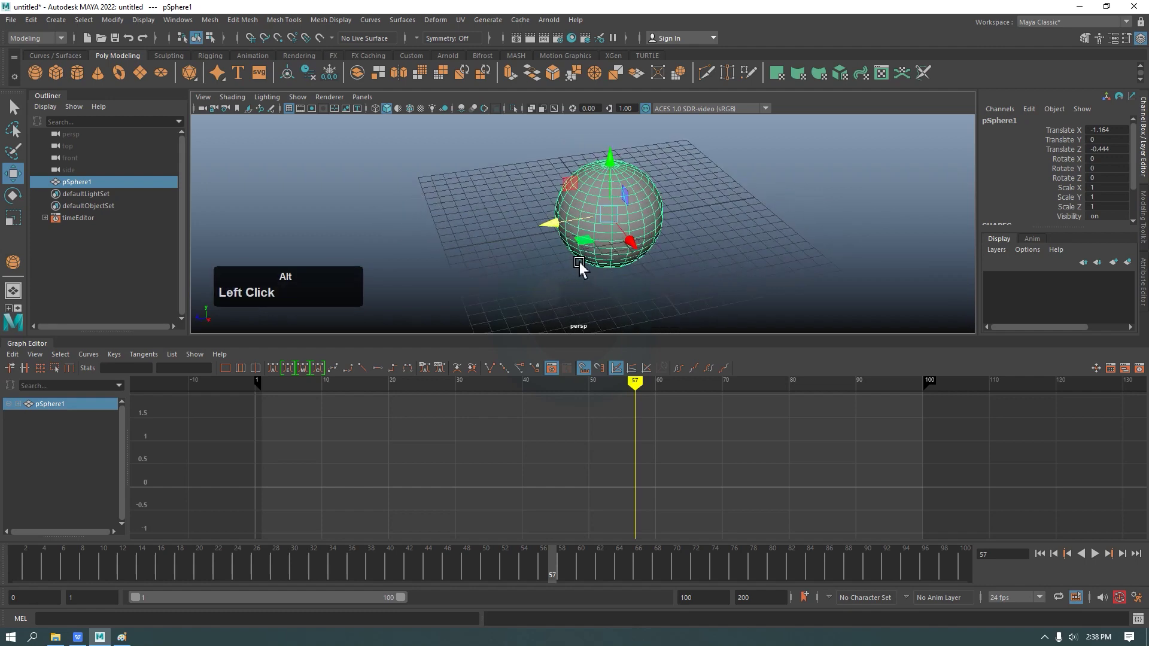
pyautogui.press('s')
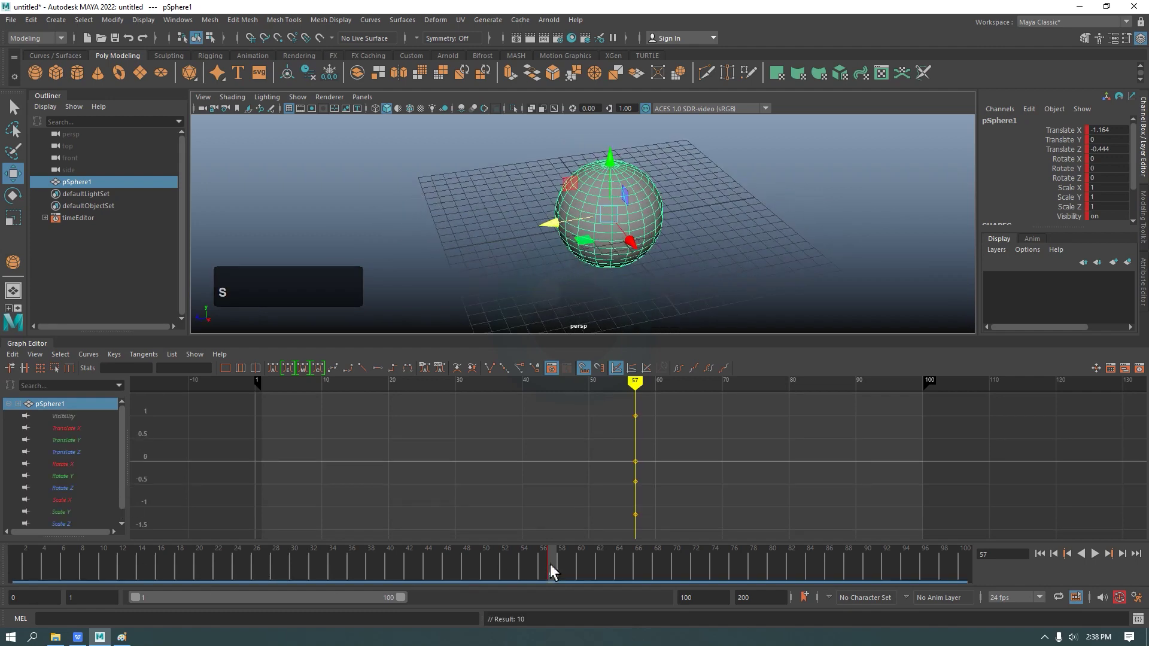
# - At frame 20, slide the sphere along Z to about -17.7
pyautogui.click(556, 571)
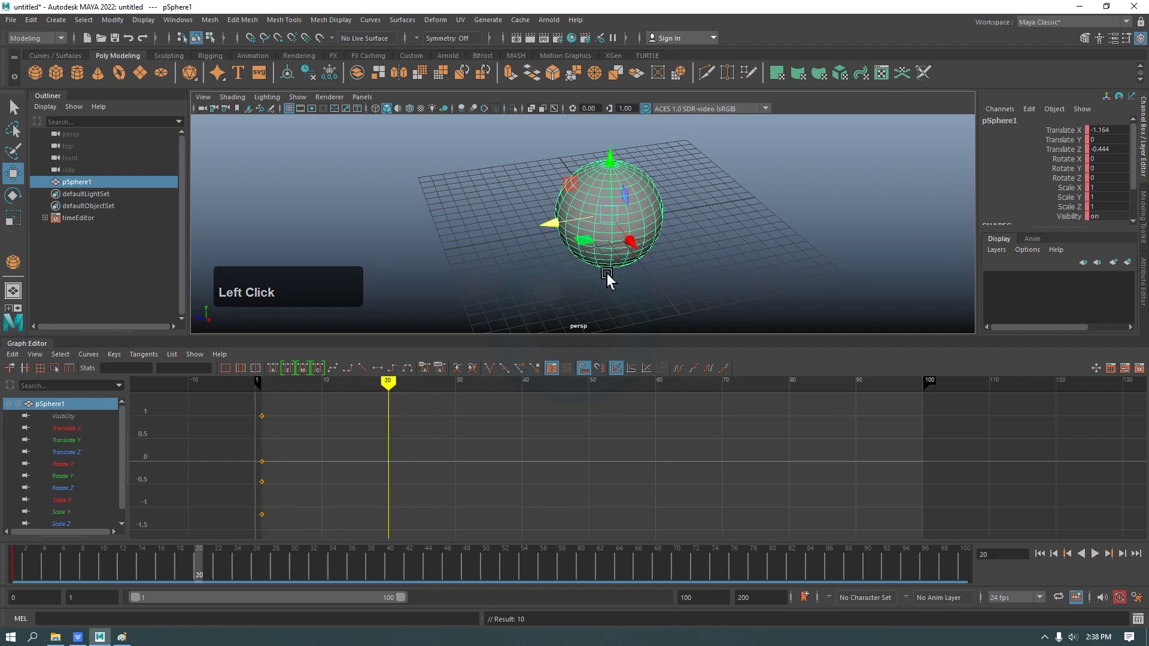
pyautogui.click(619, 295)
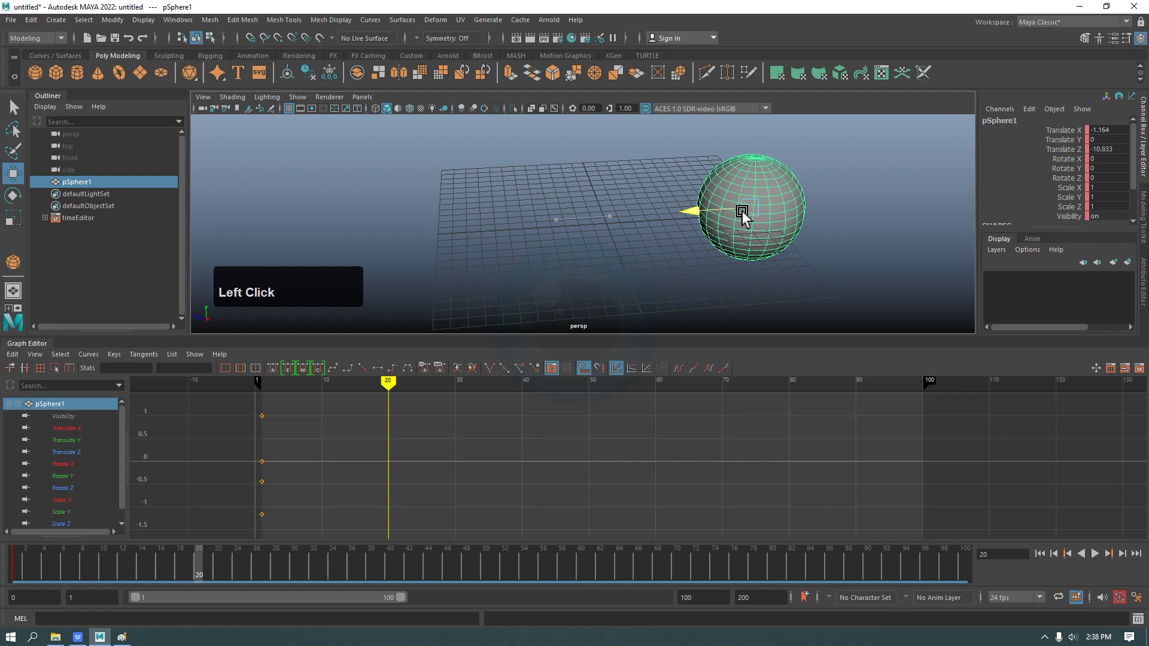
pyautogui.click(763, 247)
pyautogui.middleClick(755, 245)
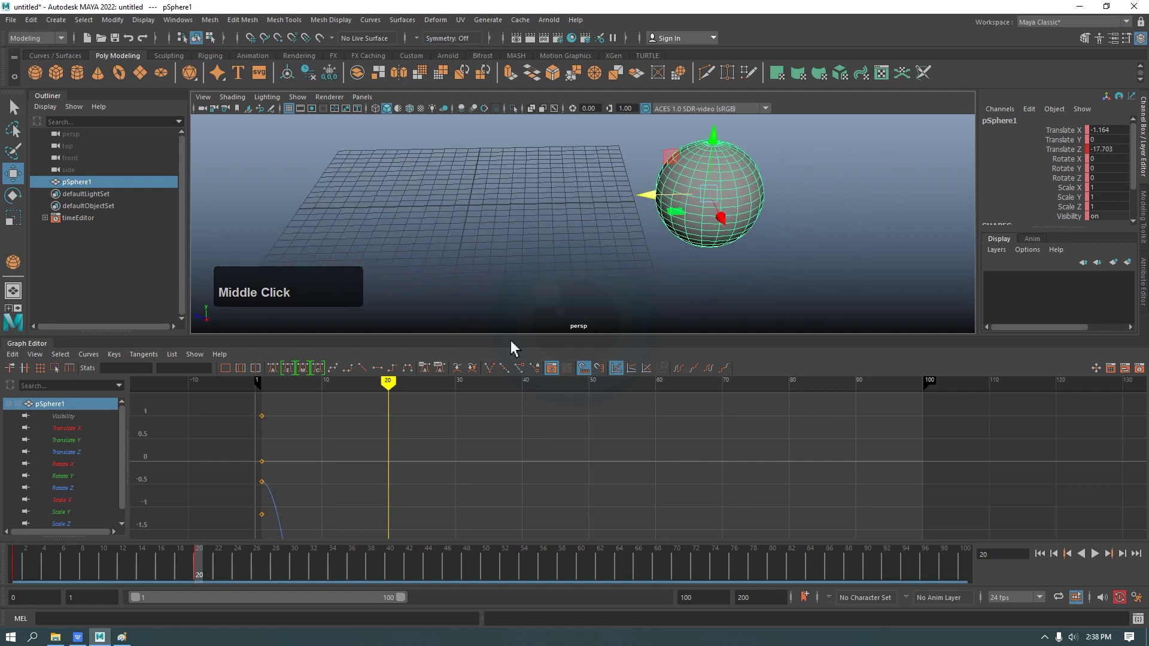
# - Key the sphere at frame 20, then fit its curves in the Graph Editor and isolate one channel
pyautogui.press('s')
pyautogui.click(72, 562)
pyautogui.press('f')
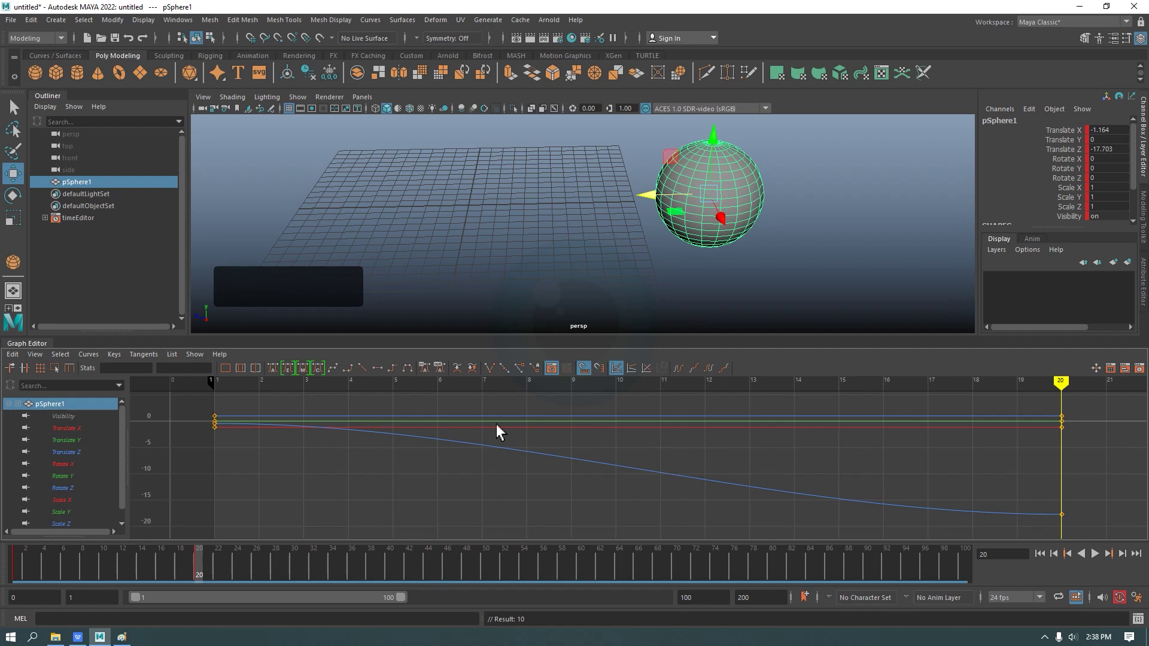
pyautogui.click(222, 421)
pyautogui.press('f')
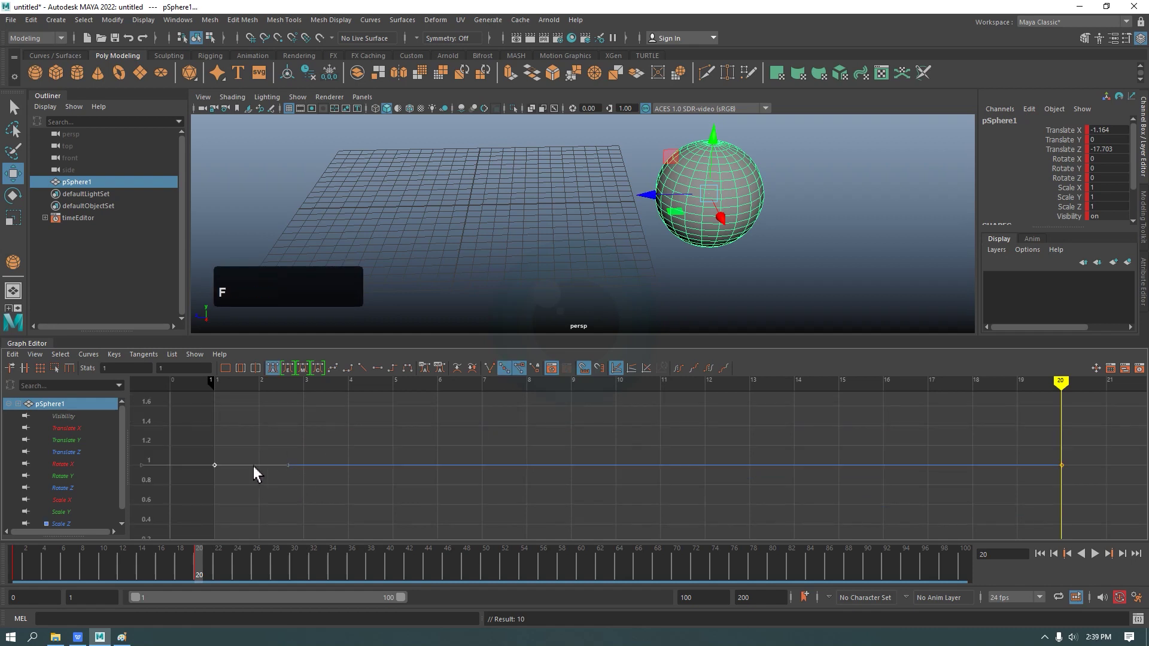
# - Show all the sphere's curves fitted to view, then display only the Translate X curve
pyautogui.click(227, 450)
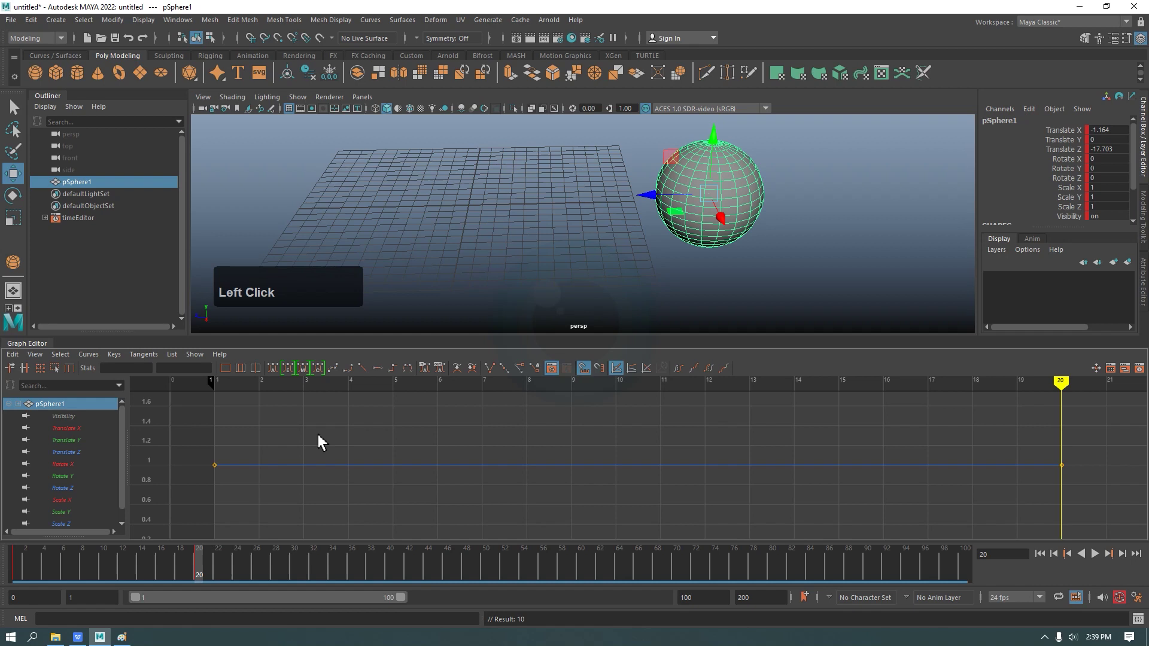
pyautogui.press('f')
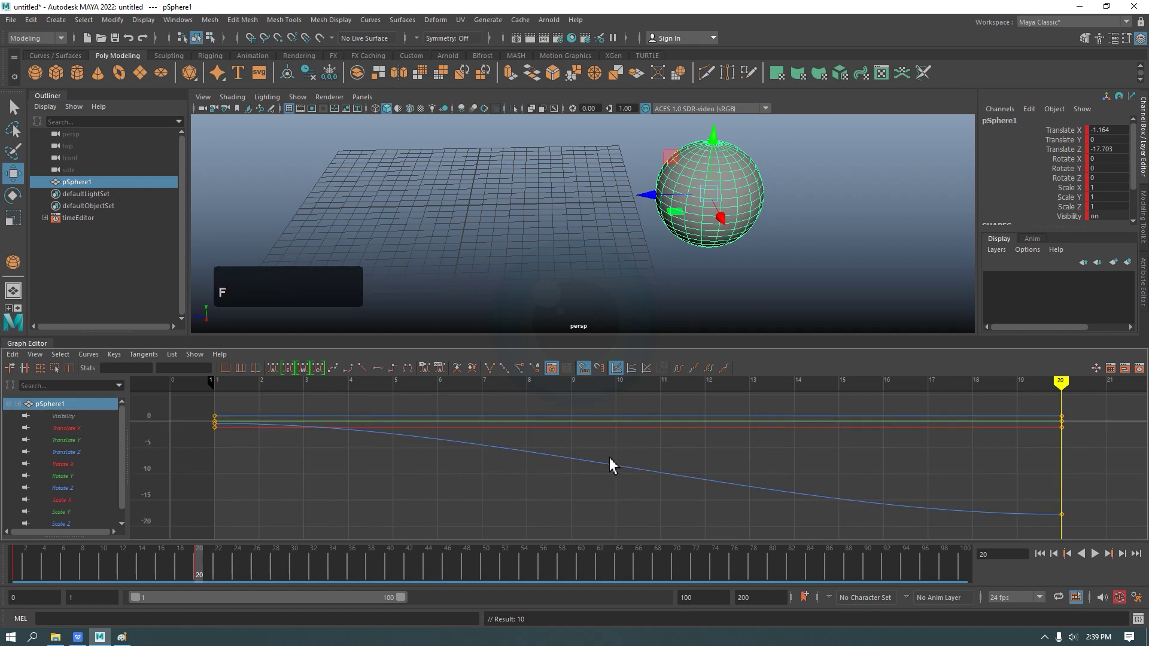
pyautogui.click(126, 439)
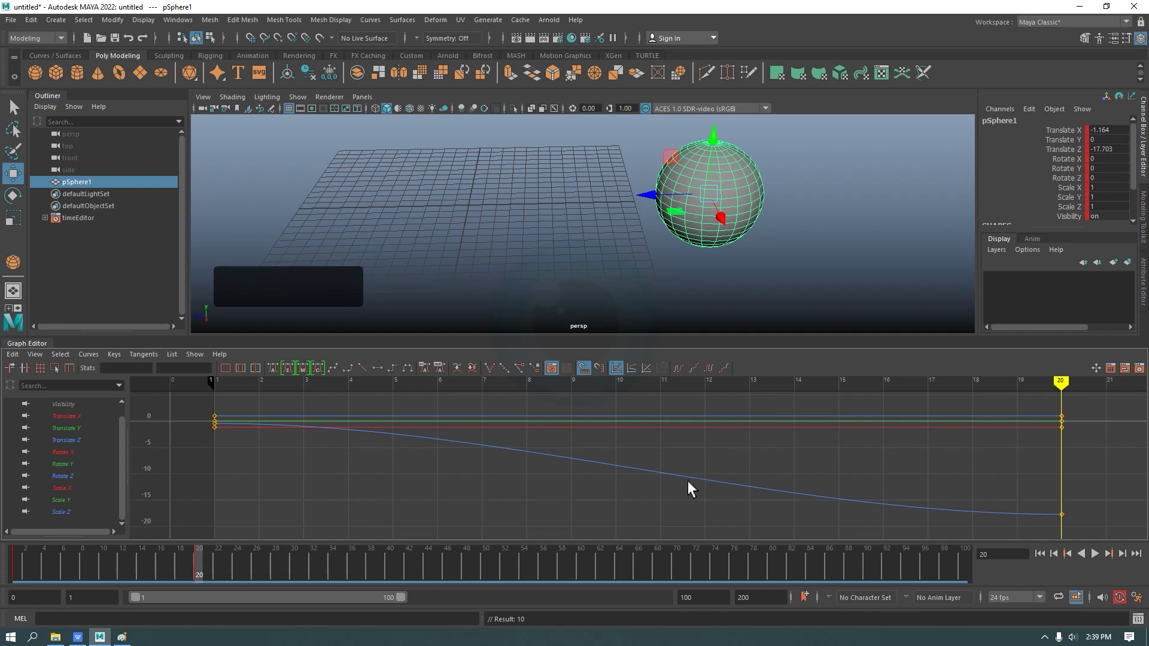
pyautogui.middleClick(761, 442)
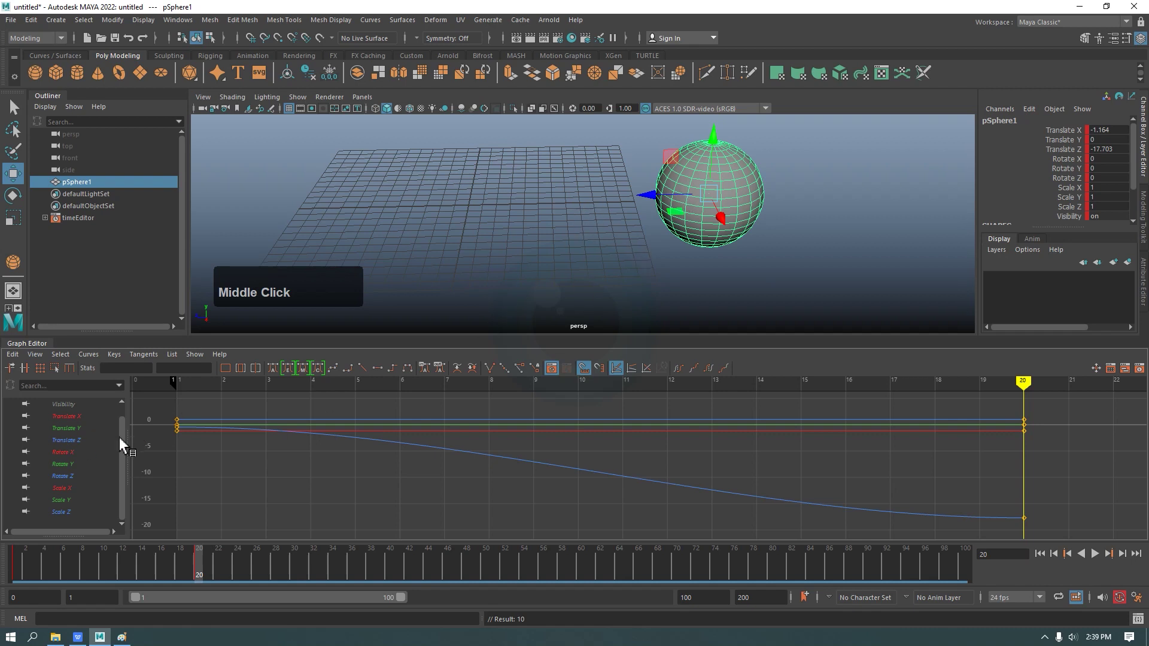
# - Switch the Graph Editor from the Translate X curve to showing only Translate Z
pyautogui.click(127, 444)
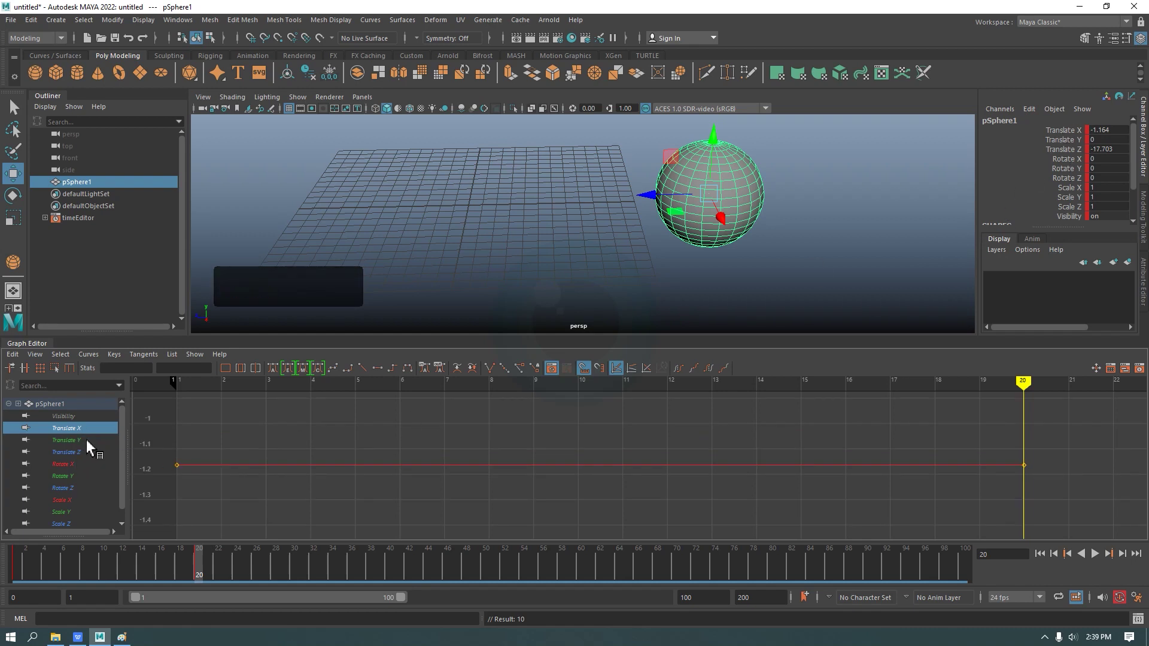
pyautogui.click(125, 445)
pyautogui.doubleClick(94, 450)
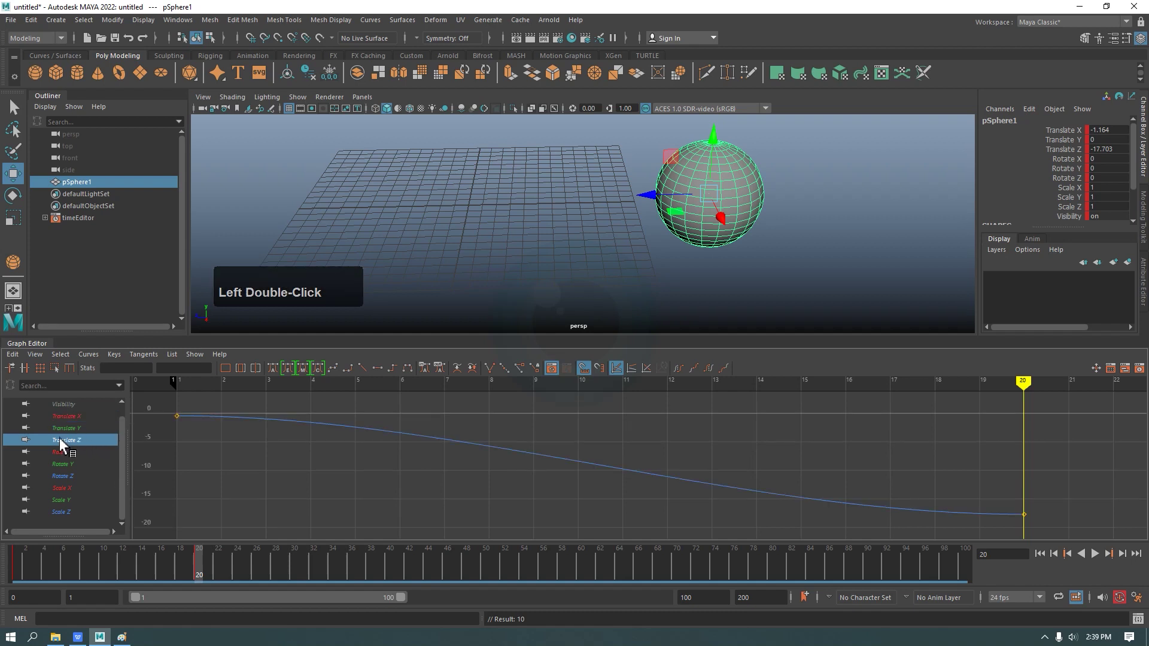
pyautogui.click(79, 441)
pyautogui.doubleClick(78, 443)
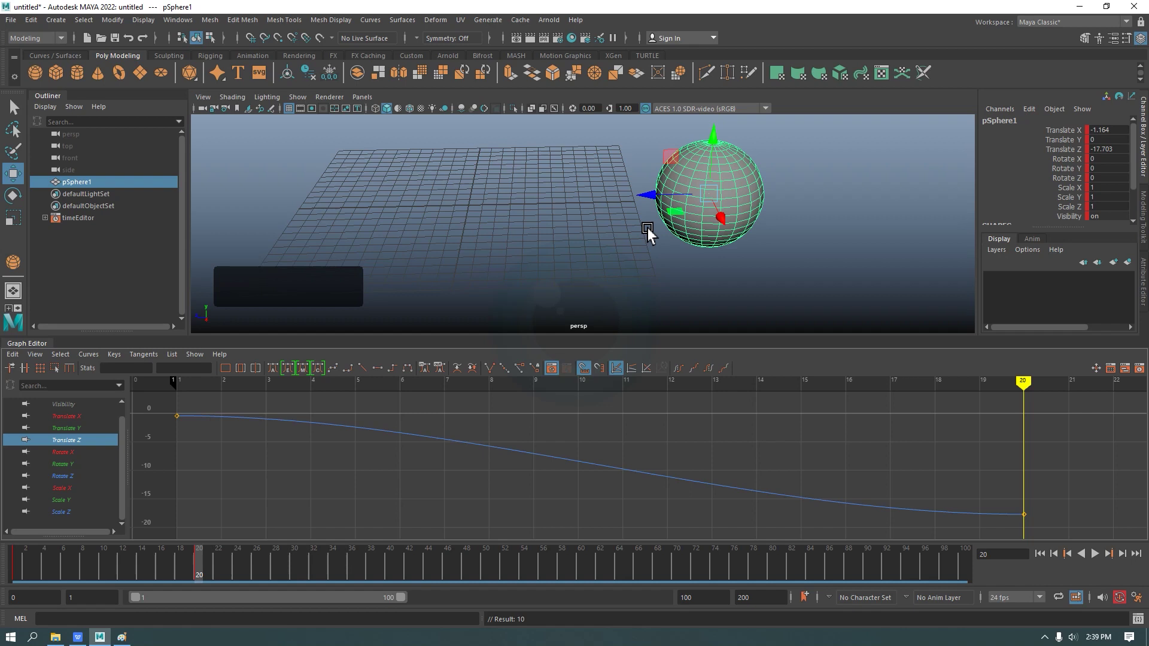
# - At frame 20 push the sphere to about -18.9 in Z, re-key it, and zoom the graph out
pyautogui.click(657, 202)
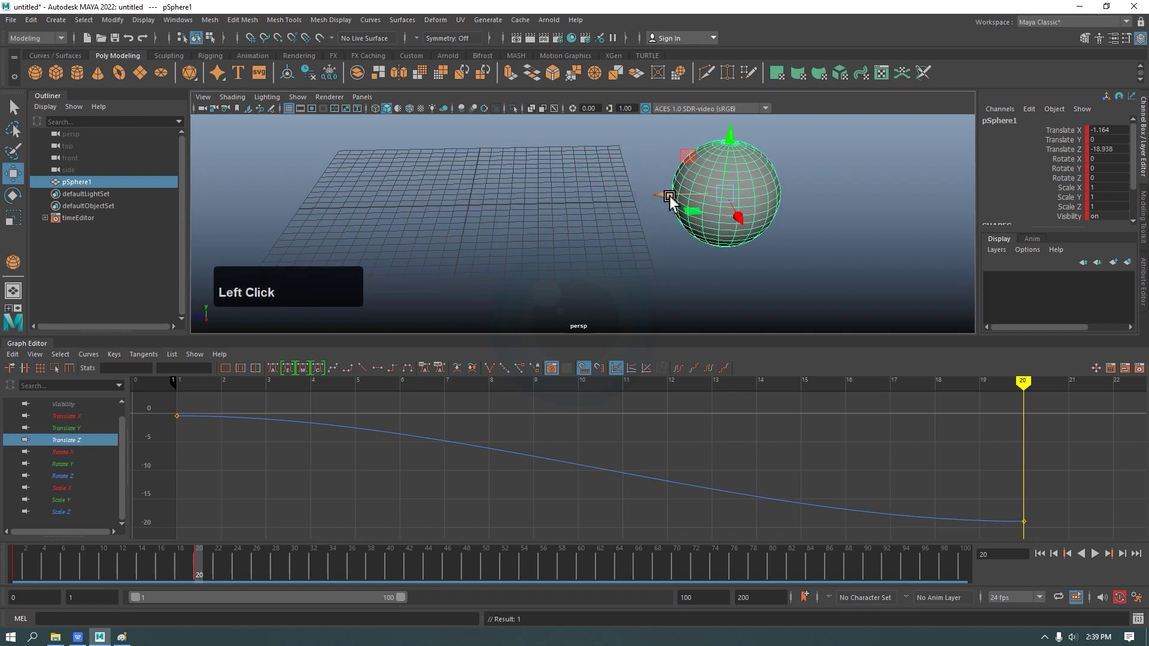
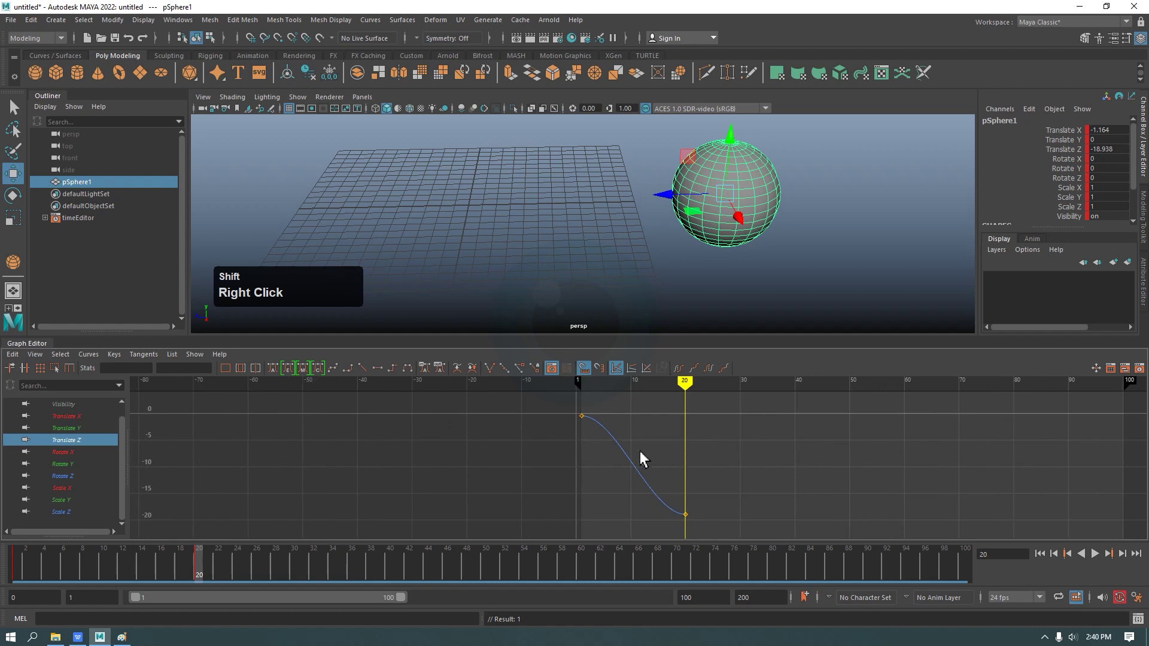
pyautogui.rightClick(700, 439)
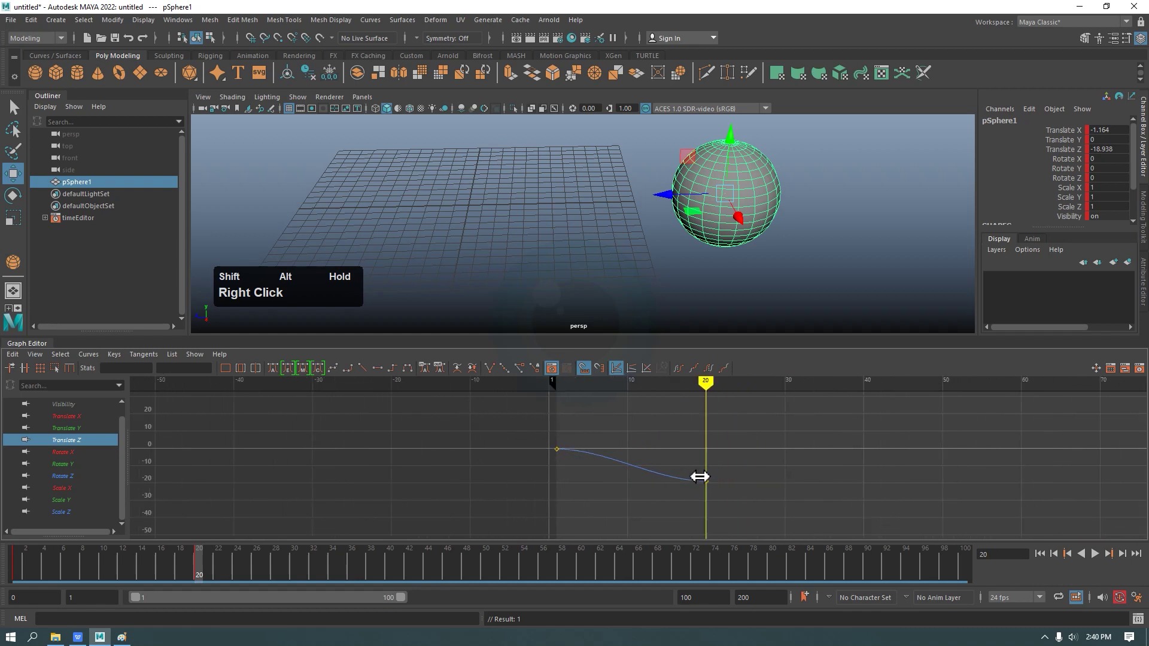
pyautogui.scroll(-3)
# - Raise the frame 20 Translate Z key from about -19 to about -5 for a shallower curve
pyautogui.middleClick(519, 444)
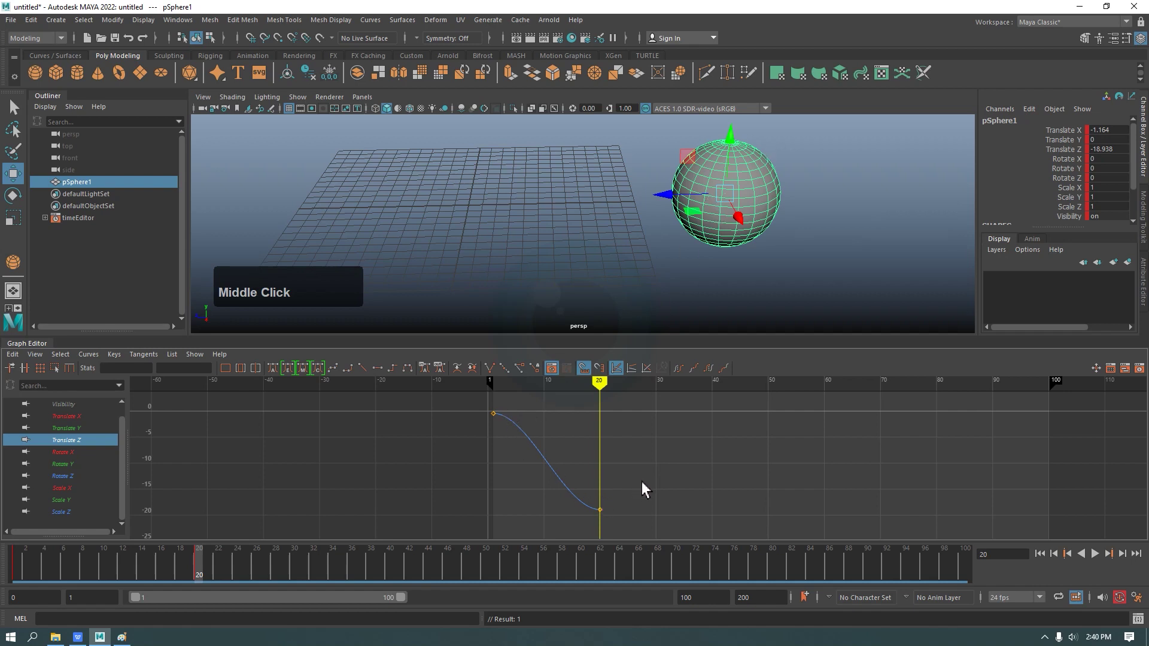
pyautogui.moveTo(636, 484); pyautogui.dragTo(600, 528)
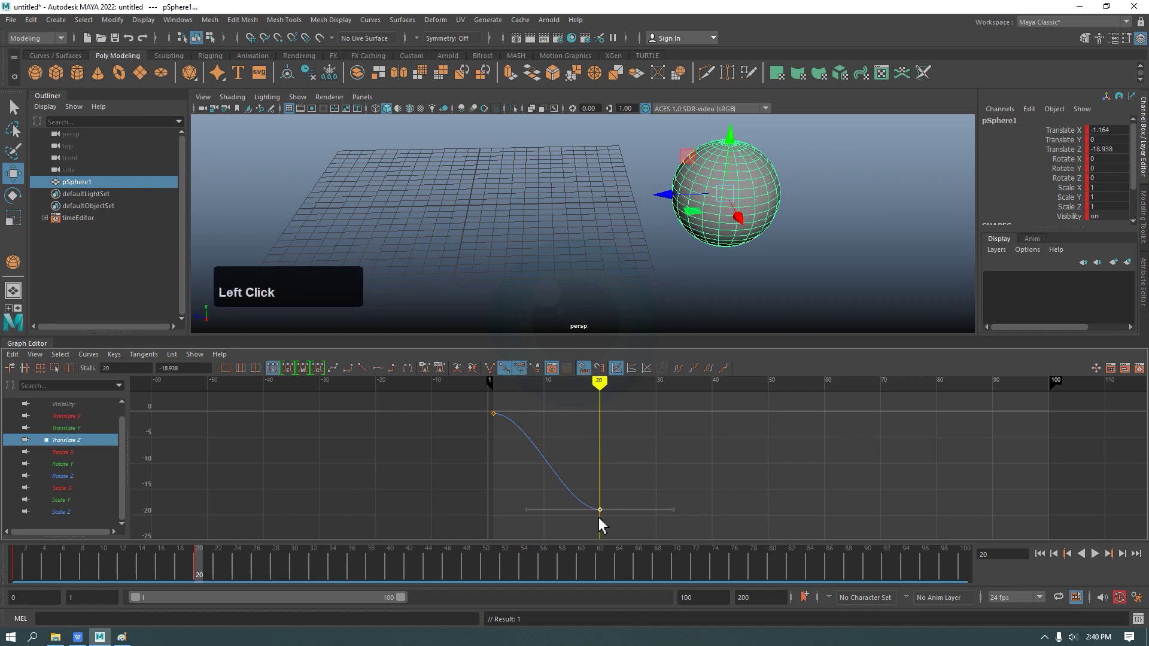
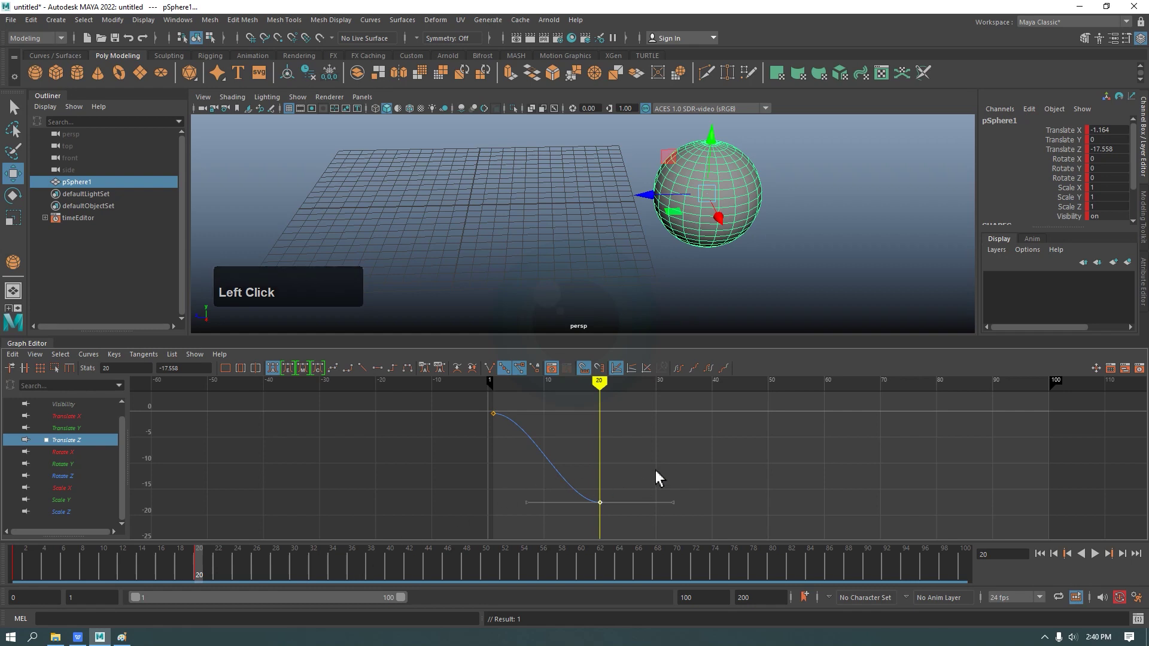
pyautogui.moveTo(608, 505); pyautogui.dragTo(547, 454)
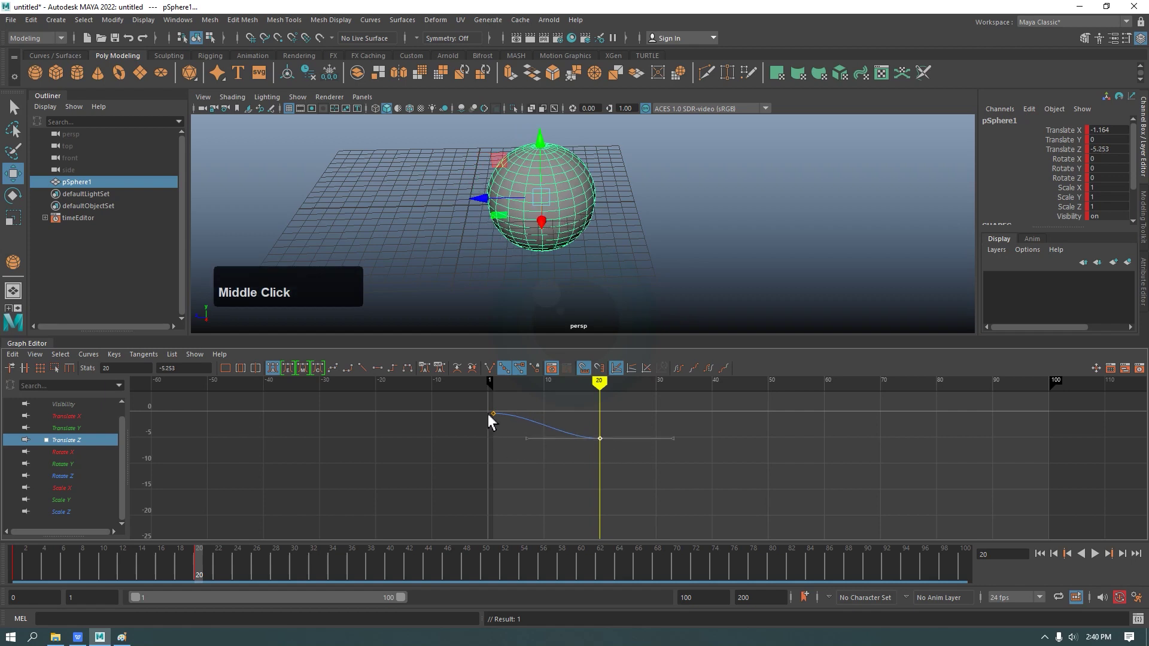
pyautogui.click(486, 408)
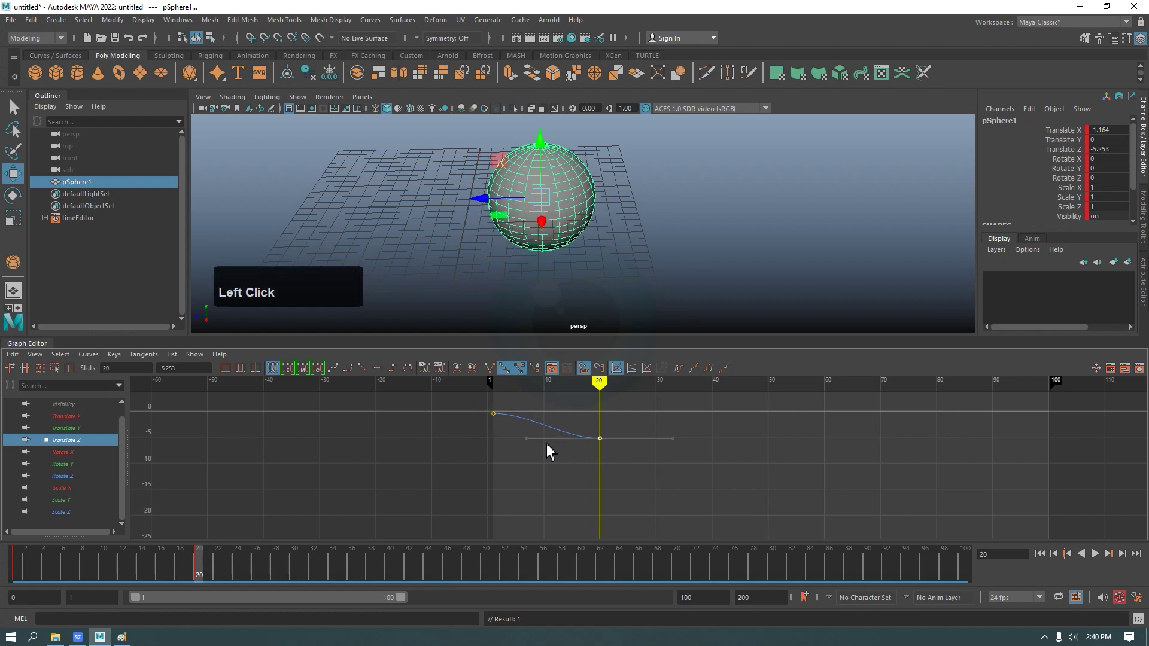
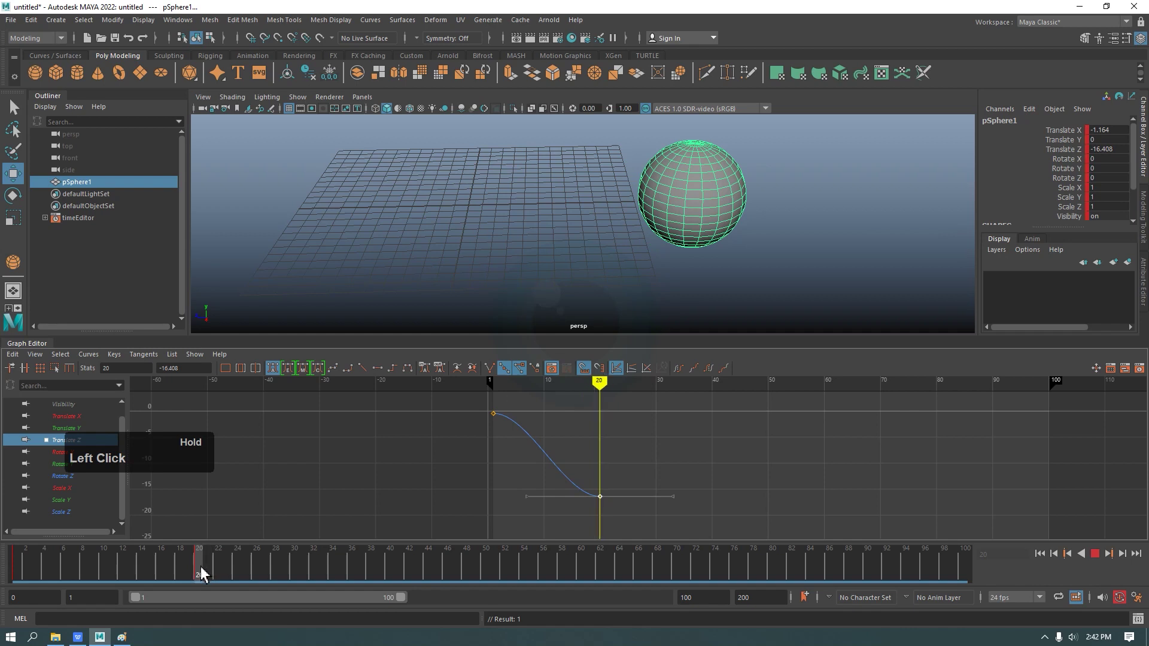
# - Stop on frame 20 with the Move tool, show only Translate X, and select its end key
pyautogui.click(205, 574)
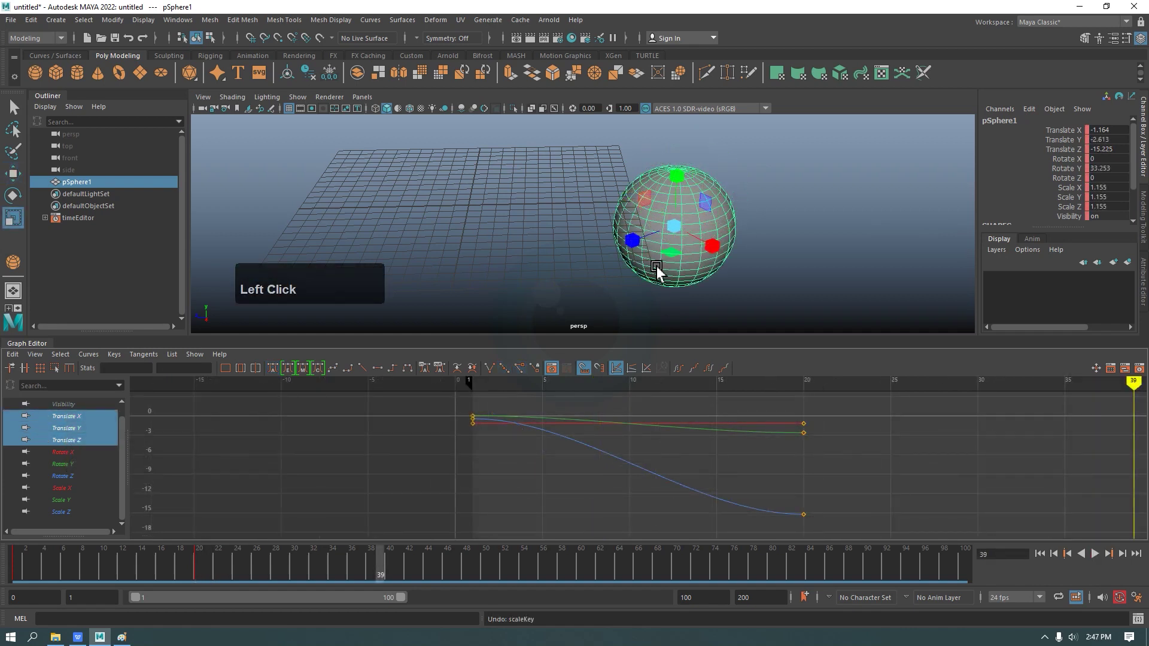
pyautogui.click(205, 566)
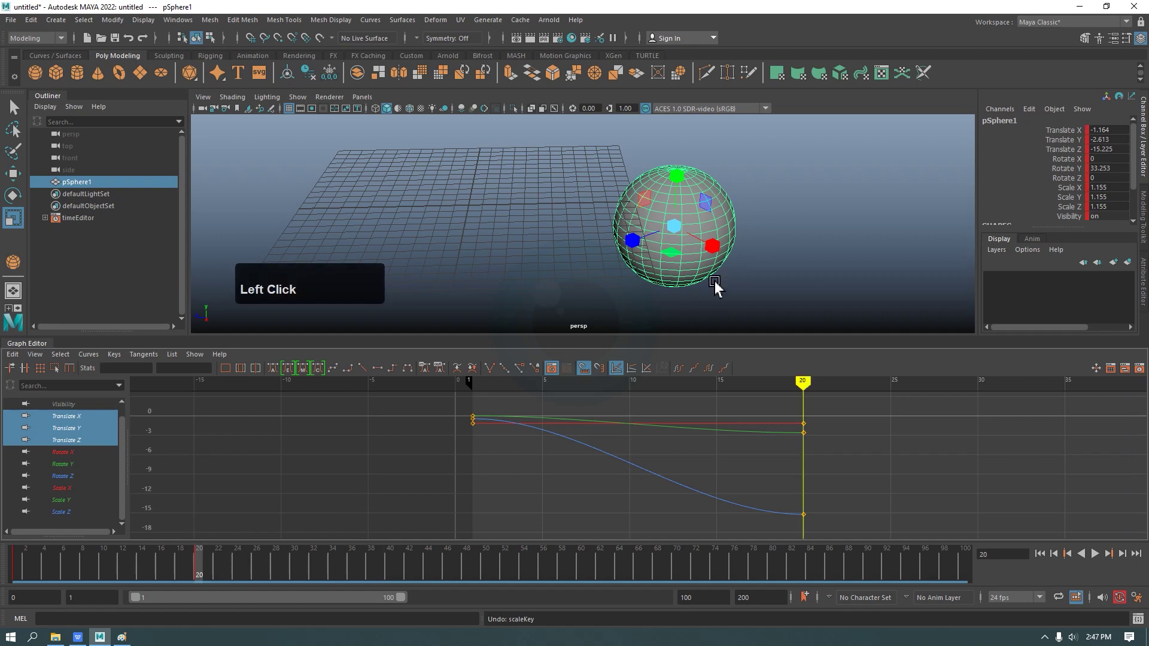
pyautogui.press('w')
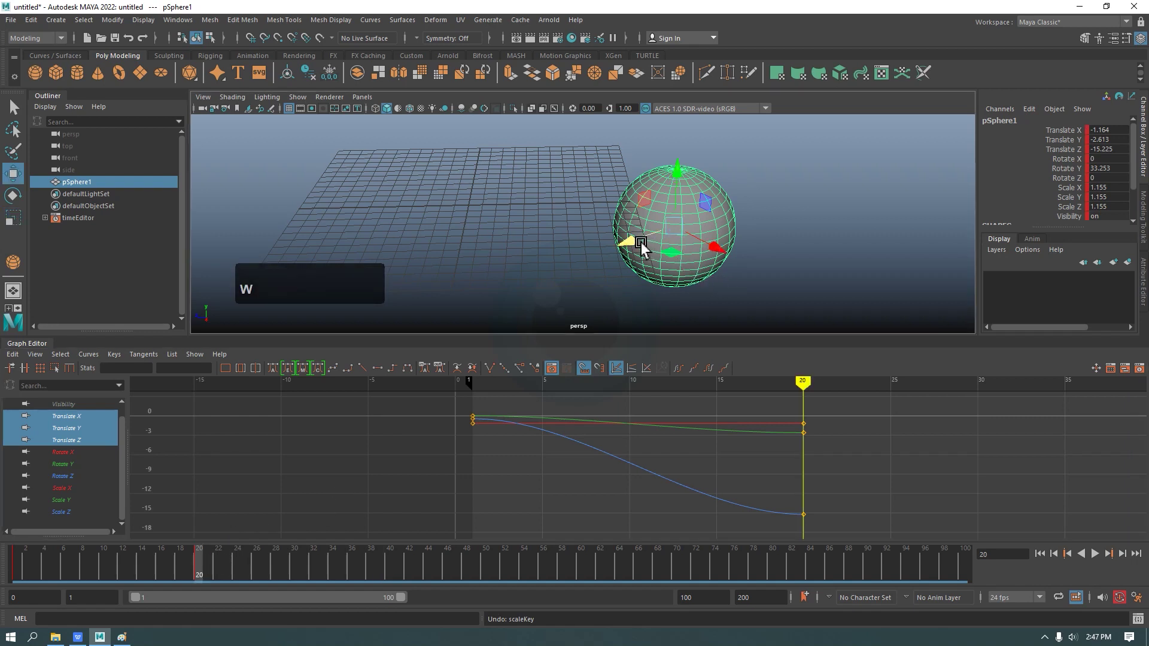
pyautogui.click(650, 272)
pyautogui.click(706, 248)
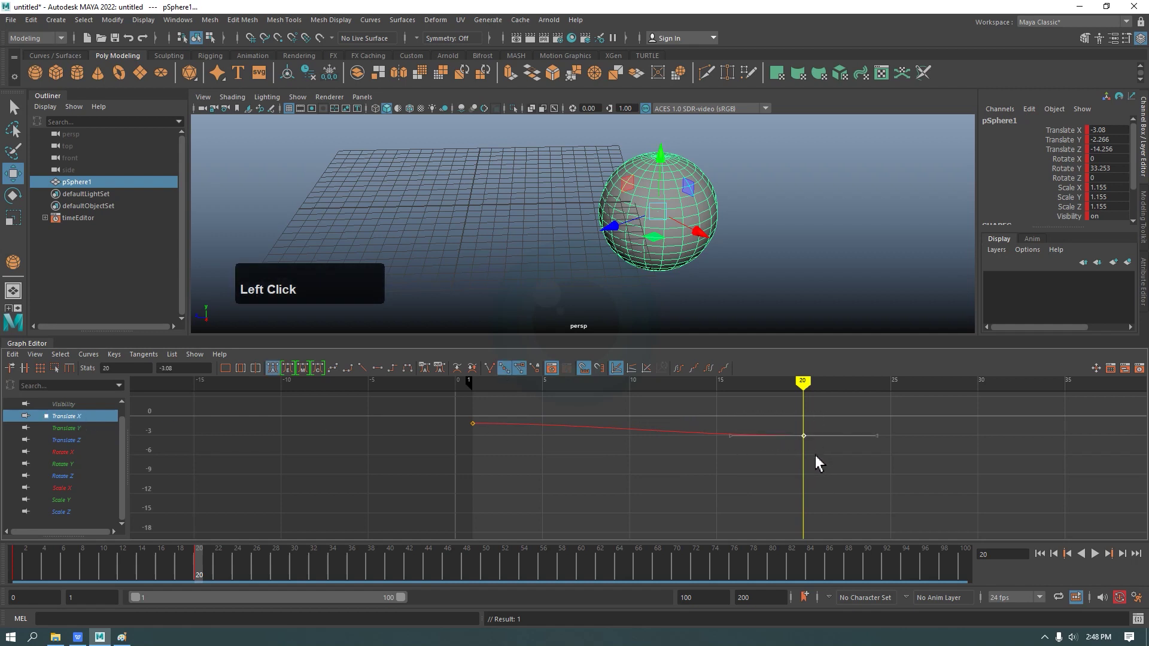
# - Drag the Translate X end key toward frame 22 and raise it to about 1.9
pyautogui.middleClick(810, 433)
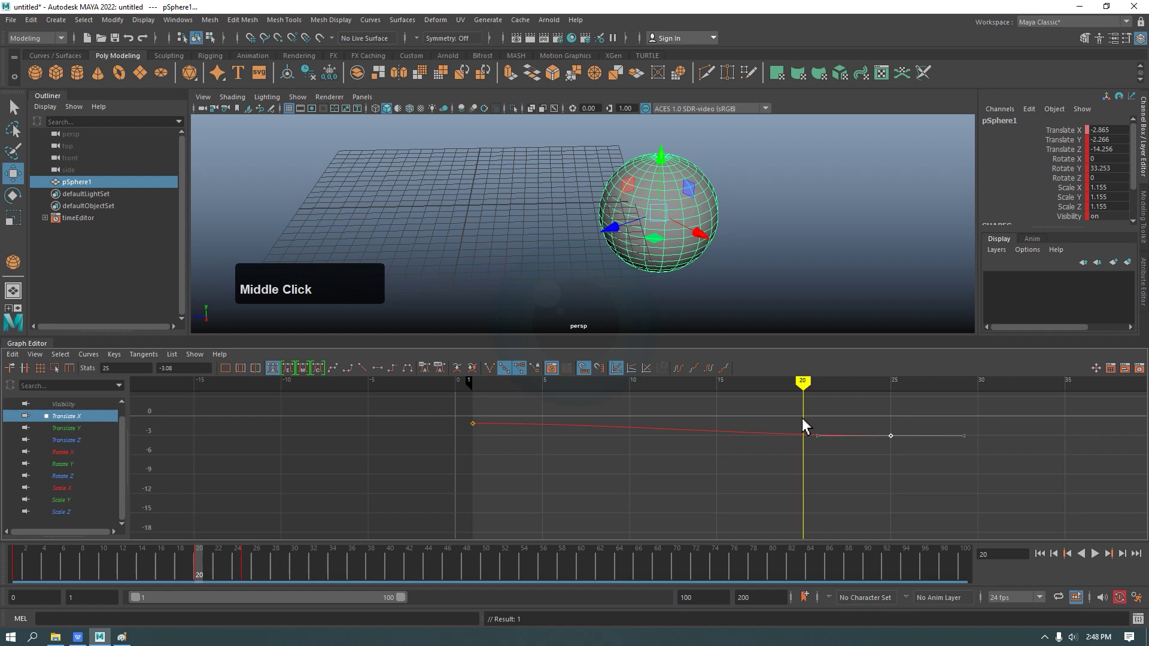
pyautogui.moveTo(221, 571); pyautogui.dragTo(248, 572)
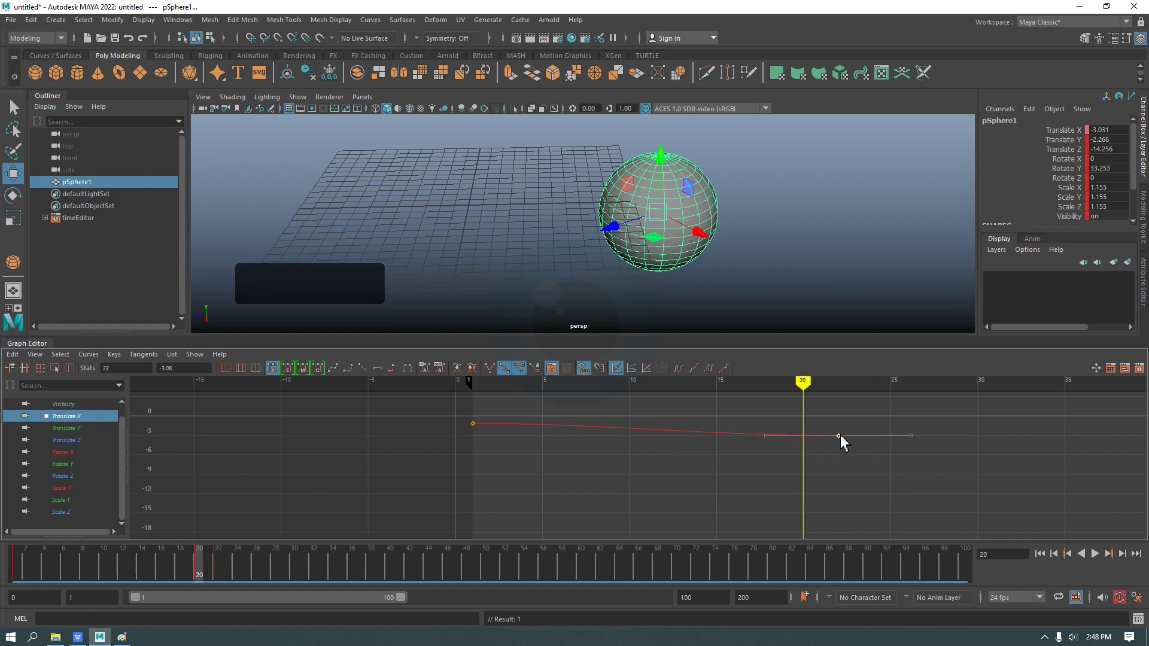
pyautogui.middleClick(845, 431)
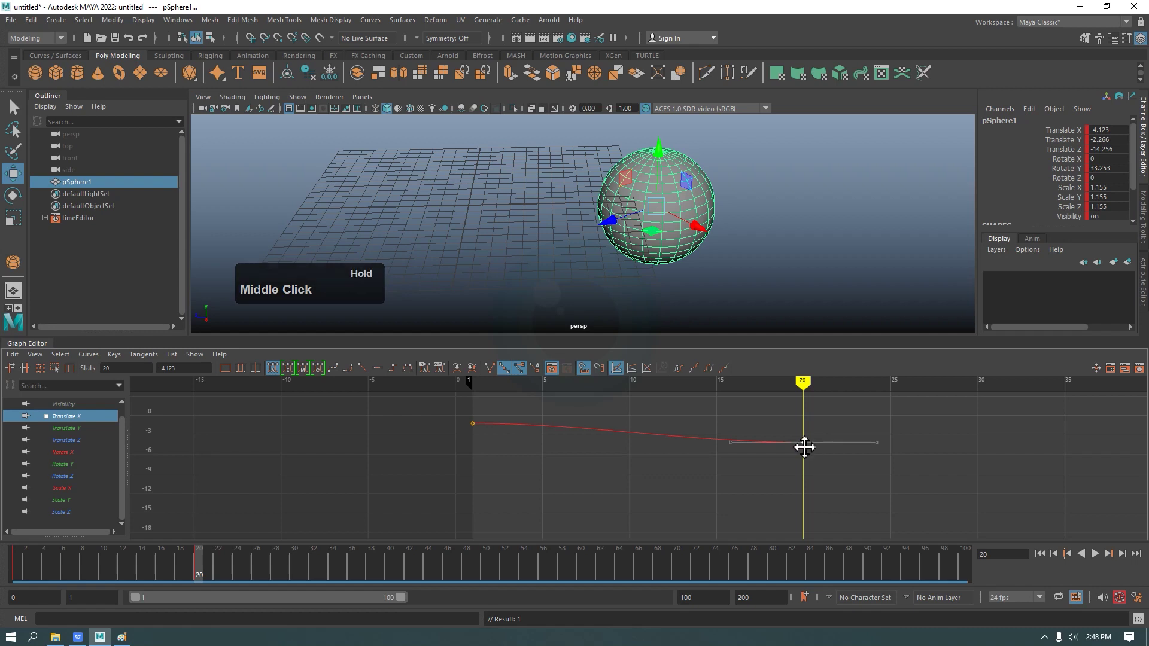
pyautogui.middleClick(765, 472)
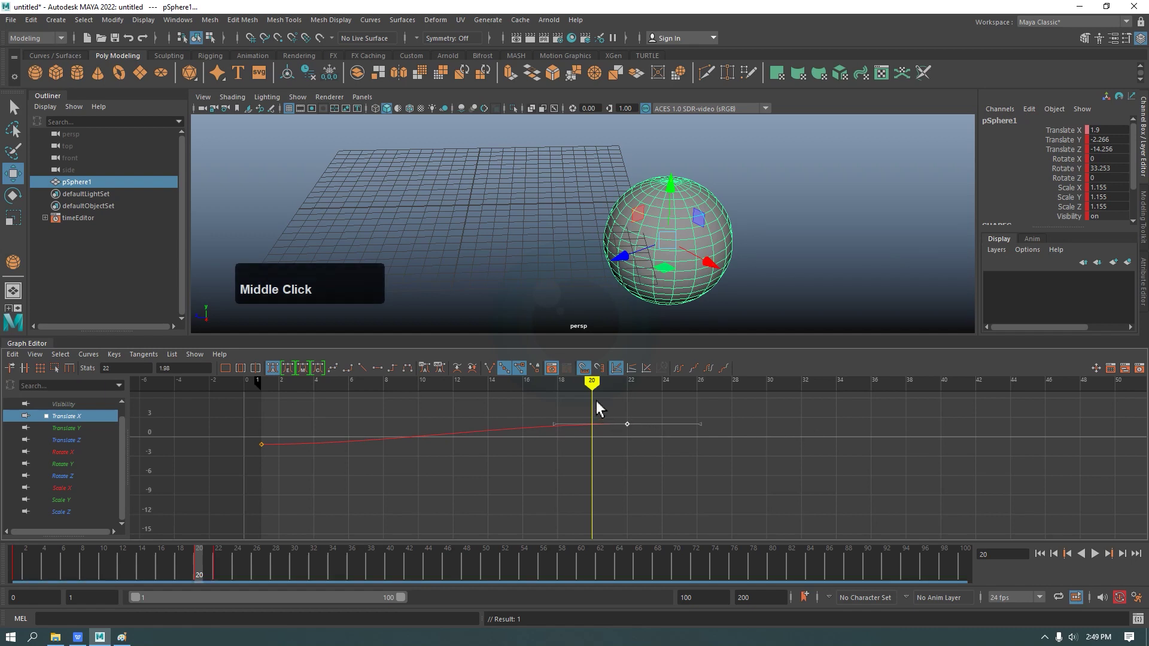
# - Undo the key edits so the frame 20 Translate X key returns to about -4.12
pyautogui.click(225, 575)
pyautogui.press('z')
pyautogui.press('z')
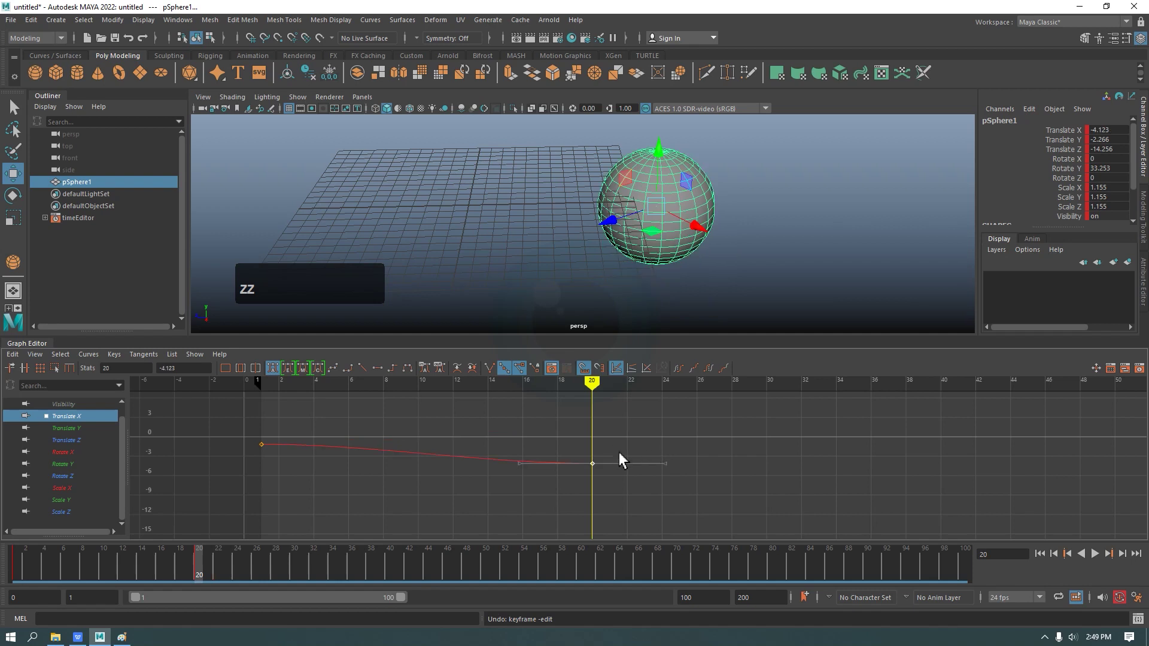
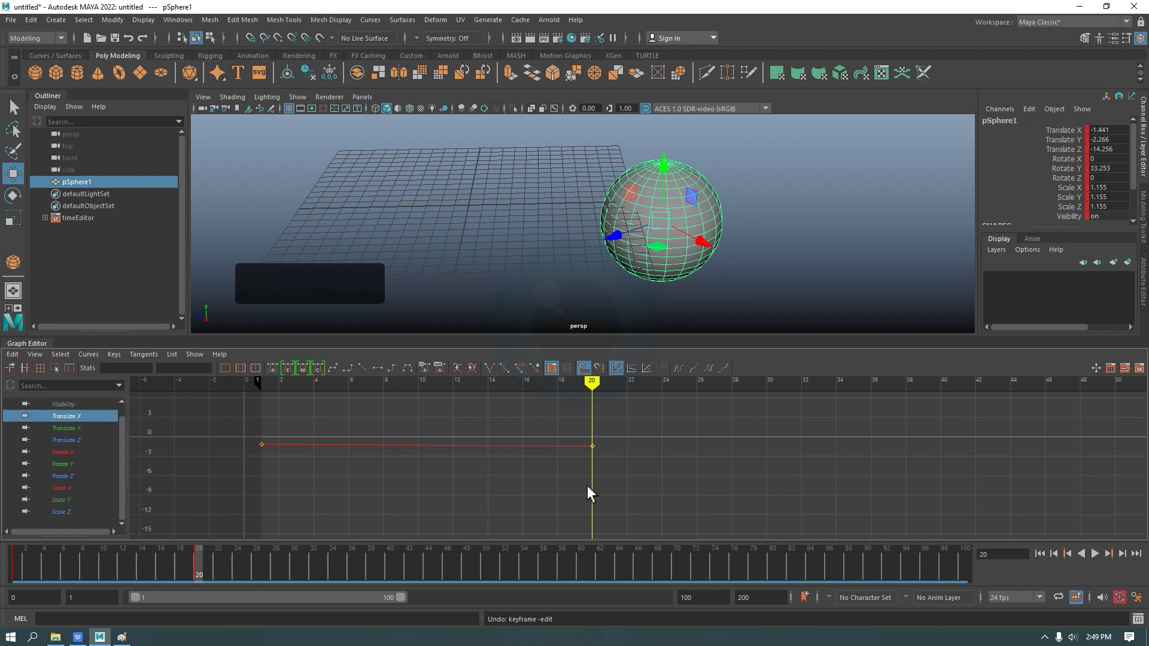
# - Insert a Translate X key at frame 30 continuing the flat curve, then deselect it
pyautogui.click(568, 424)
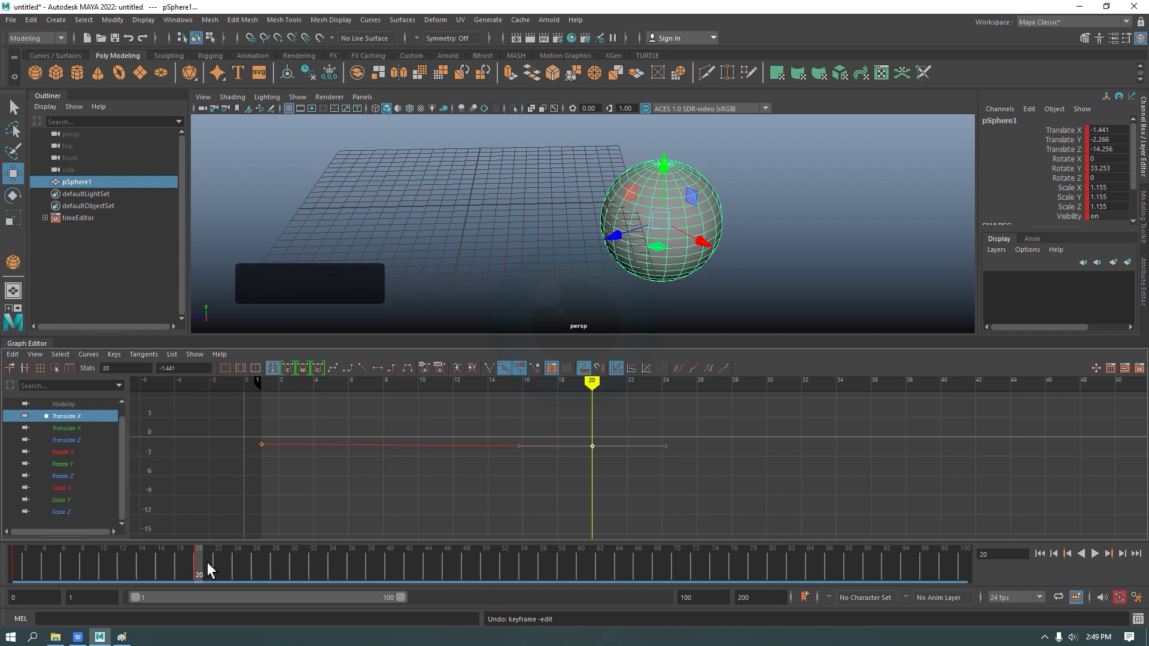
pyautogui.click(214, 572)
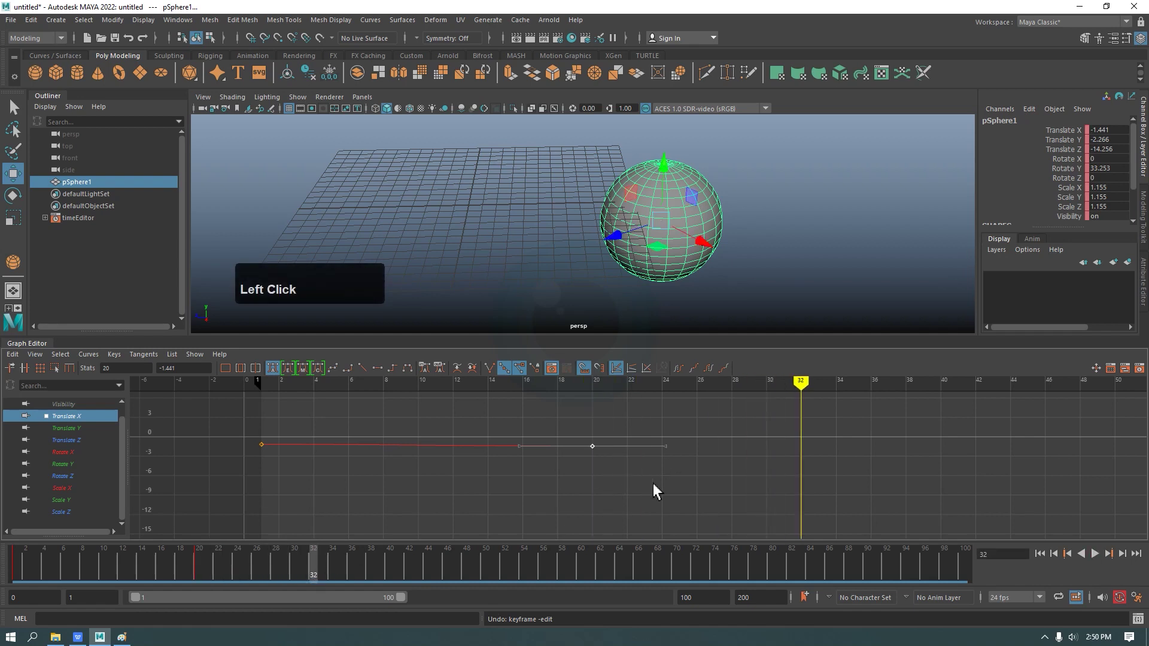
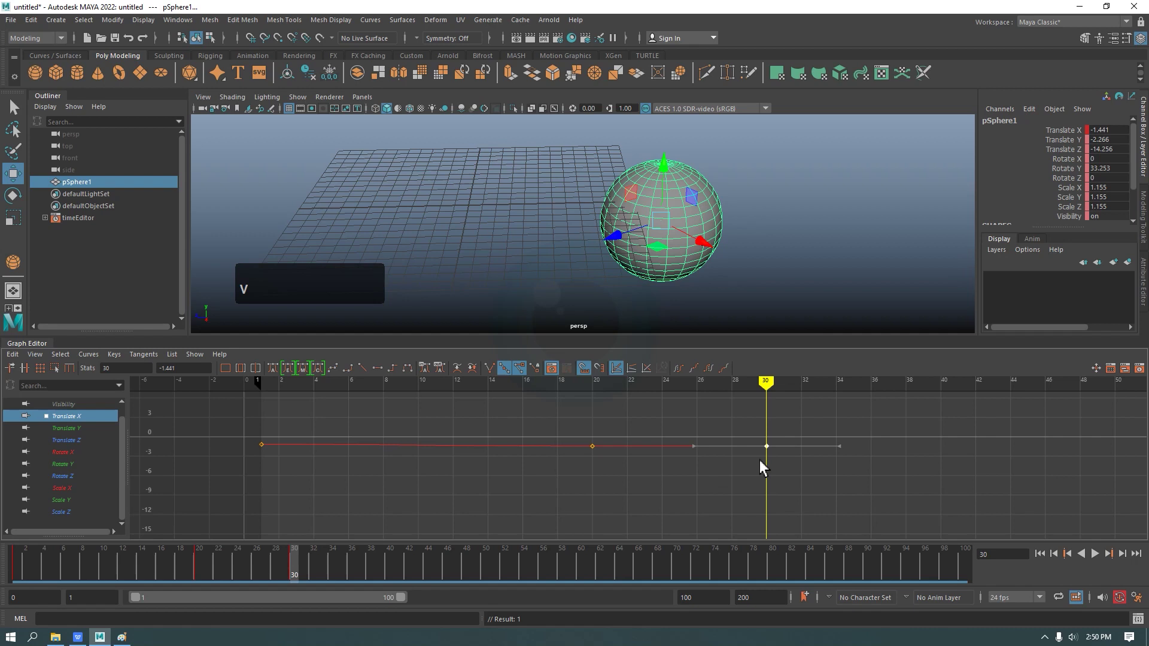
pyautogui.click(781, 466)
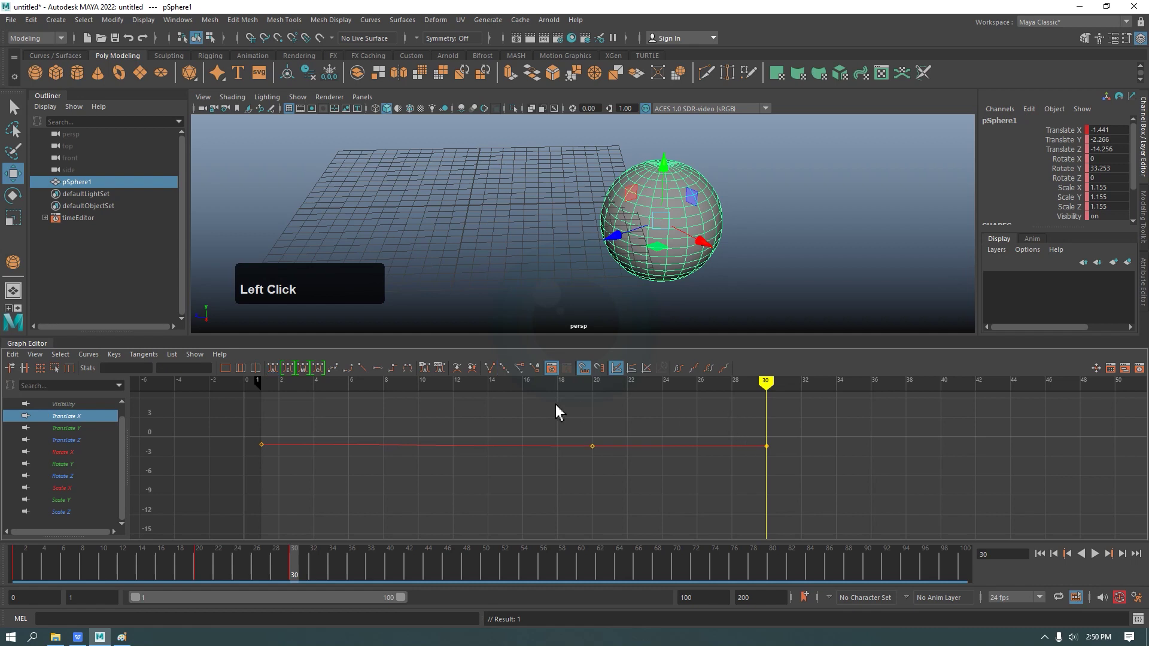
pyautogui.press('Delete')
pyautogui.click(255, 445)
pyautogui.press('Delete')
pyautogui.click(720, 419)
# - View the sphere's other channel curves one at a time, including Translate Y
pyautogui.press('Delete')
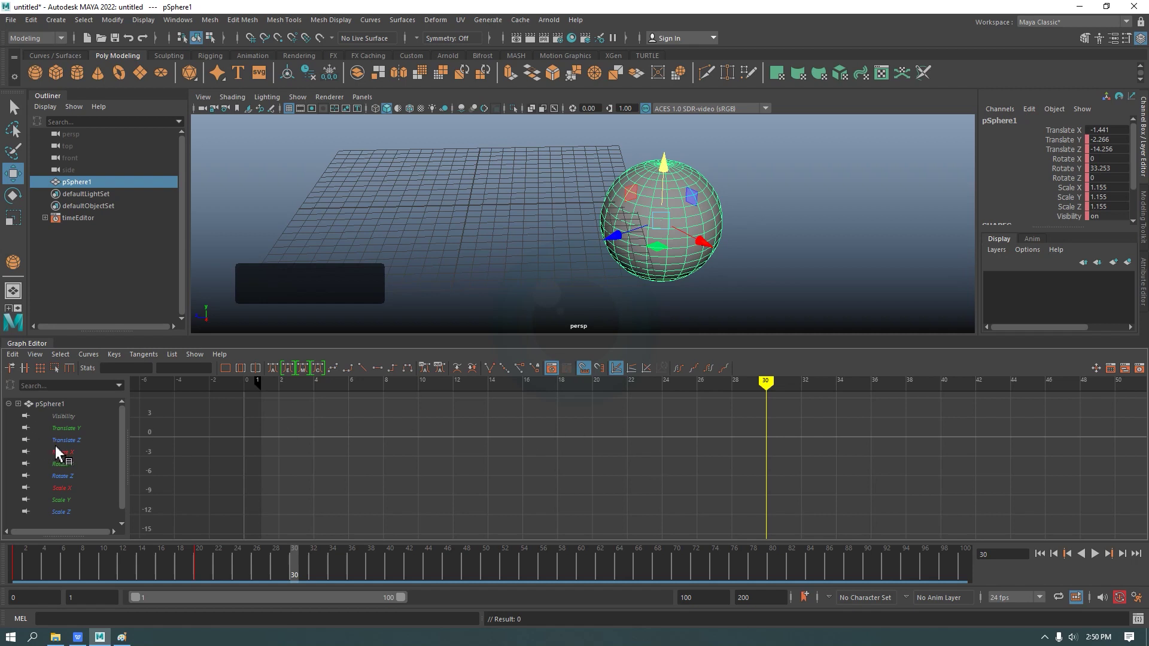
pyautogui.click(78, 461)
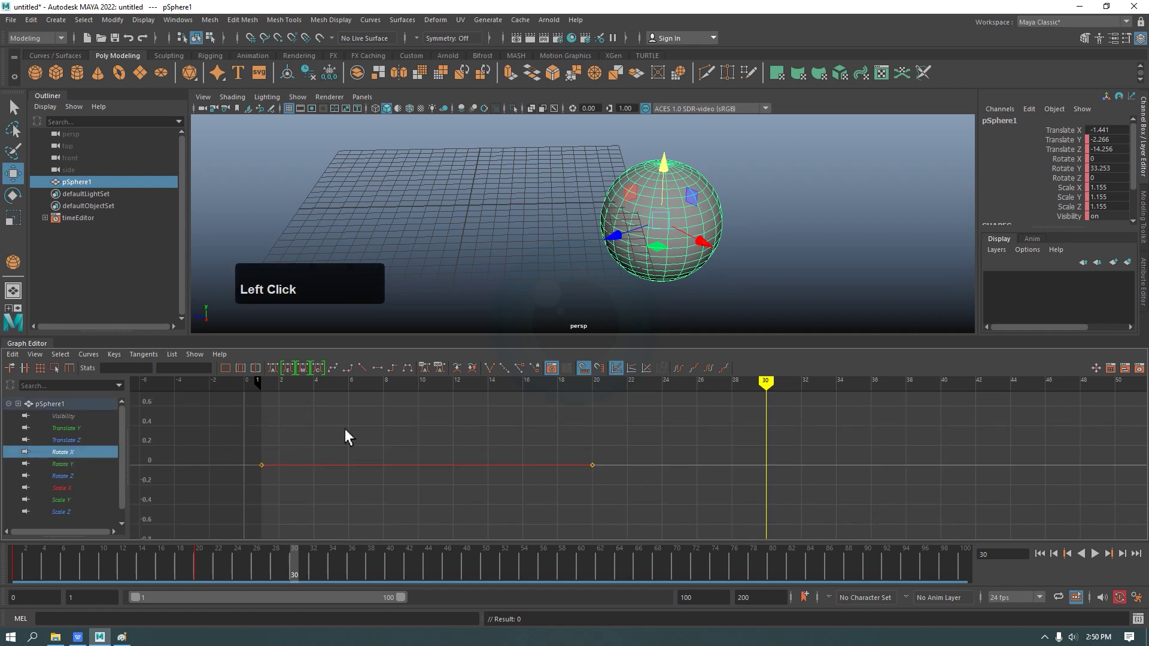
pyautogui.press('Delete')
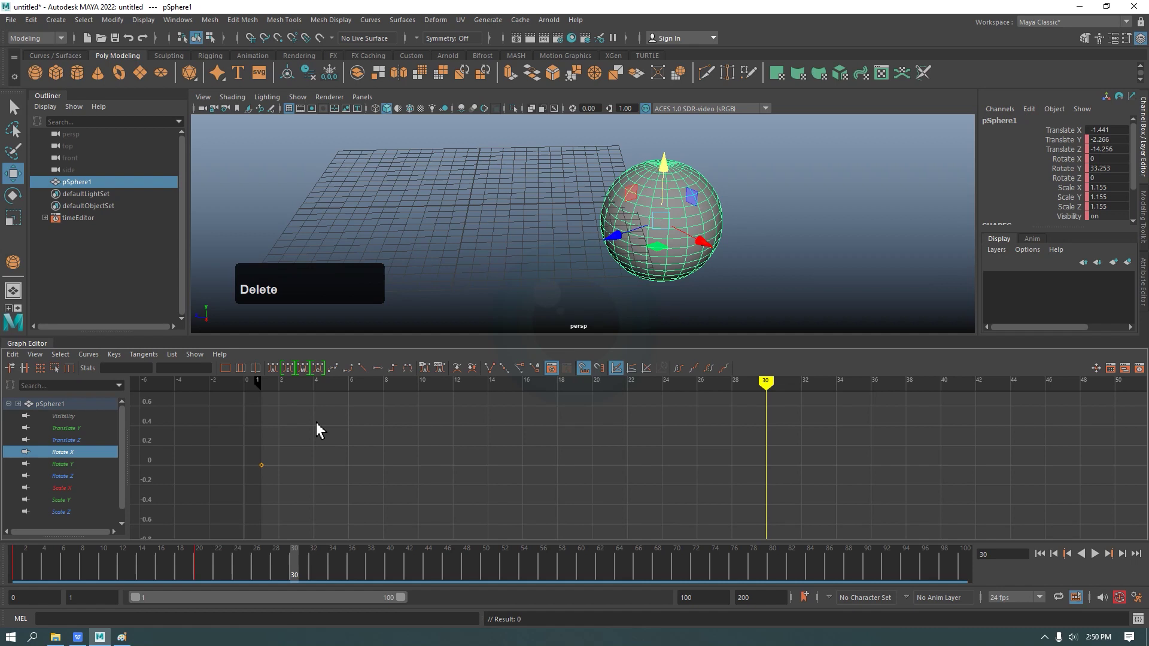
pyautogui.click(266, 467)
pyautogui.press('Delete')
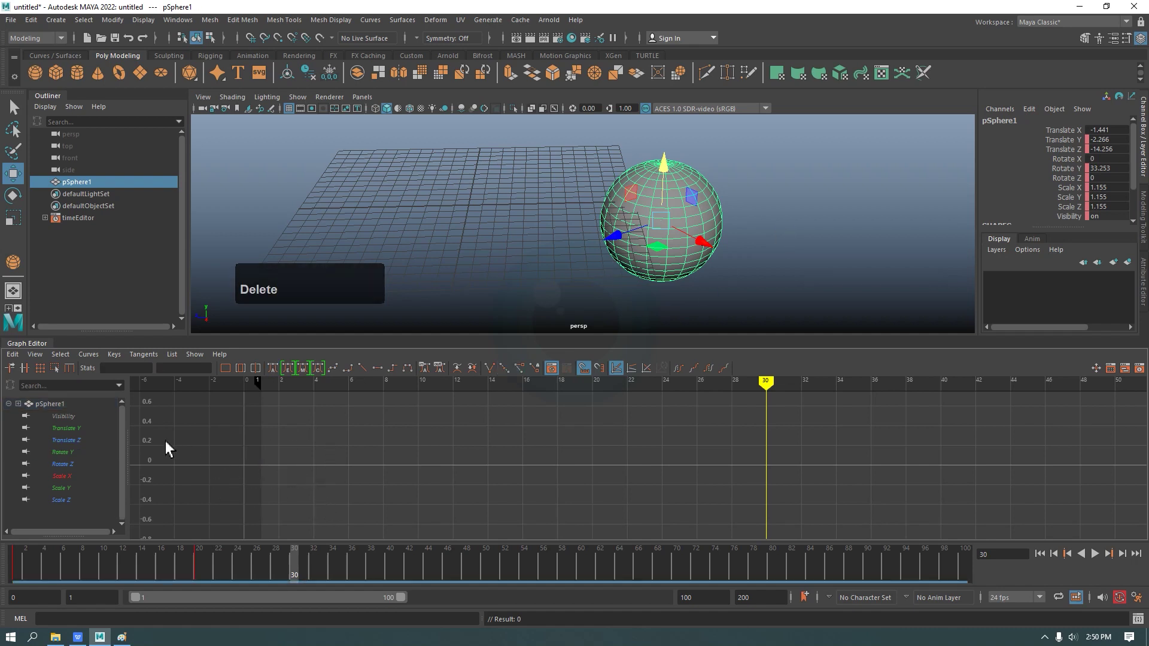
pyautogui.click(99, 464)
pyautogui.scroll(3)
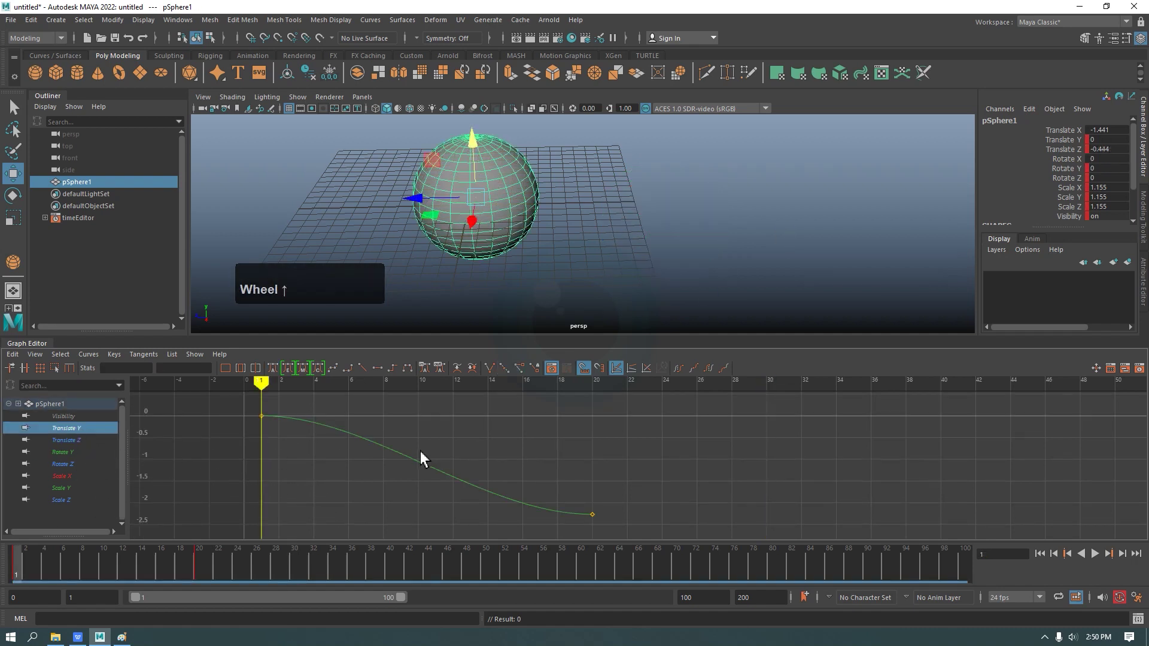
# - Check frames 20 and 14, show a flat Scale curve, and scrub to preview the motion
pyautogui.click(205, 567)
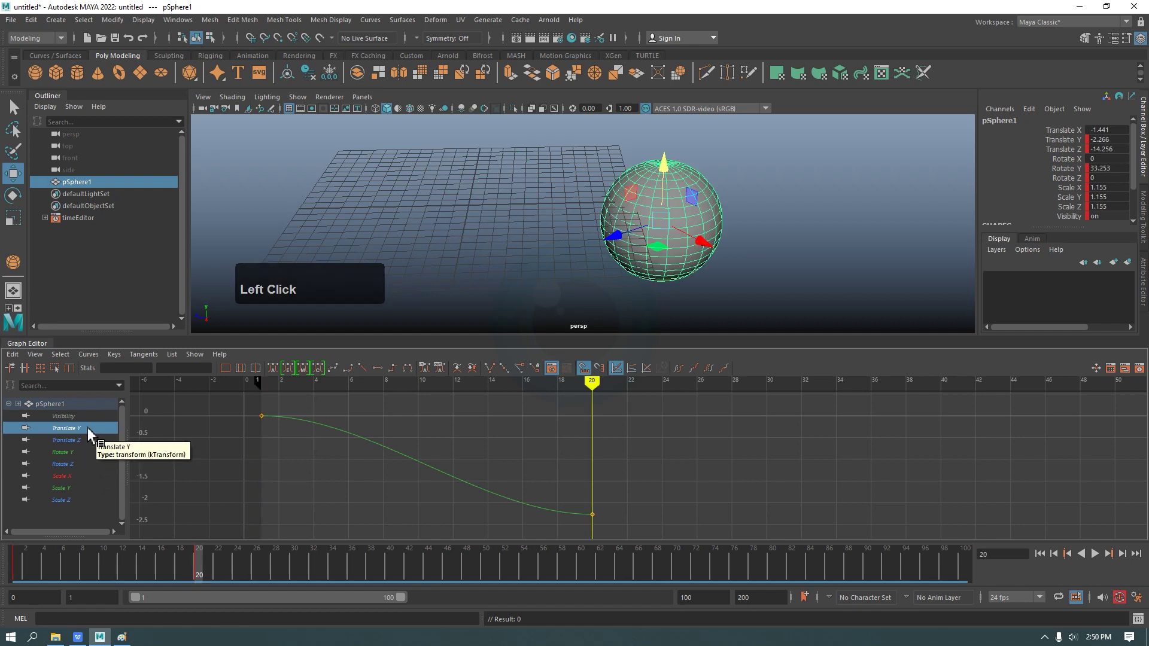
pyautogui.click(205, 570)
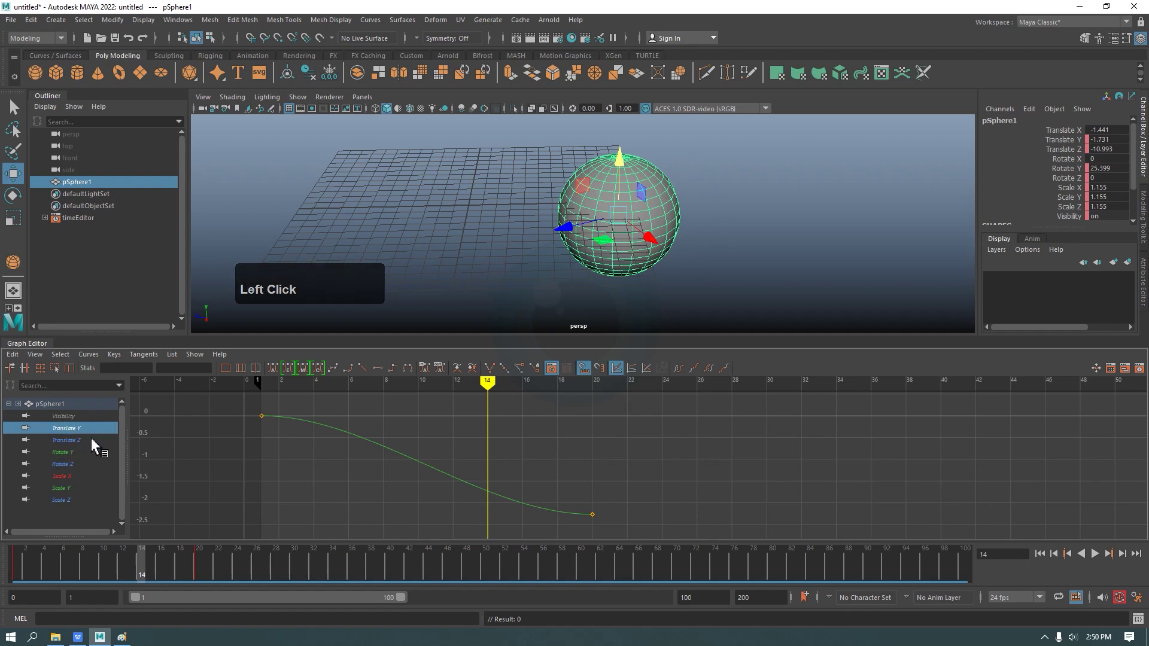
pyautogui.doubleClick(74, 458)
pyautogui.click(73, 475)
pyautogui.moveTo(22, 571); pyautogui.dragTo(204, 566)
# - Delete the sphere's frame-20 keys from the Time Slider and browse its channels in the Graph Editor outliner
pyautogui.rightClick(204, 566)
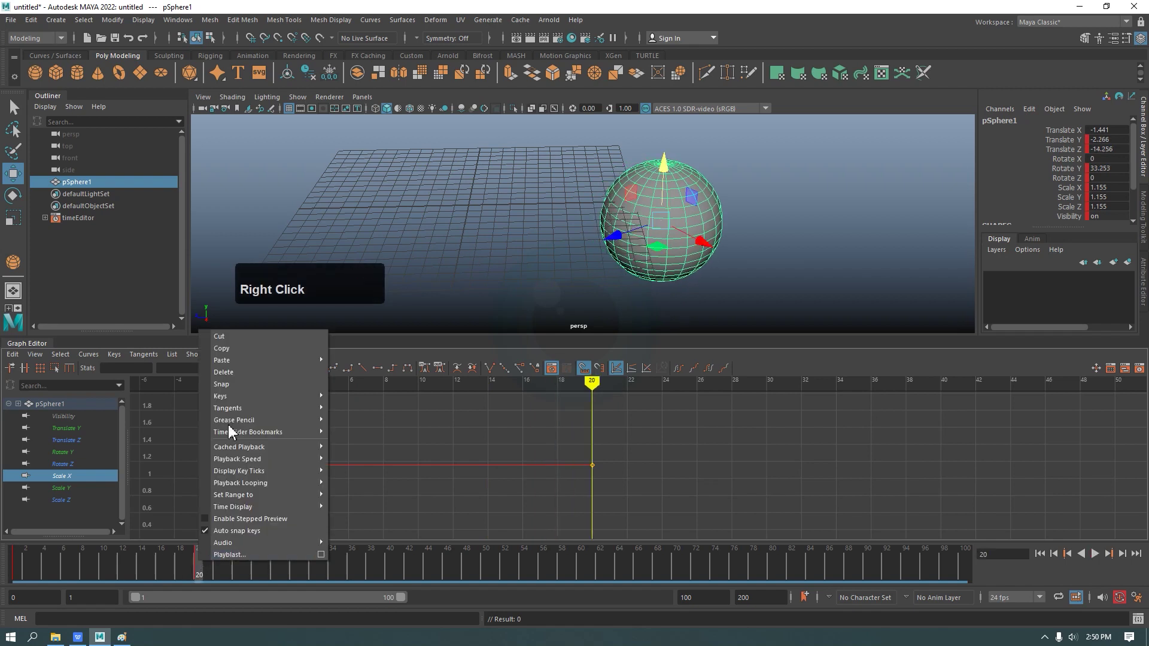
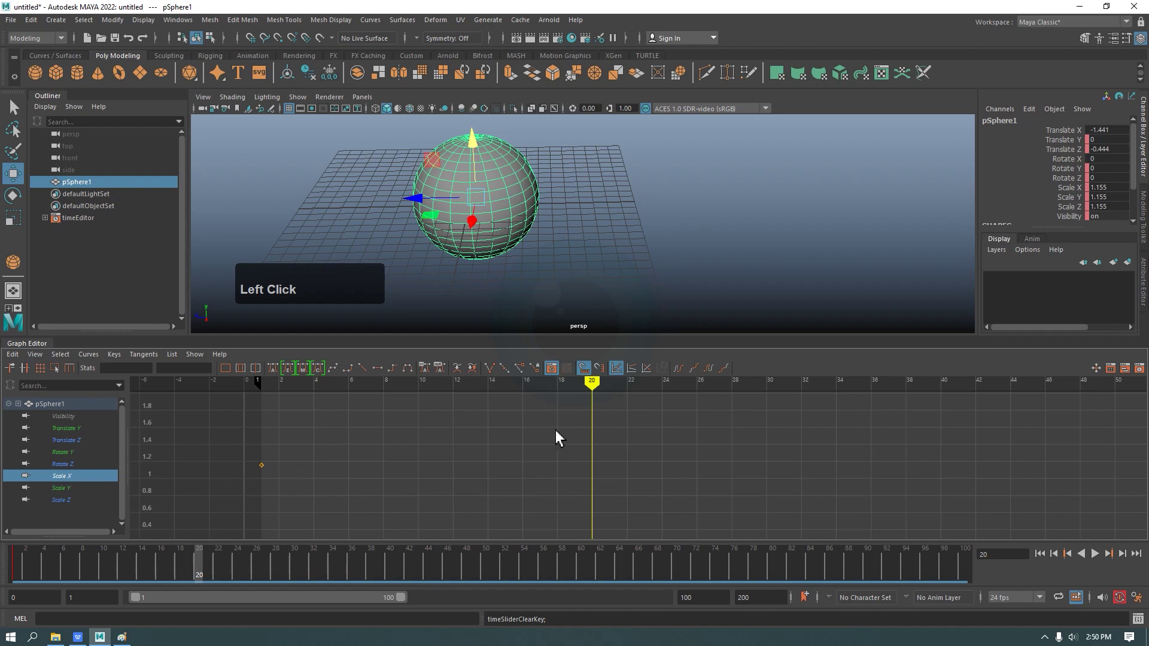
pyautogui.doubleClick(632, 501)
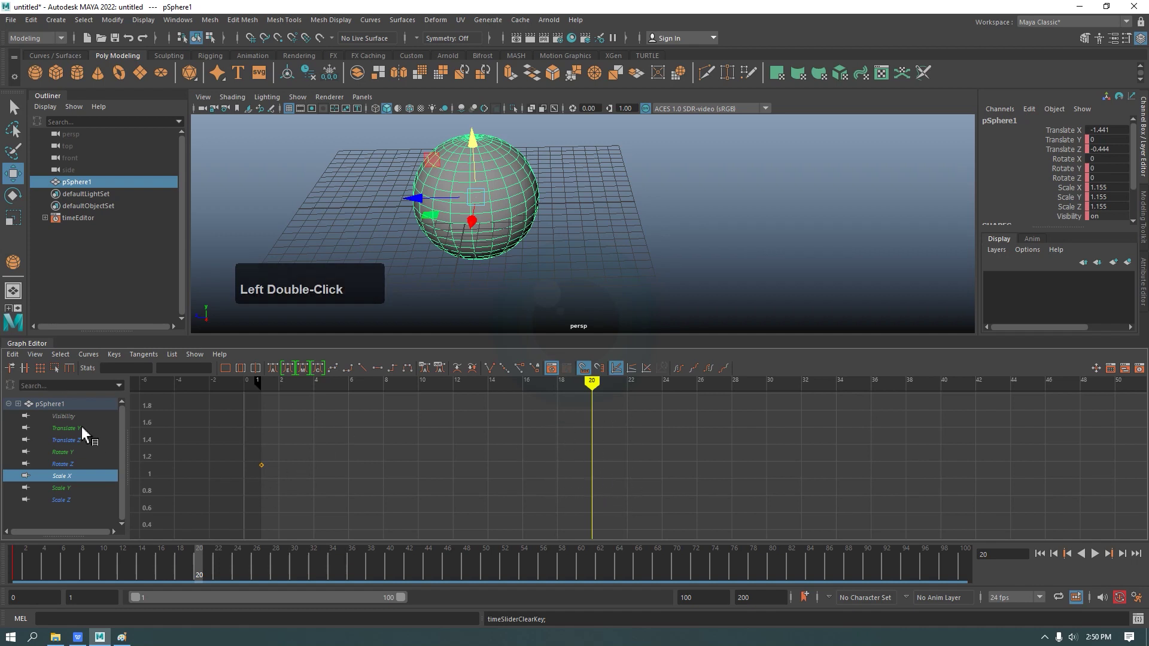
pyautogui.click(89, 435)
pyautogui.doubleClick(83, 452)
pyautogui.click(80, 467)
pyautogui.click(81, 486)
pyautogui.doubleClick(74, 509)
pyautogui.click(75, 488)
pyautogui.doubleClick(77, 465)
pyautogui.click(84, 450)
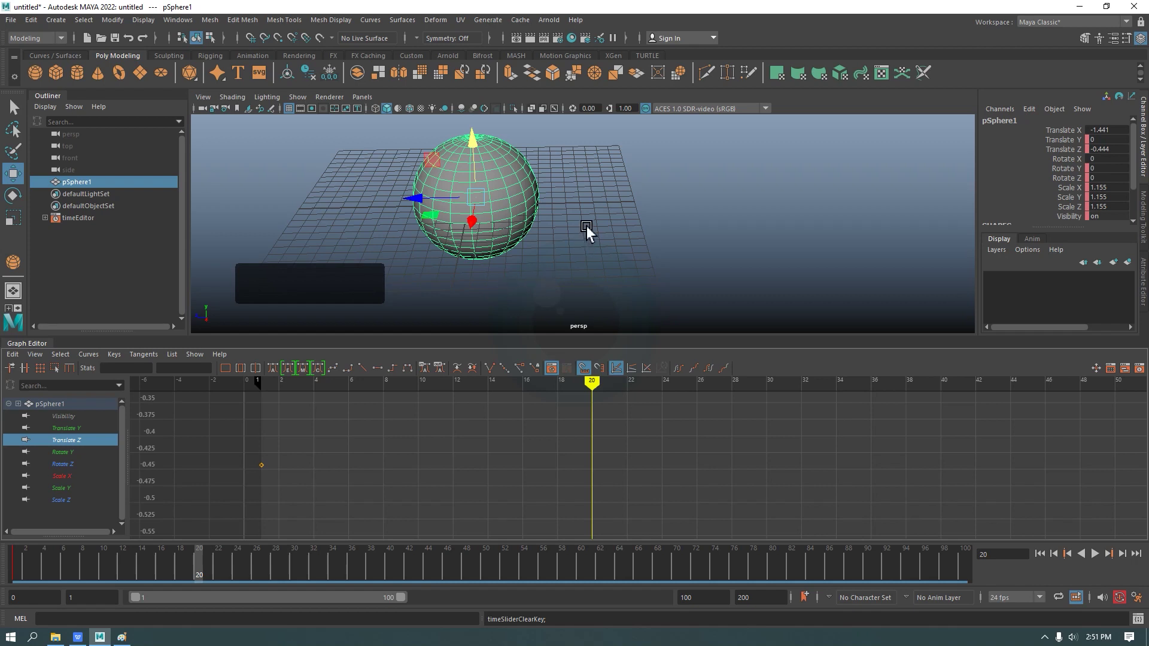
# - Nudge the sphere along Z to about -21.7 and frame the whole Translate Z curve in the Graph Editor
pyautogui.middleClick(607, 229)
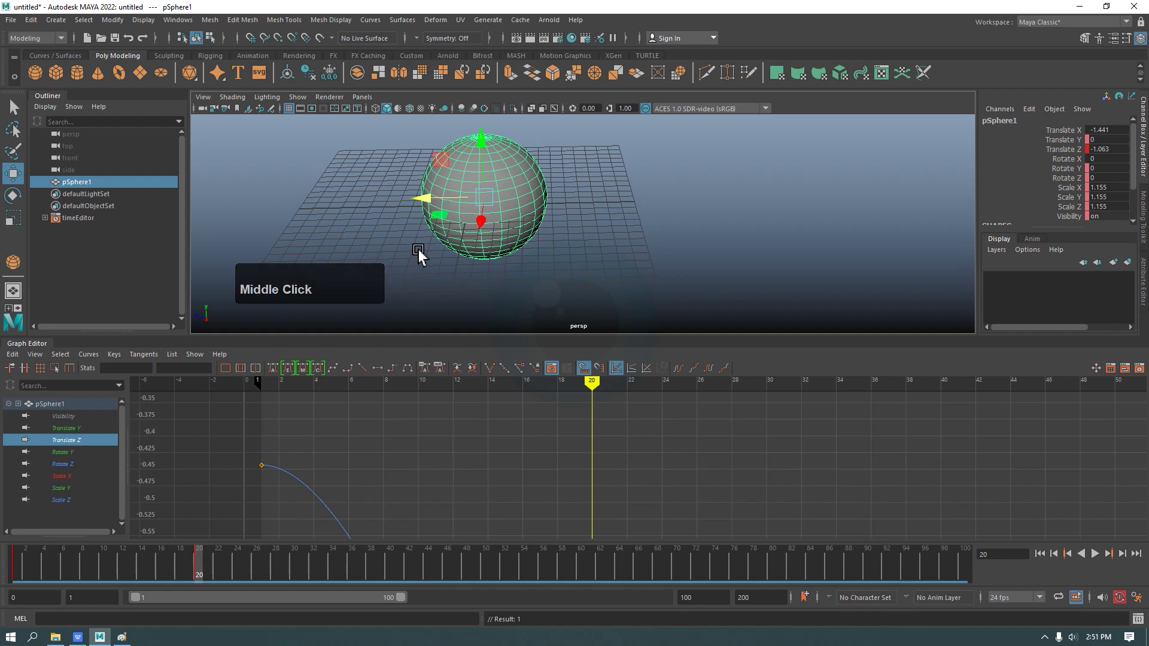
pyautogui.click(454, 208)
pyautogui.scroll(-3)
pyautogui.click(531, 458)
pyautogui.press('f')
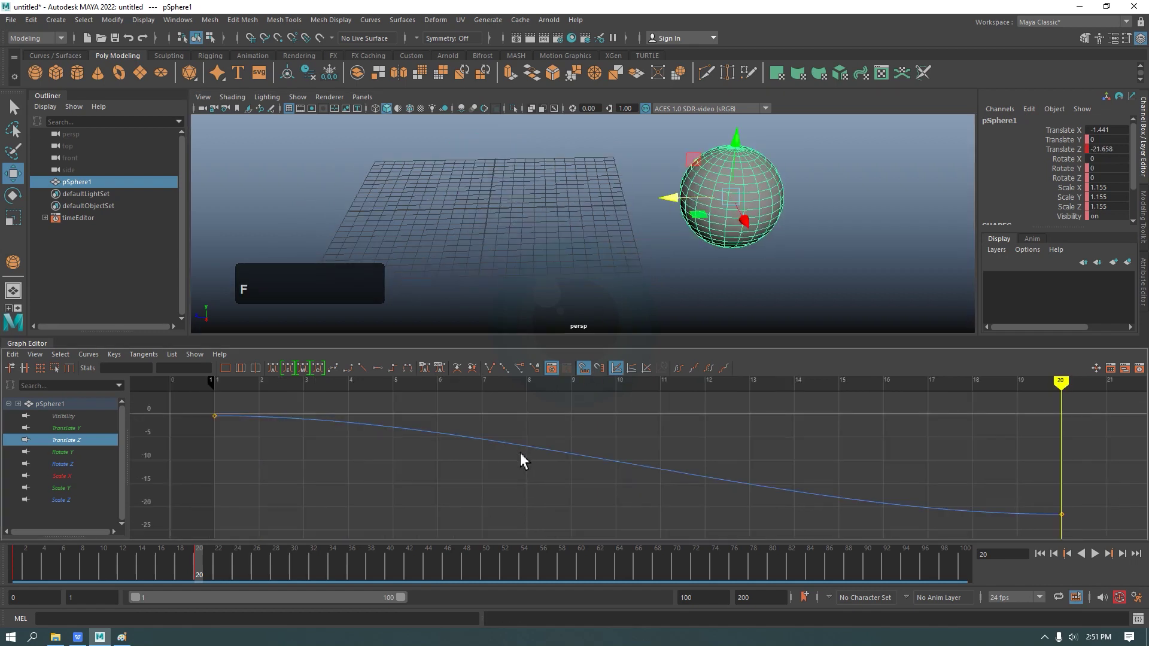
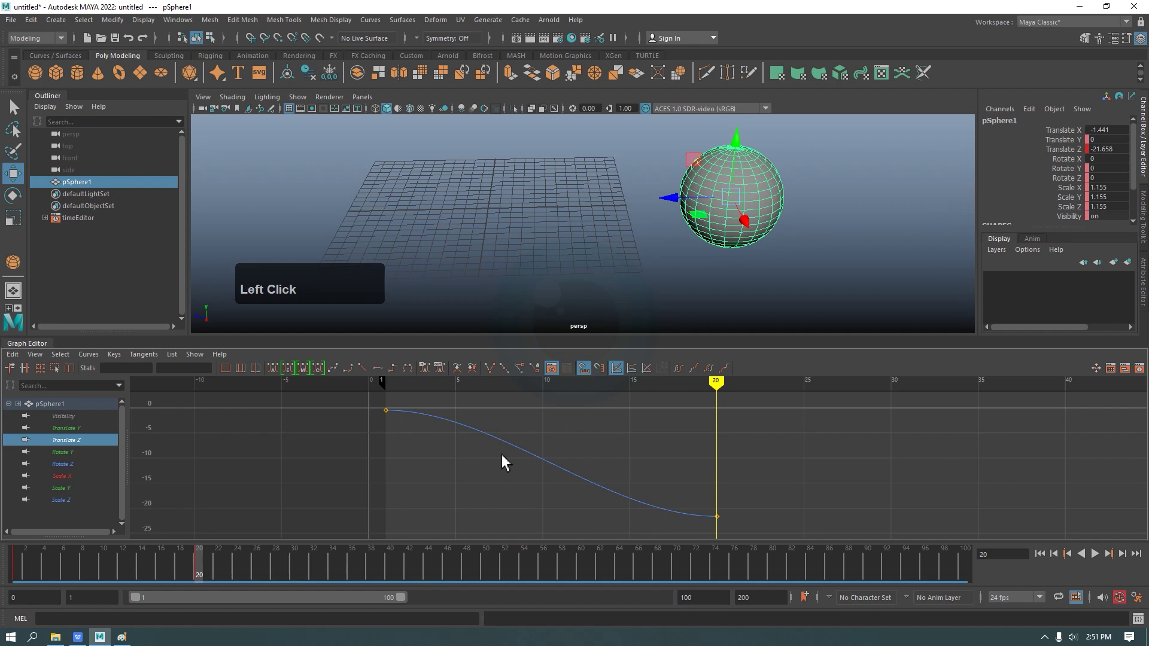
# - Stop playback and give both Translate Z keys linear tangents for constant-speed motion
pyautogui.click(83, 571)
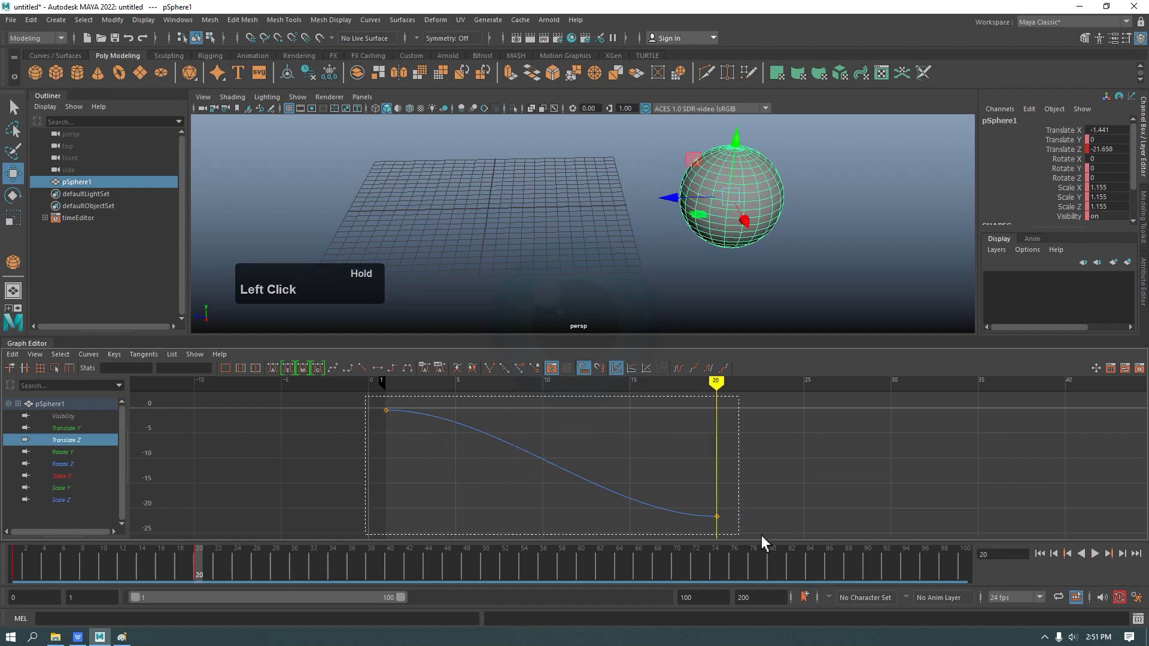
pyautogui.click(773, 541)
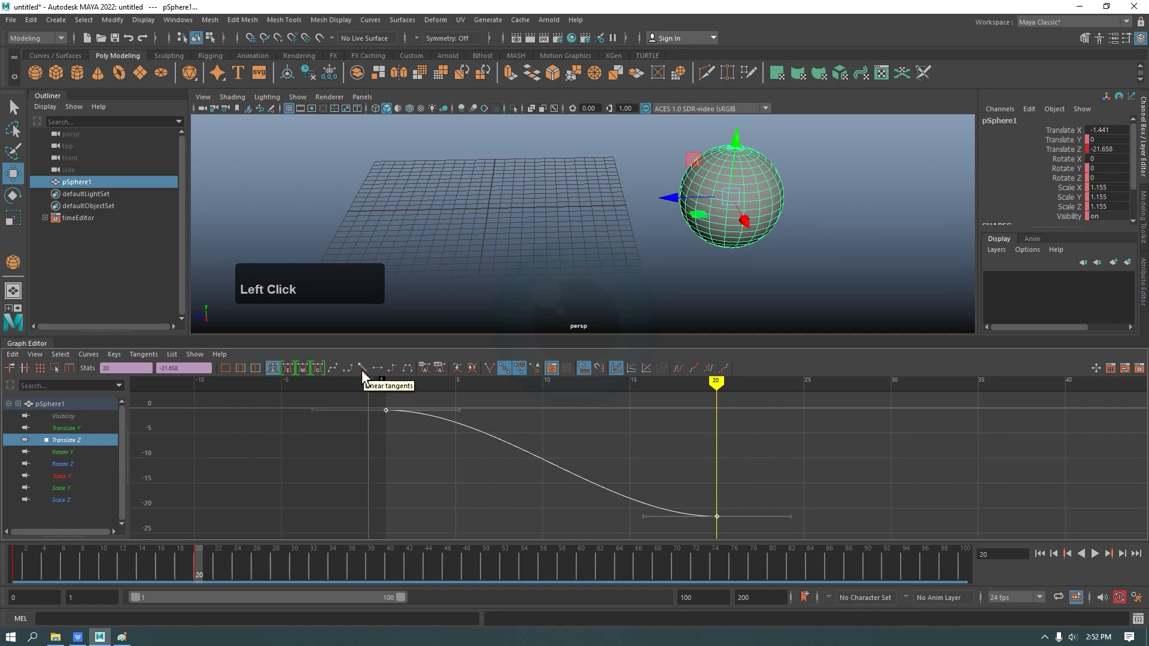
pyautogui.click(369, 374)
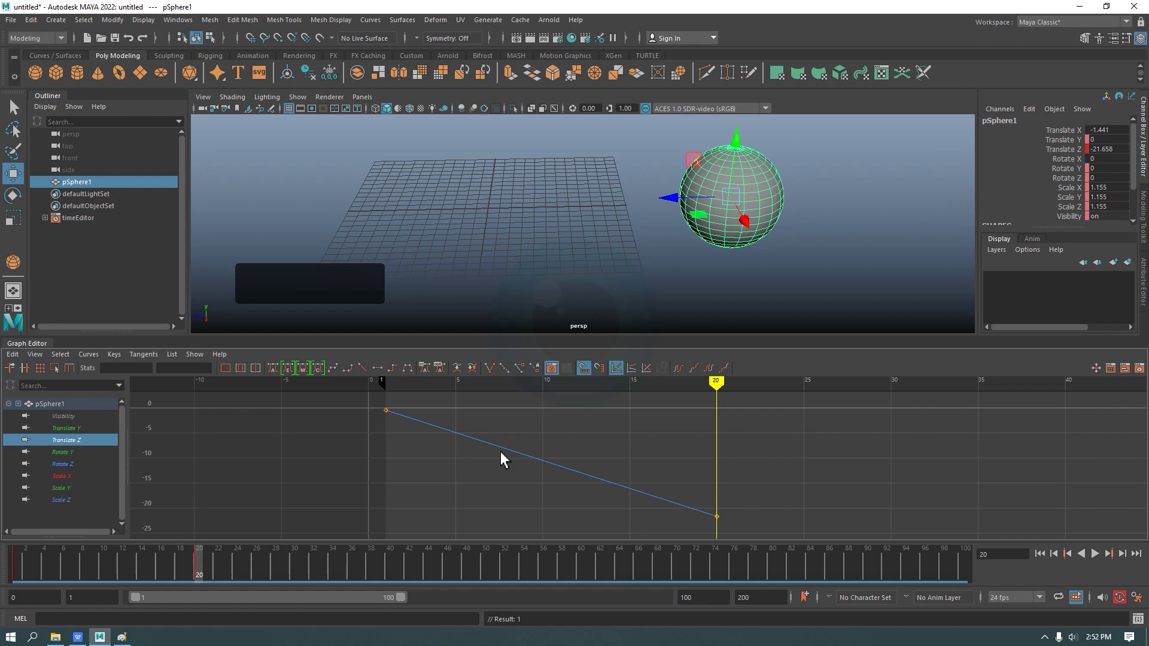
# - Review the linear motion, then switch the Translate Z keys to stepped tangents
pyautogui.click(21, 572)
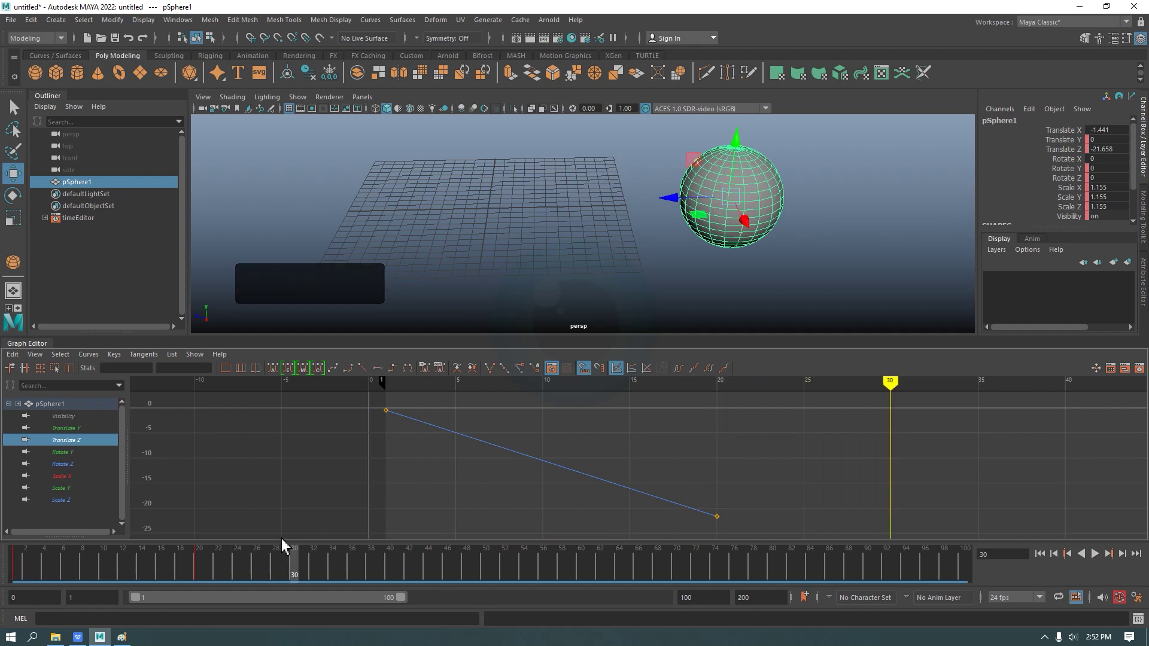
pyautogui.click(199, 564)
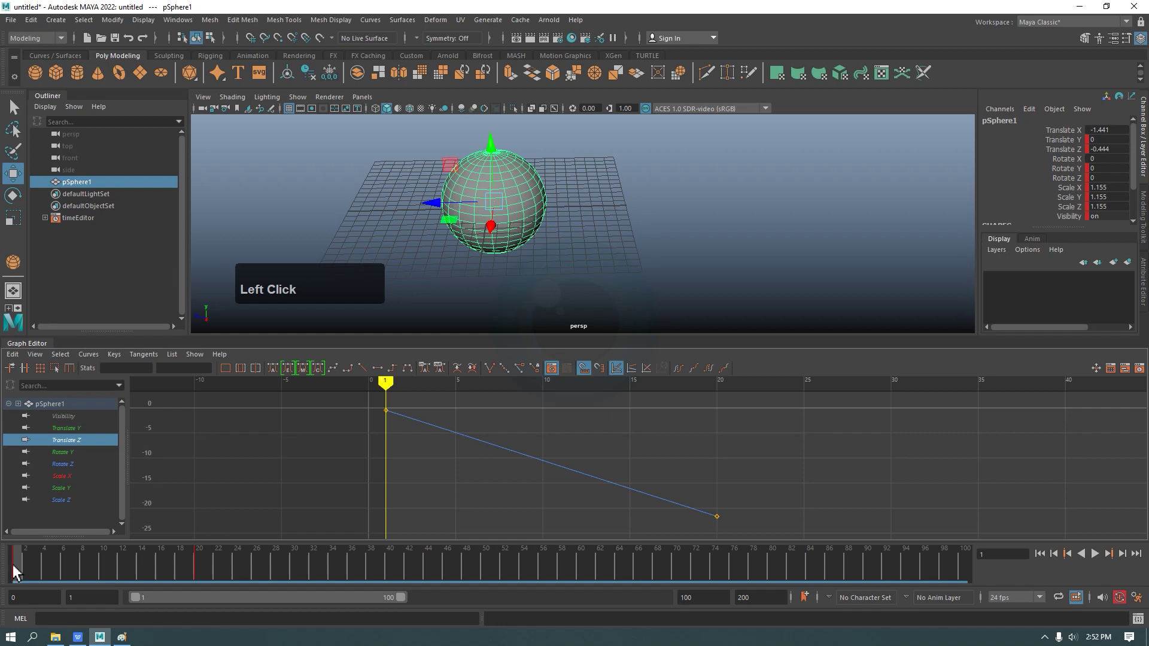
pyautogui.doubleClick(203, 574)
pyautogui.click(372, 402)
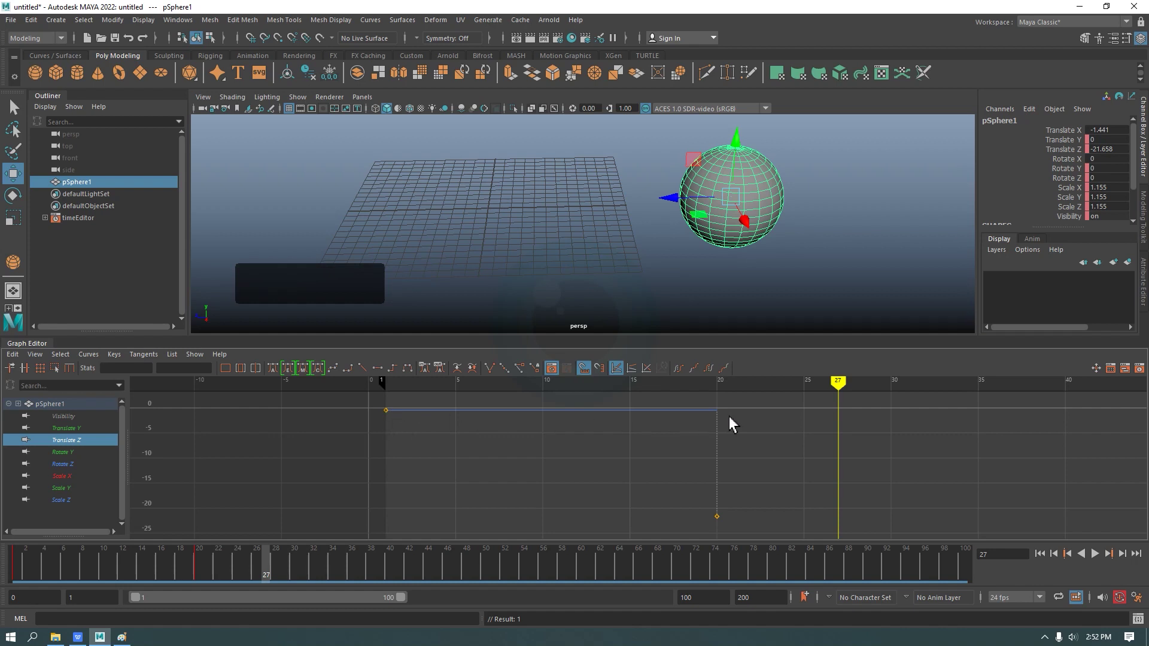
# - Play back the stepped animation to check the sphere's hold and jump at frame 20
pyautogui.click(90, 573)
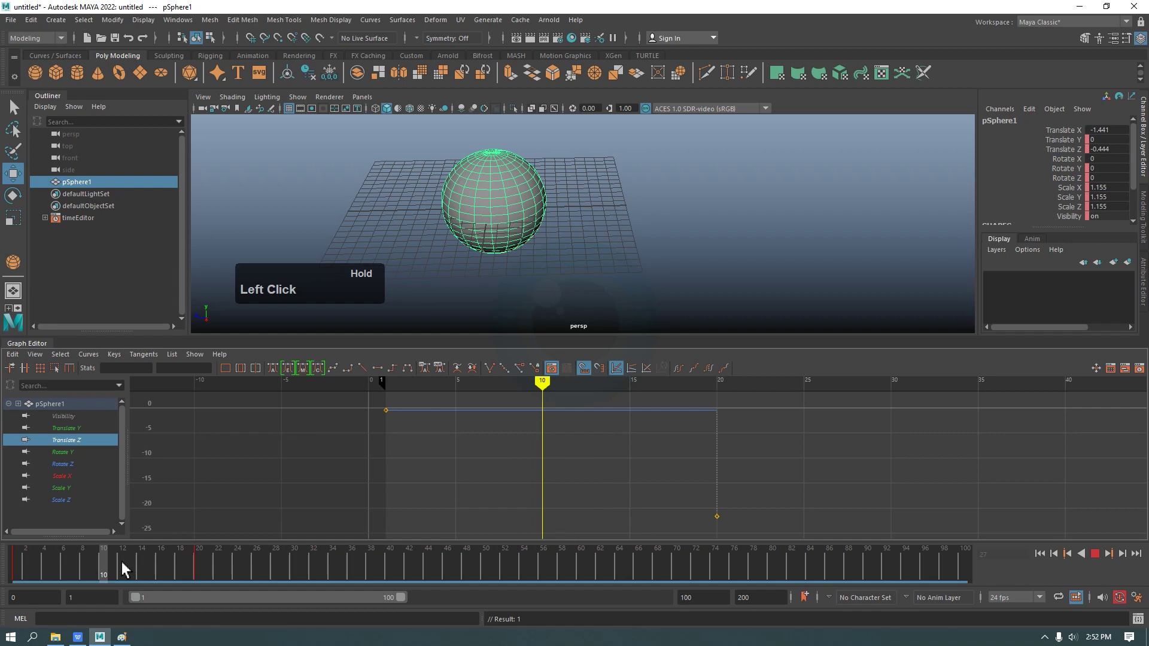
pyautogui.doubleClick(118, 574)
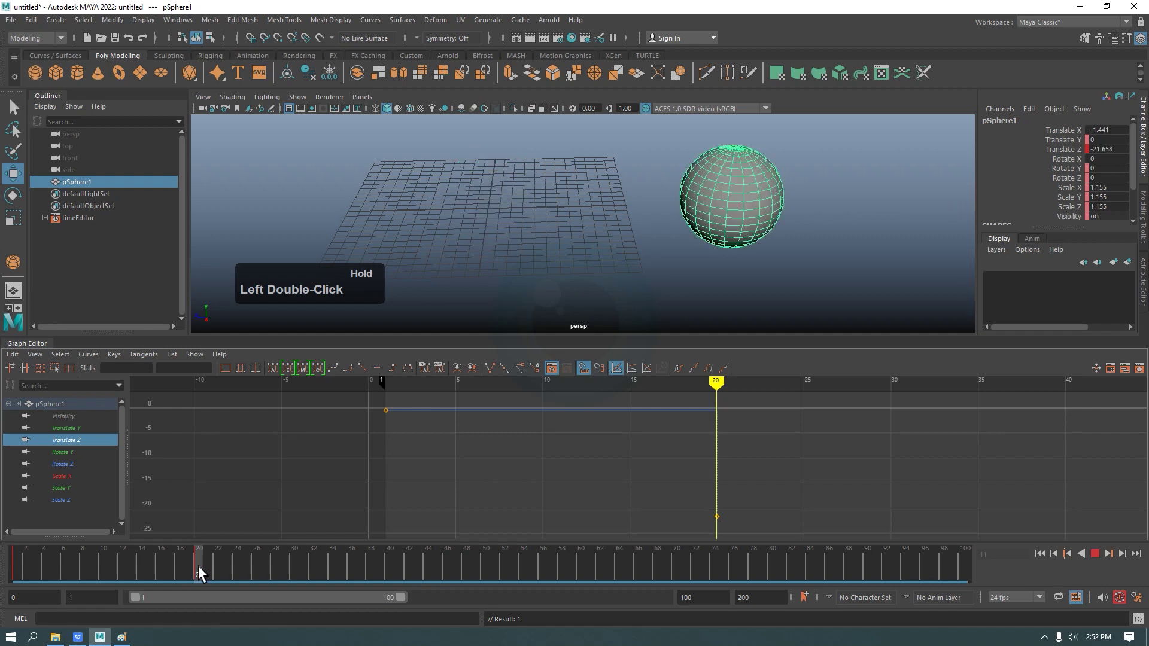
pyautogui.click(131, 571)
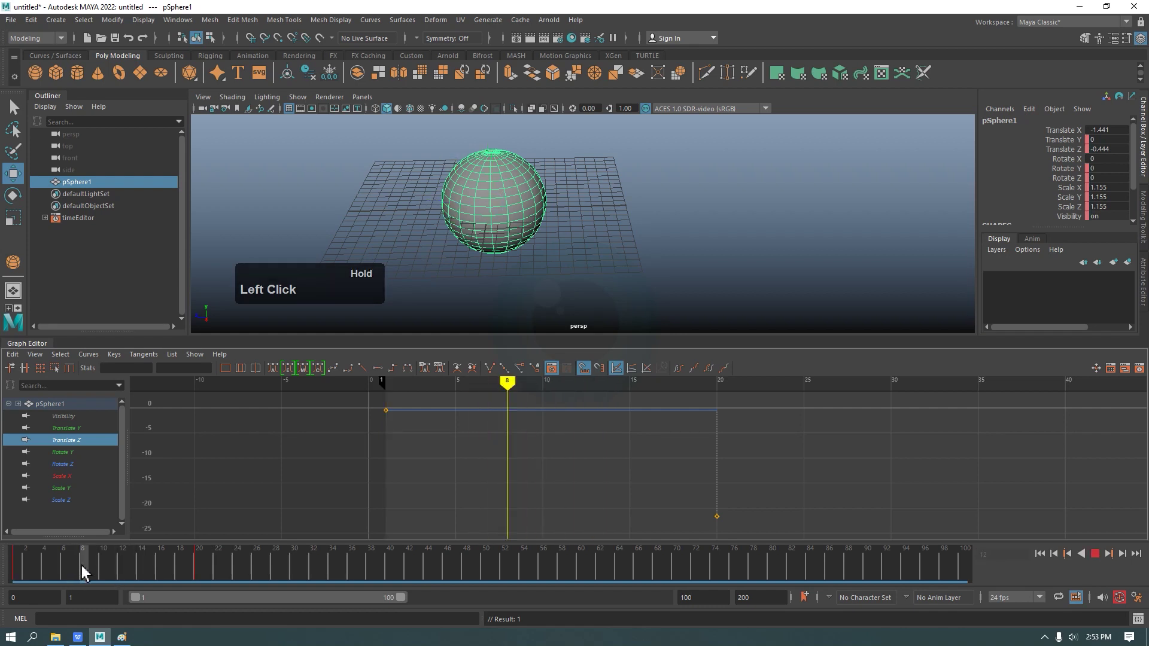
# - Return the Translate Z keys to smooth auto tangents and move to frame 5 for a new key
pyautogui.doubleClick(105, 575)
pyautogui.click(19, 573)
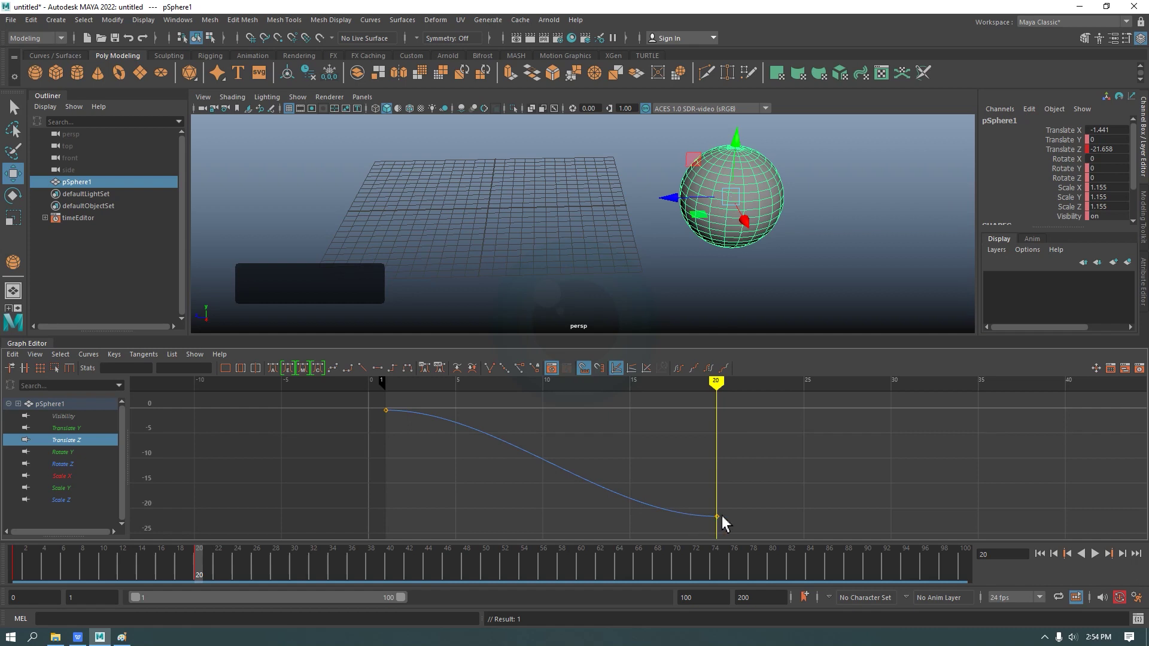
pyautogui.click(69, 573)
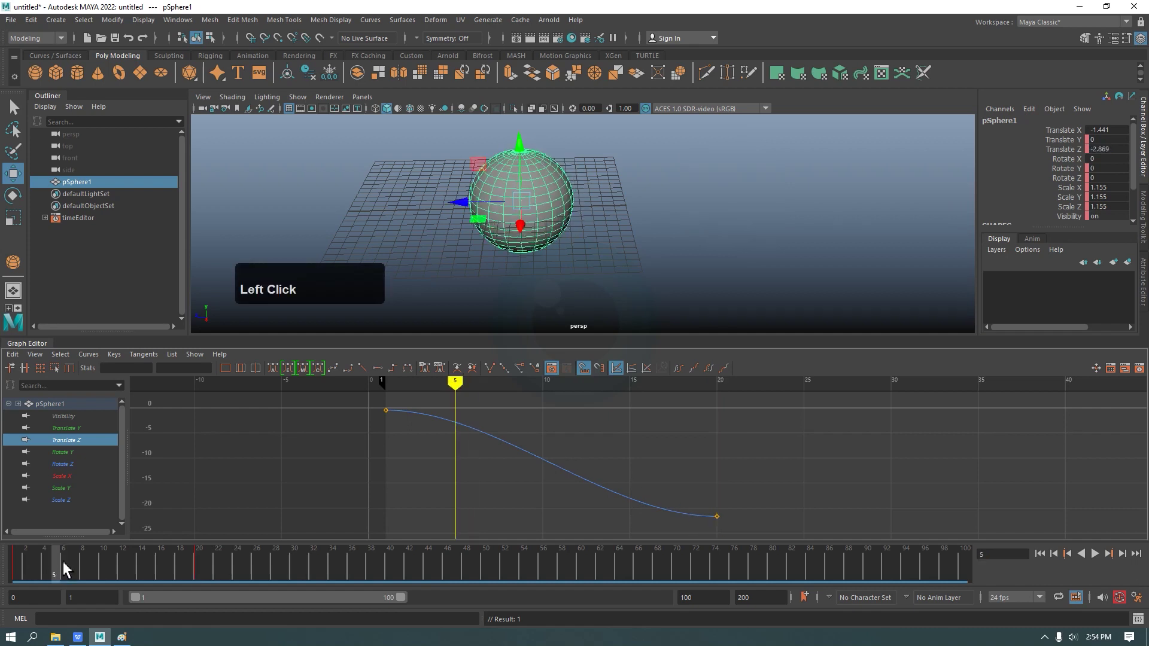
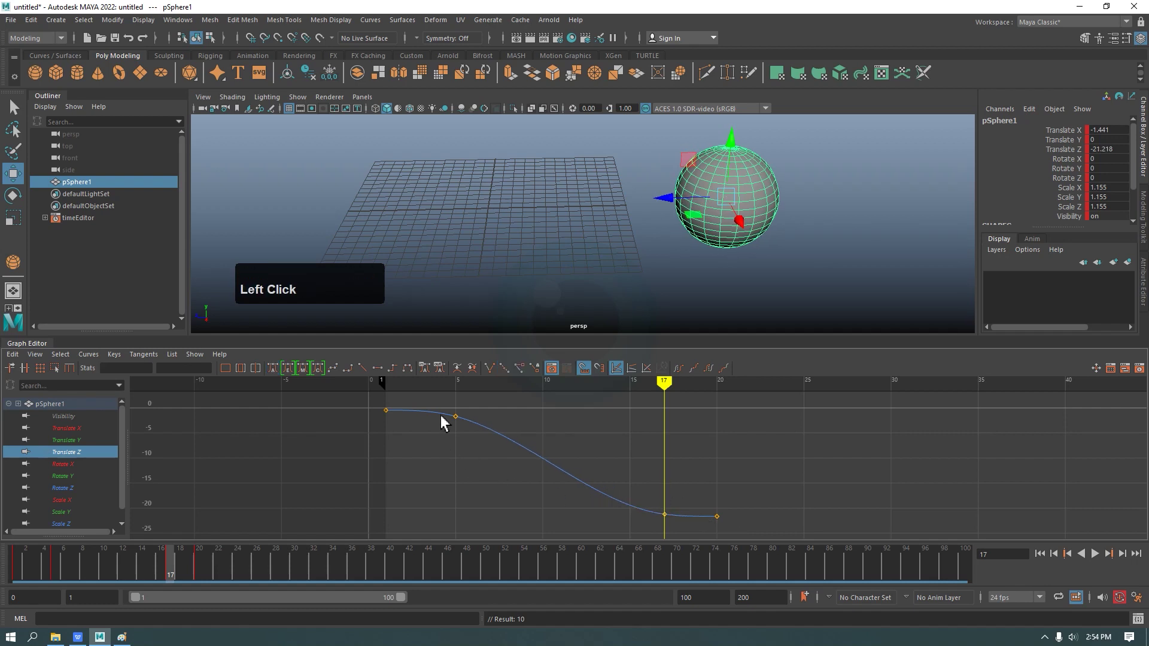
pyautogui.scroll(3)
pyautogui.middleClick(486, 439)
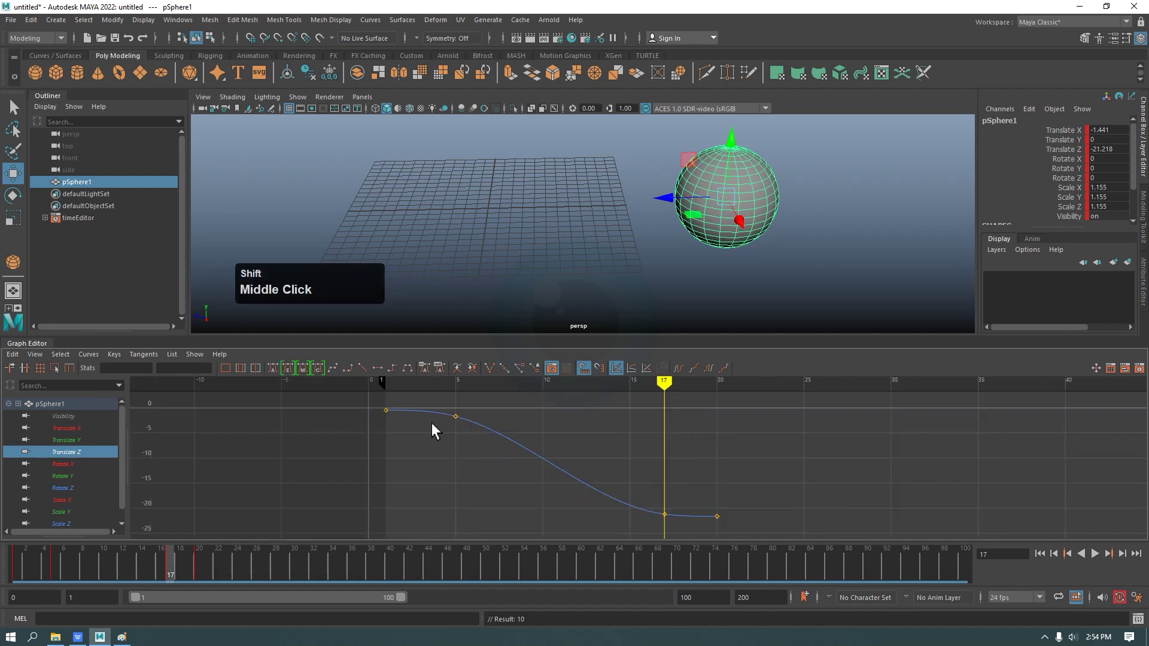
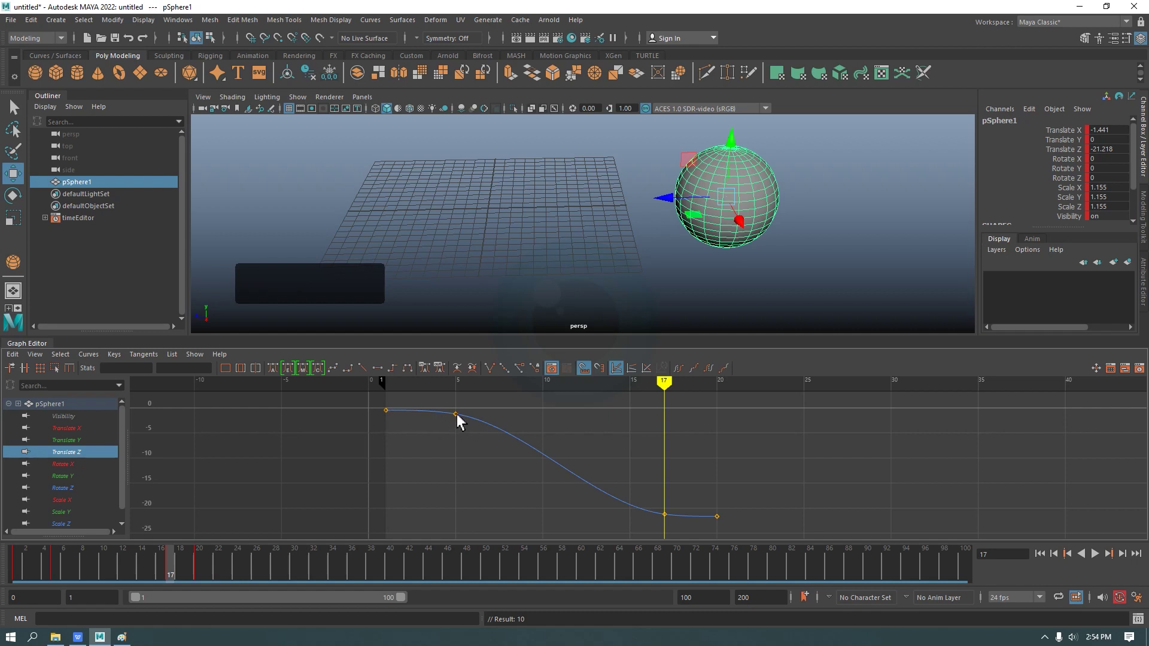
pyautogui.click(658, 508)
pyautogui.middleClick(680, 500)
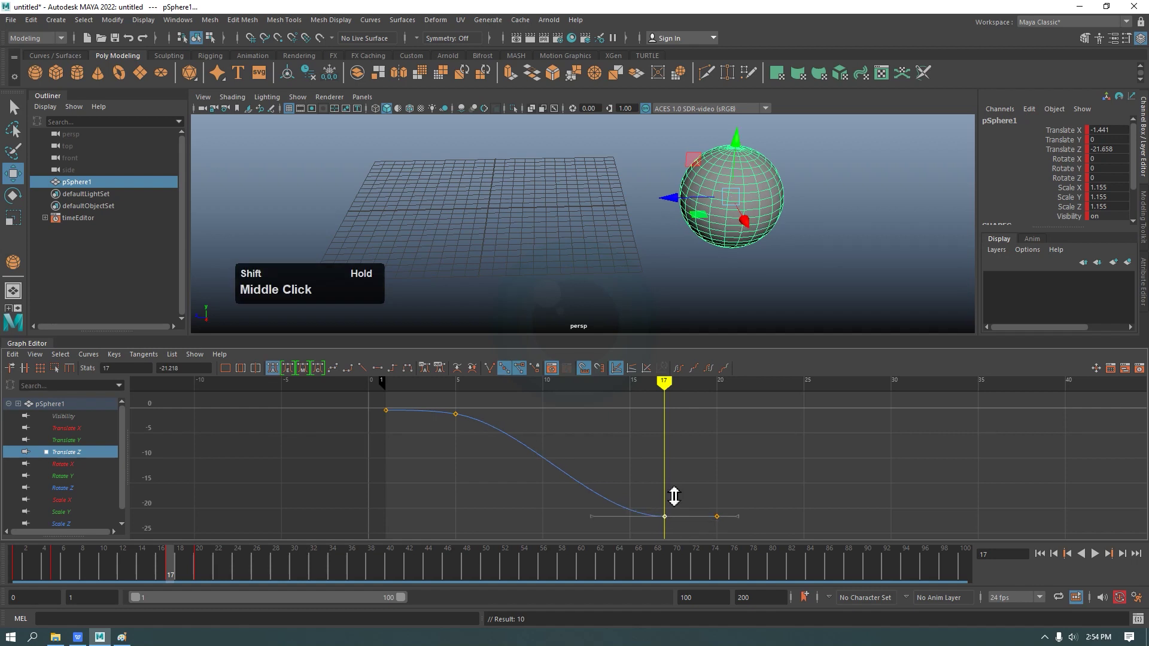
pyautogui.click(632, 477)
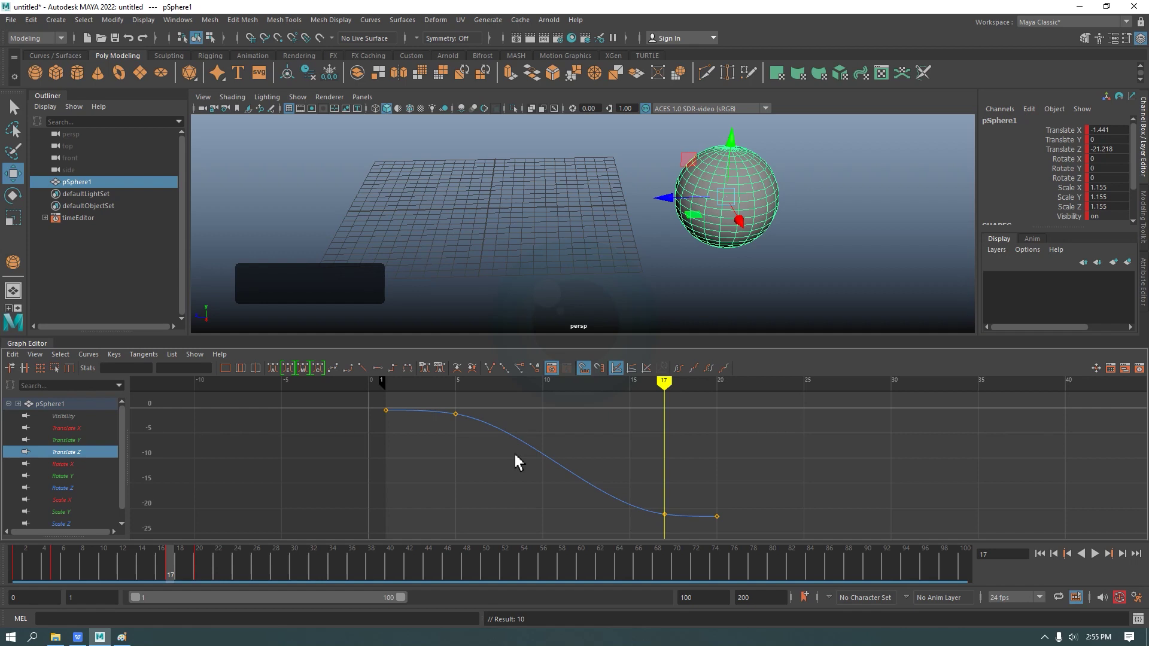
# - Display all of pSphere1's animated channel curves together in the Graph Editor
pyautogui.middleClick(637, 460)
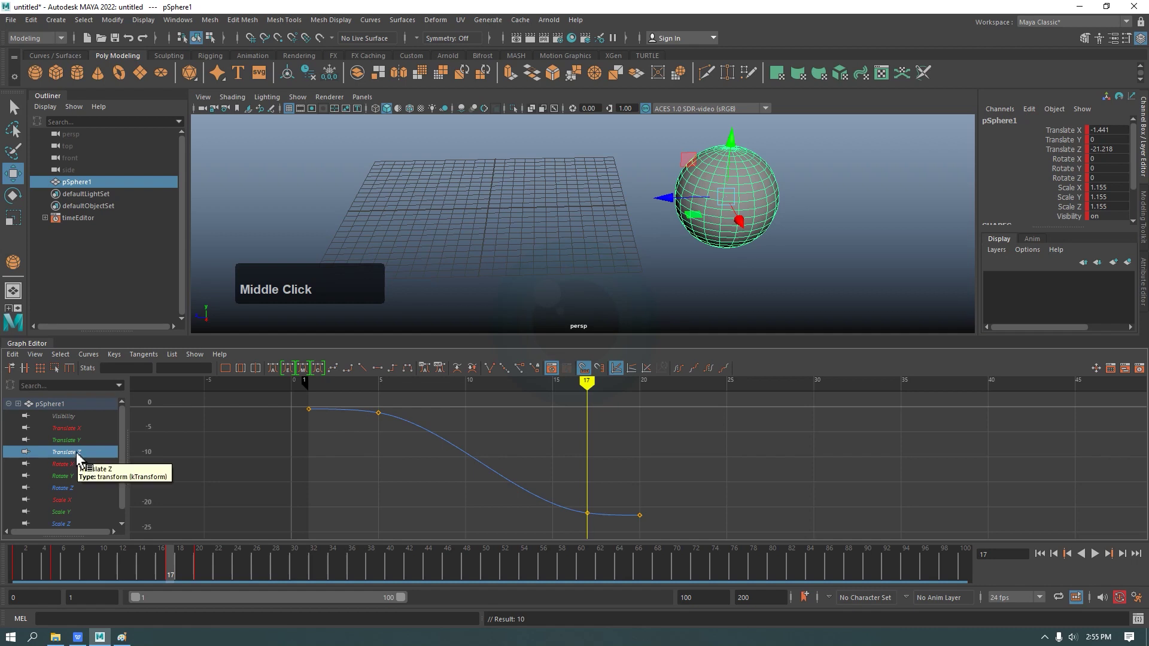
pyautogui.click(73, 413)
pyautogui.scroll(-3)
pyautogui.scroll(3)
pyautogui.click(64, 408)
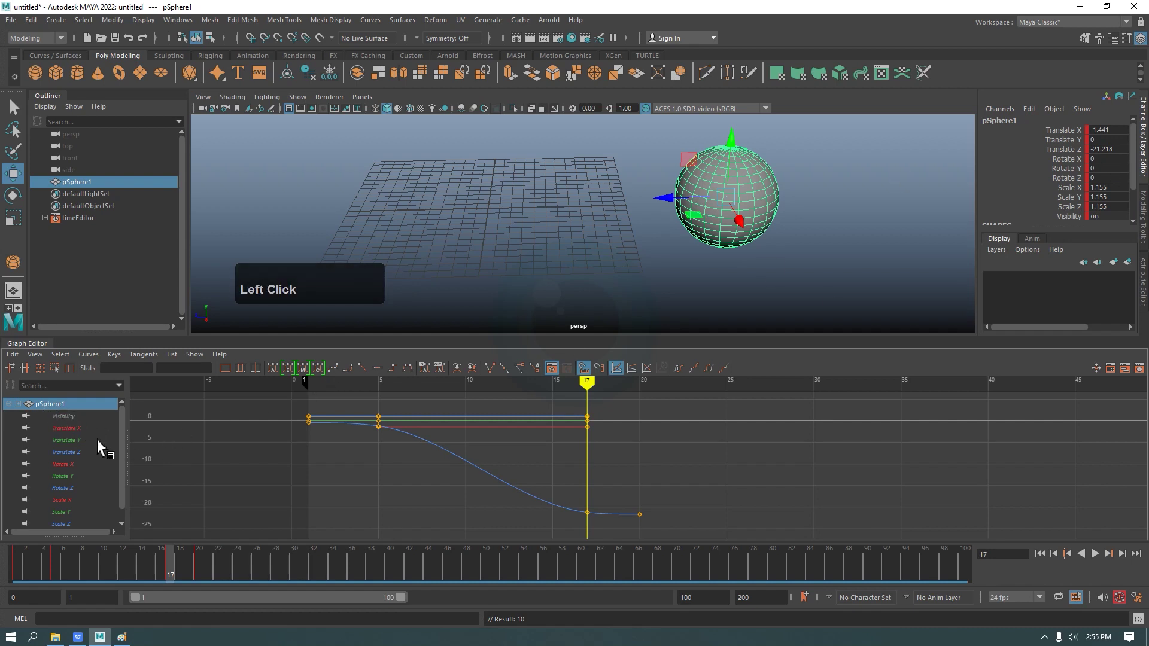
pyautogui.click(81, 436)
pyautogui.doubleClick(72, 446)
pyautogui.click(73, 459)
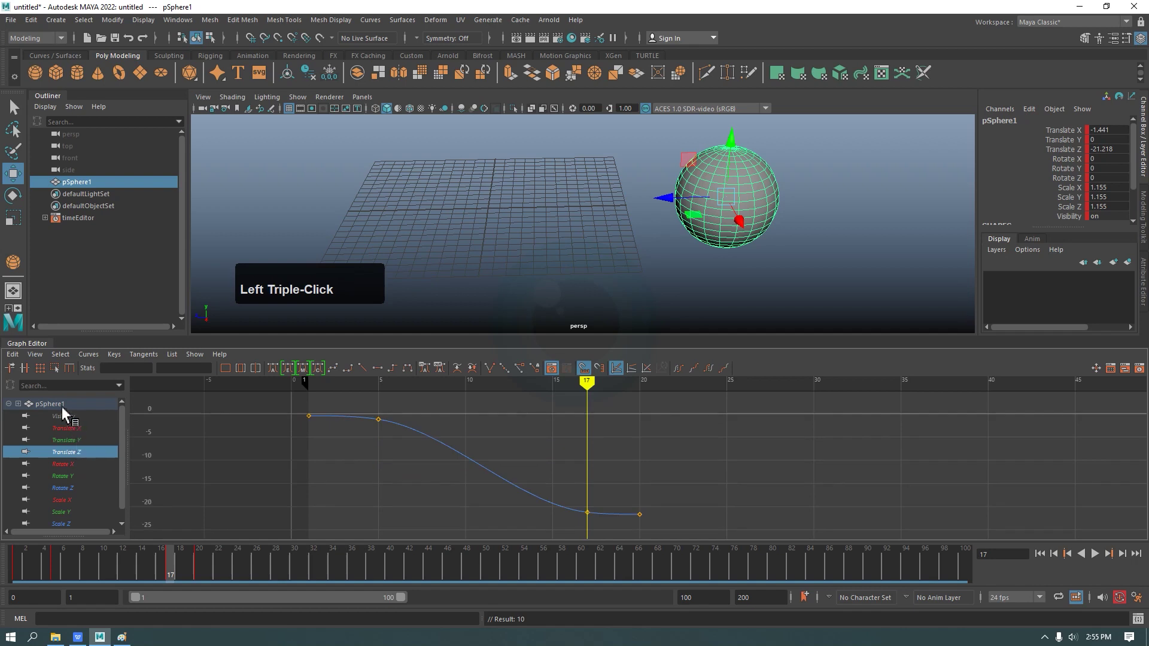
pyautogui.click(75, 426)
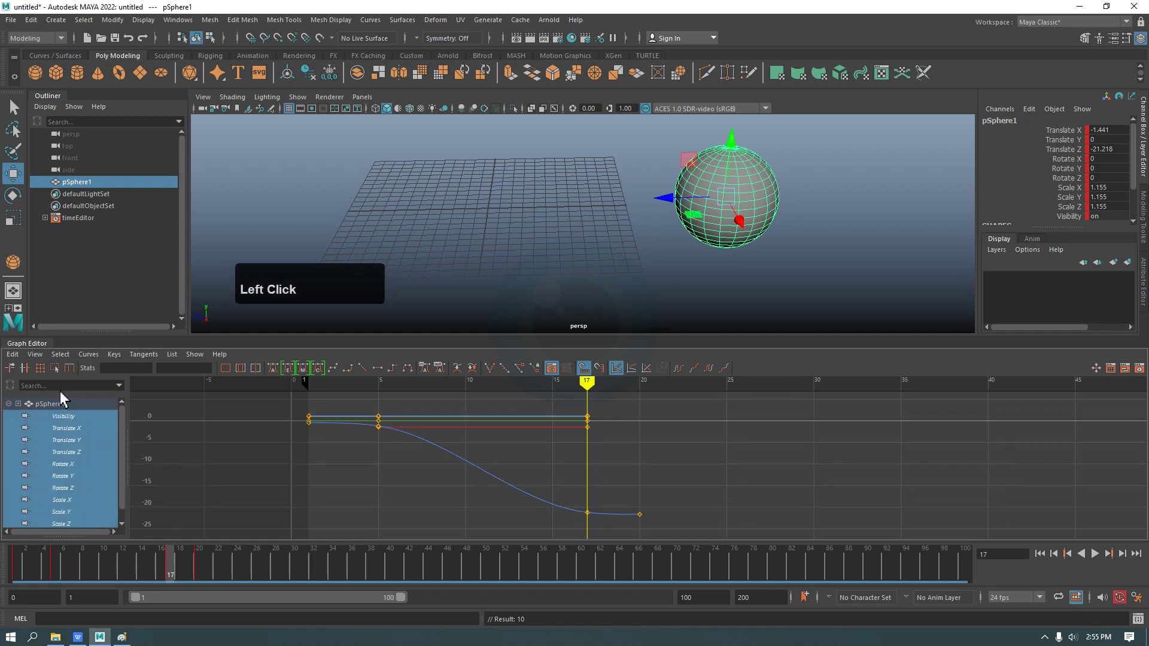
pyautogui.scroll(-3)
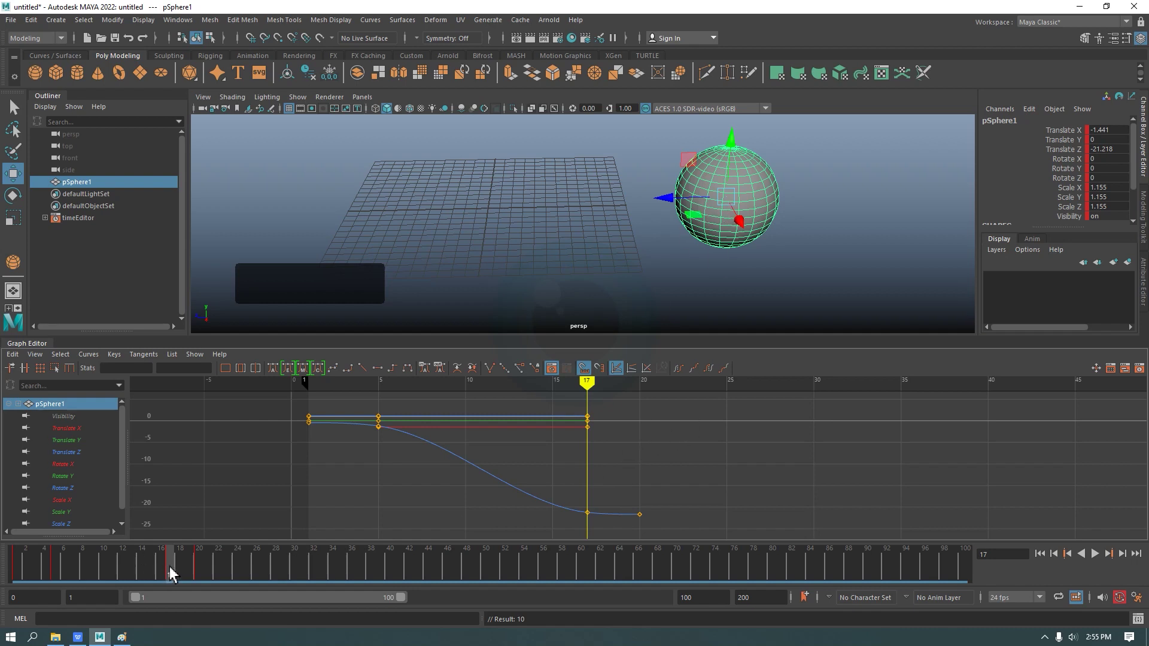
# - Slide the other channels' frame-17 keys to frame 20, in line with the final Translate Z key
pyautogui.click(636, 471)
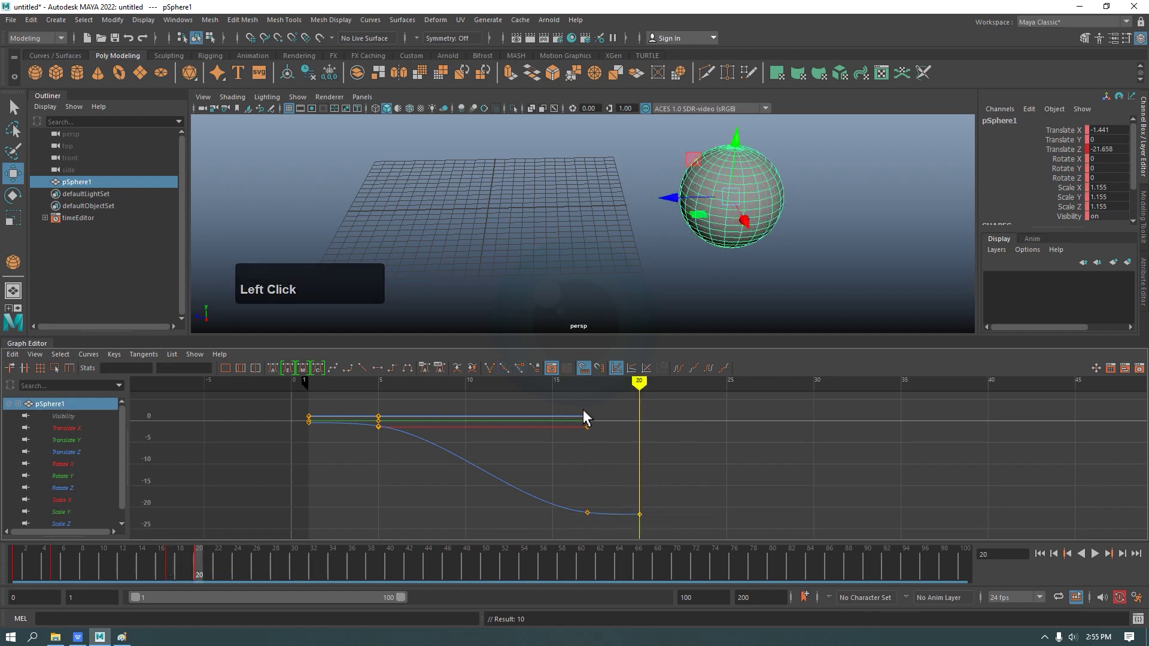
pyautogui.click(585, 414)
pyautogui.middleClick(590, 433)
pyautogui.click(684, 455)
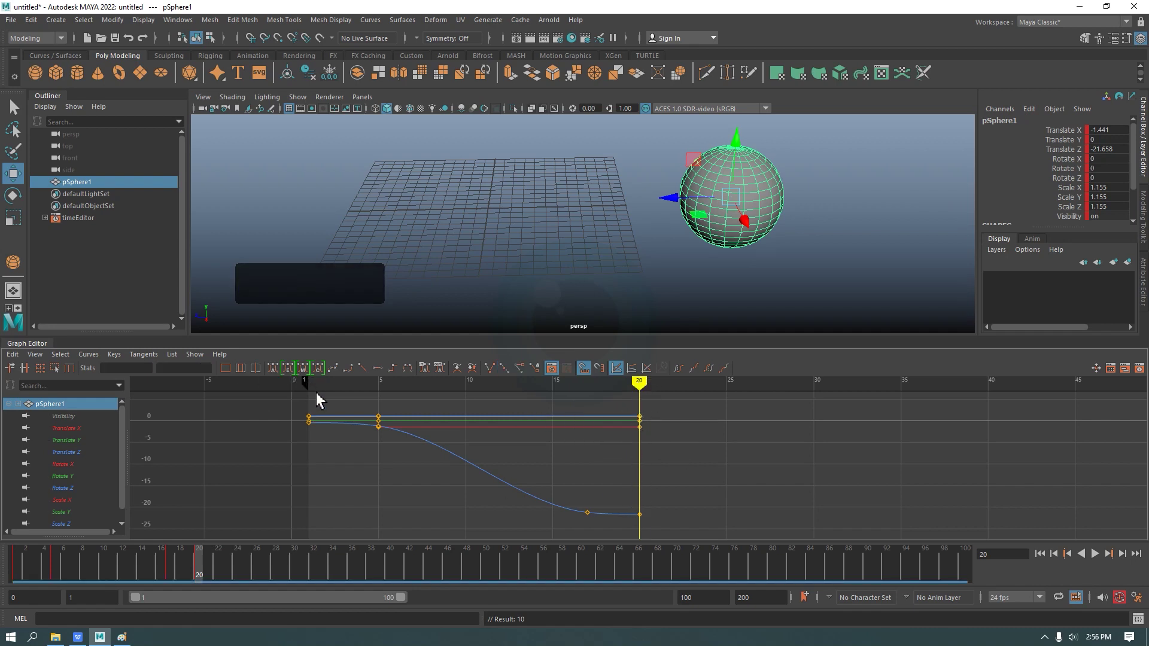
# - Select the frame-17 Translate Z key and the frame-1 keys, then clear the selection
pyautogui.click(630, 411)
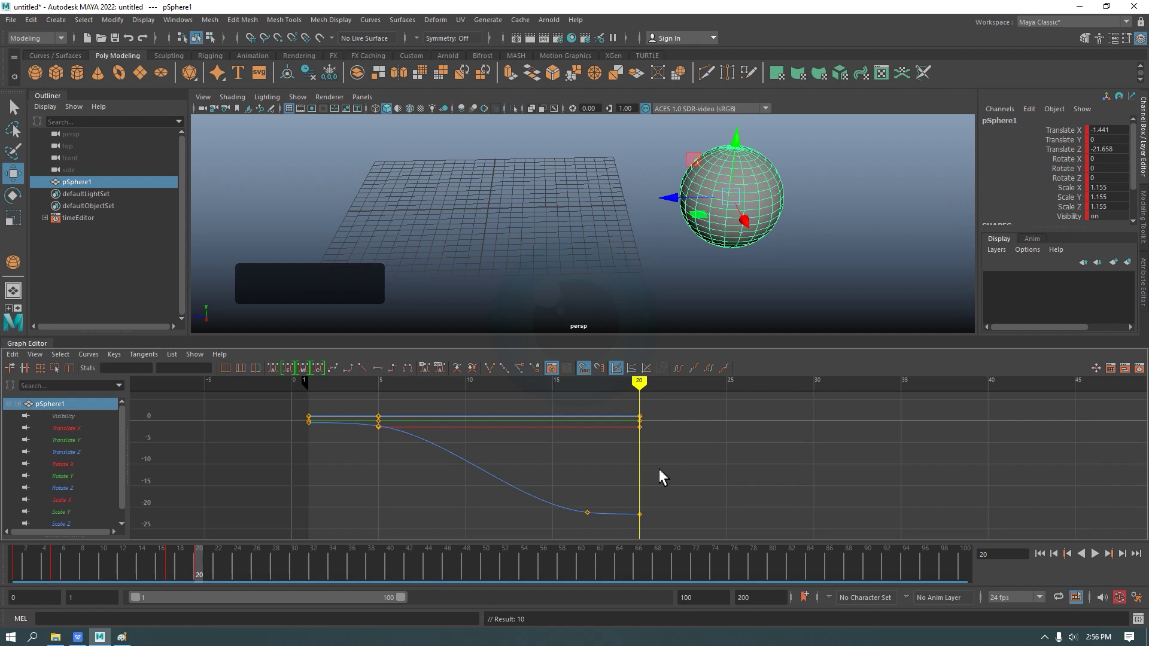
pyautogui.click(302, 415)
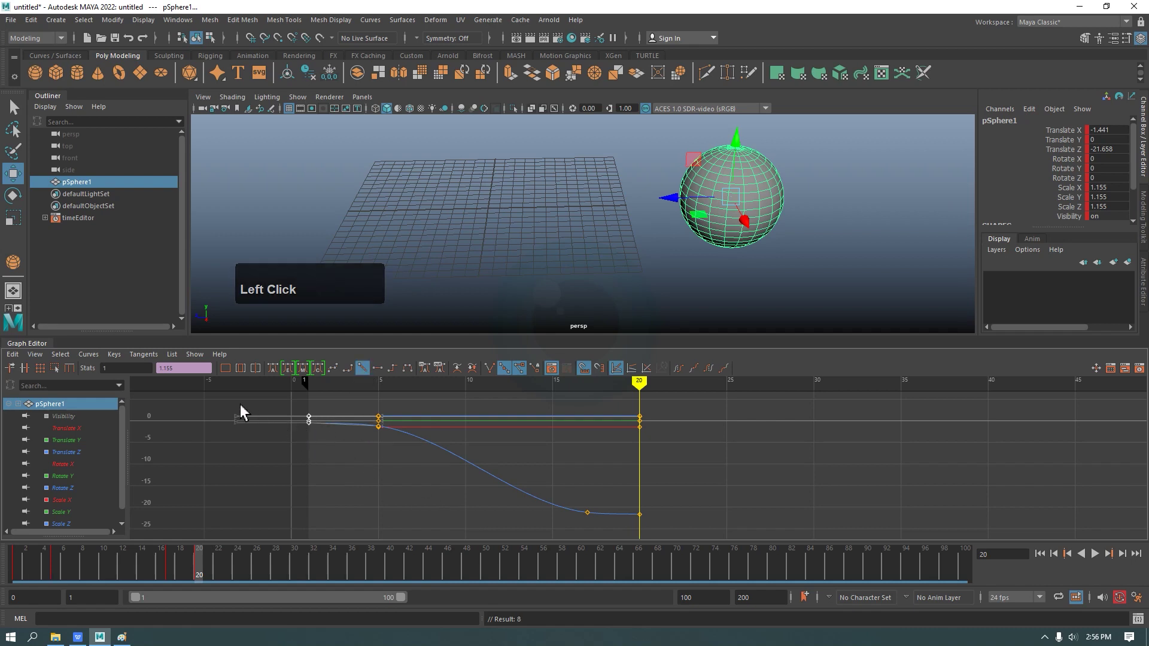
pyautogui.click(506, 454)
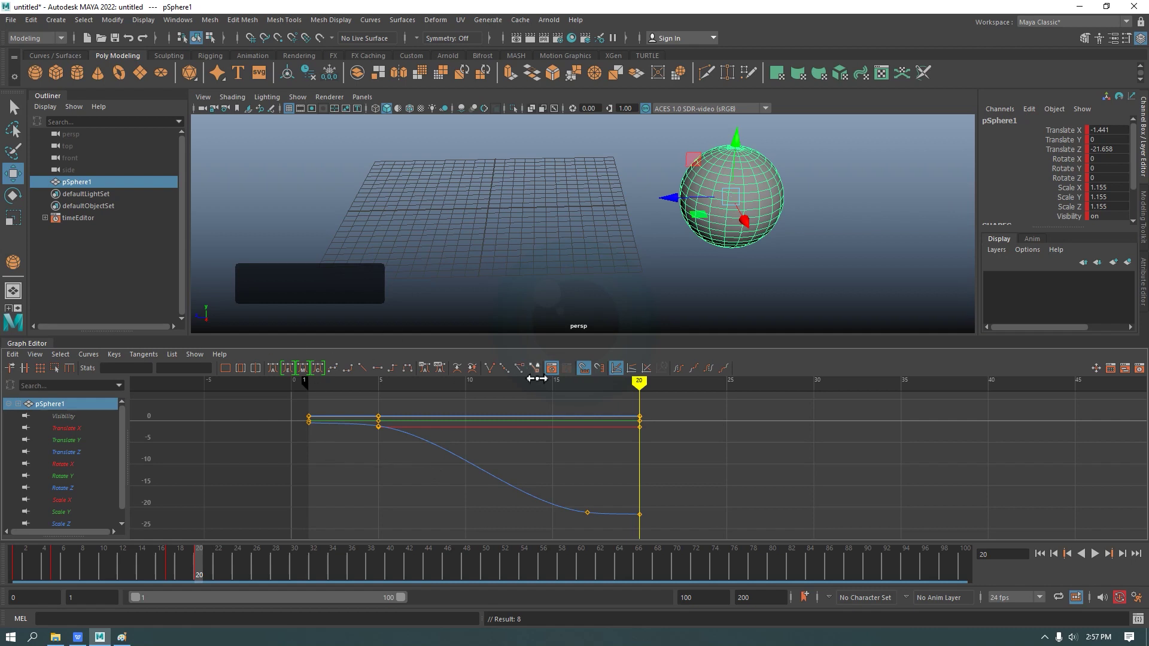
# - Browse the Graph Editor's curve display list and leave all the sphere's curves shown
pyautogui.click(20, 361)
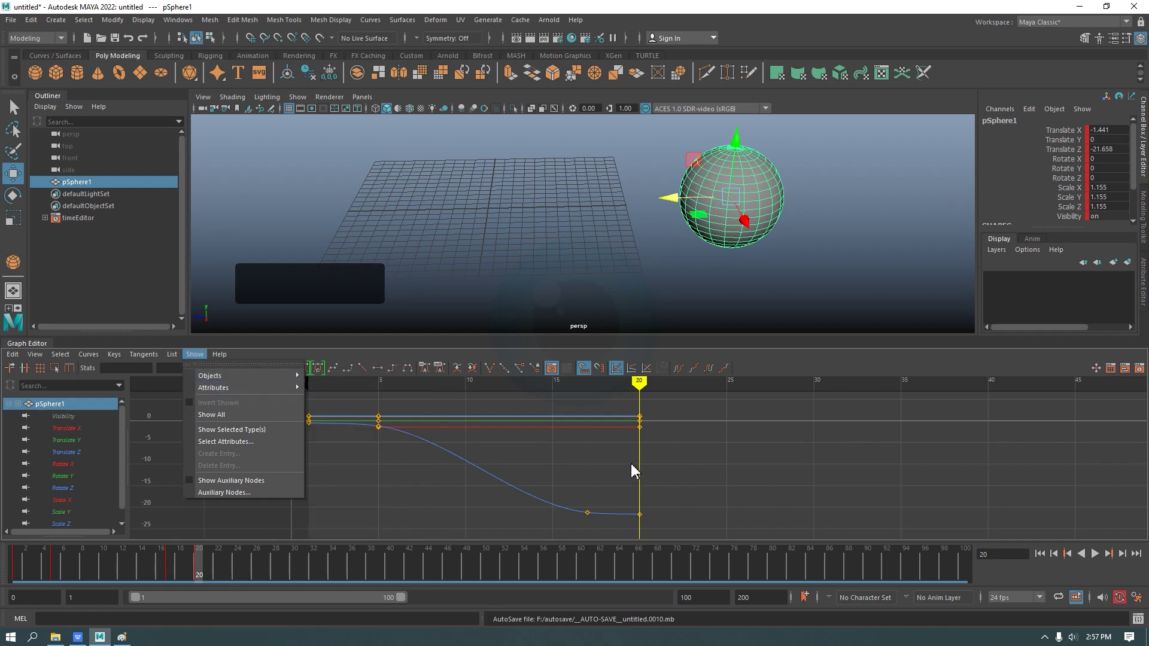
pyautogui.click(562, 462)
pyautogui.middleClick(571, 447)
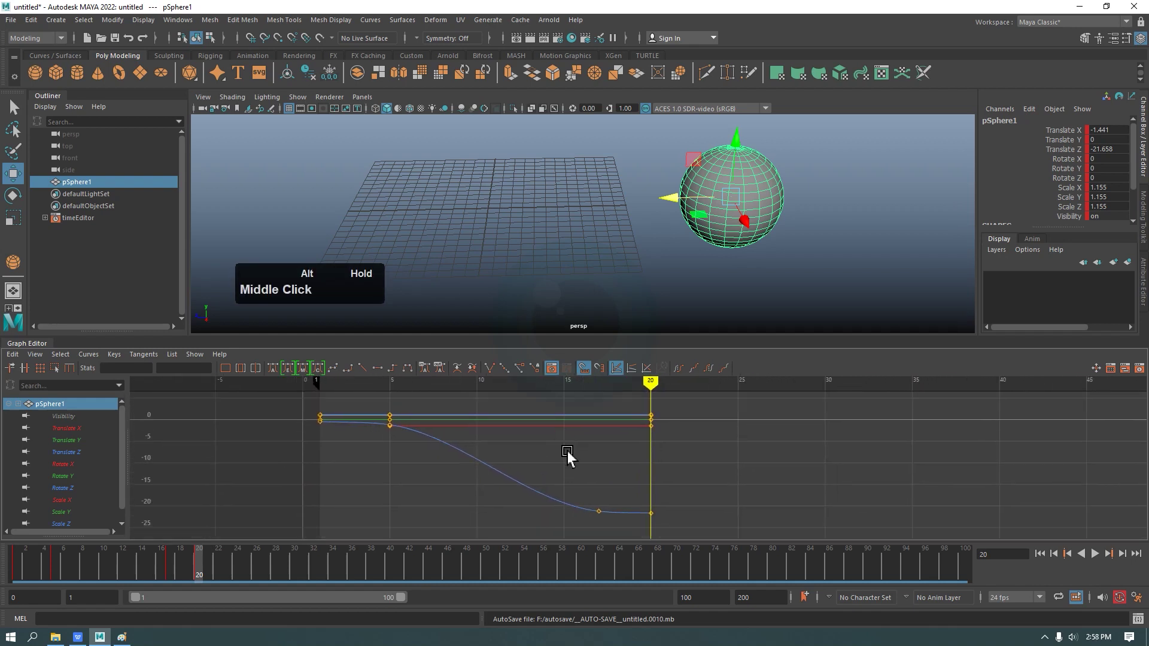